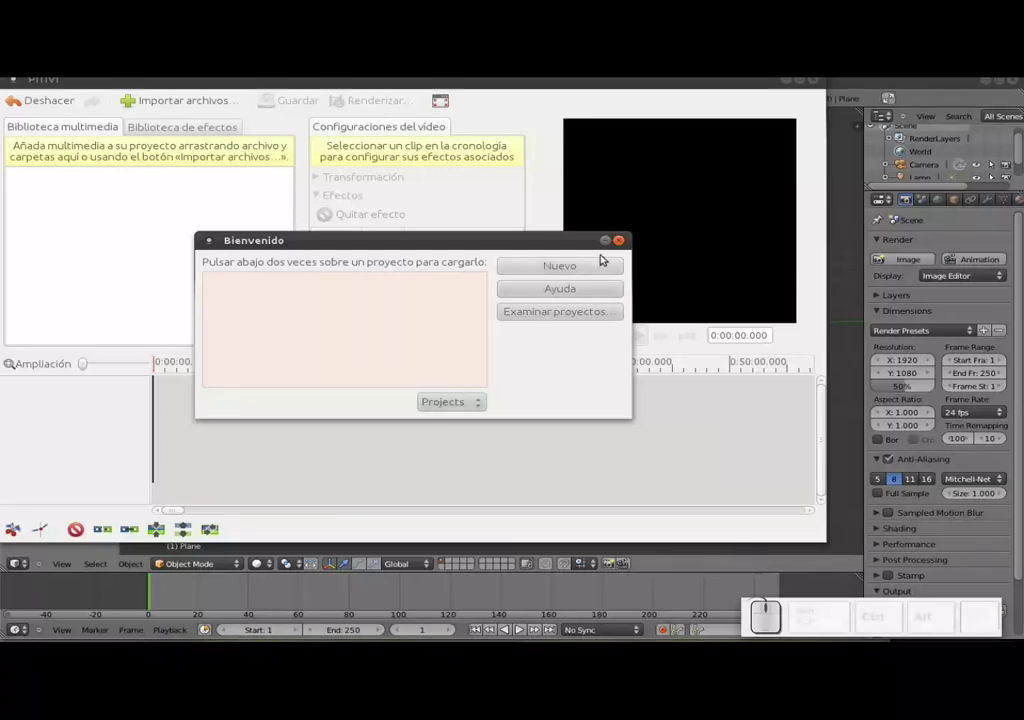
# - Dismiss the PiTiVi welcome dialog
pyautogui.click(621, 241)
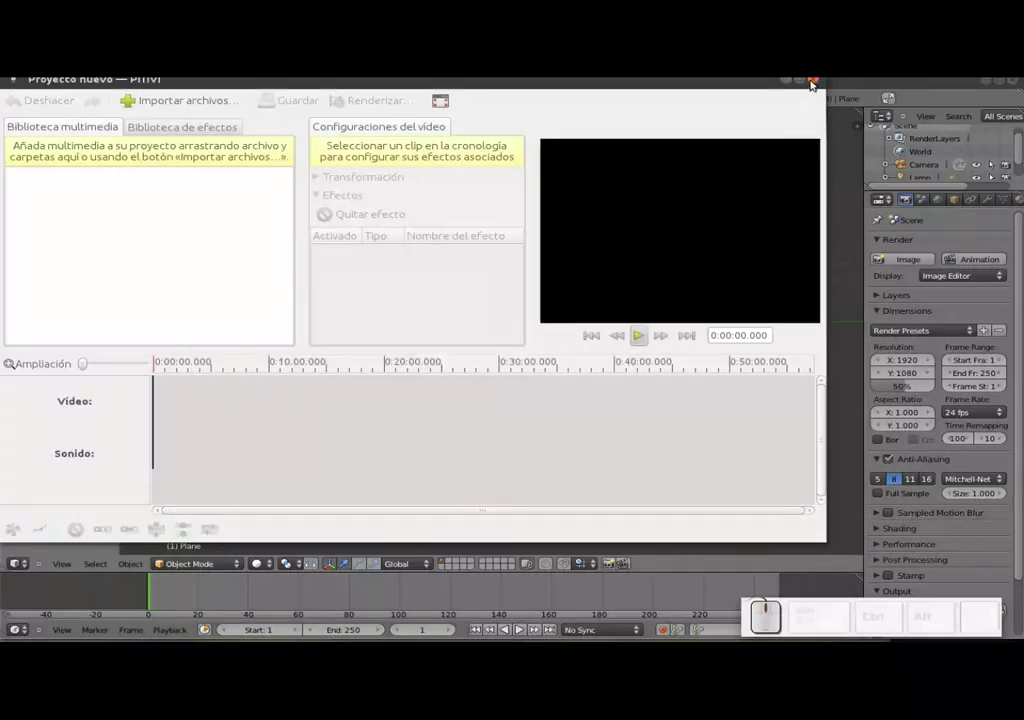
# - Select the bent backdrop plane and smooth it with a level-2 subdivision (Ctrl+2)
pyautogui.click(815, 85)
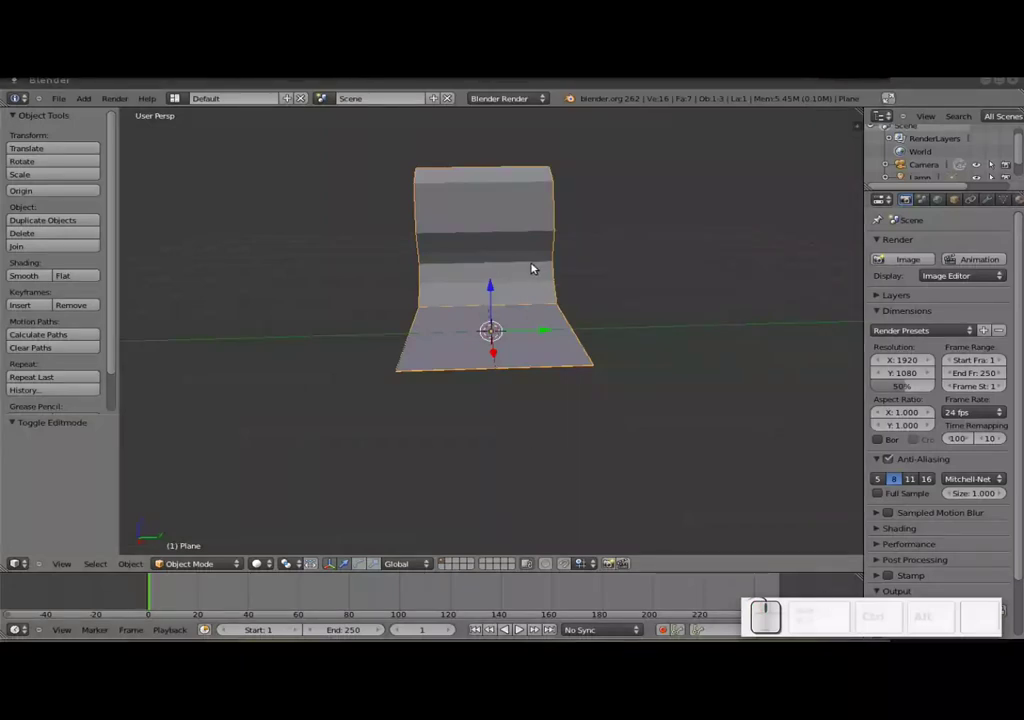
pyautogui.press('ctrl+2')
pyautogui.rightClick(523, 251)
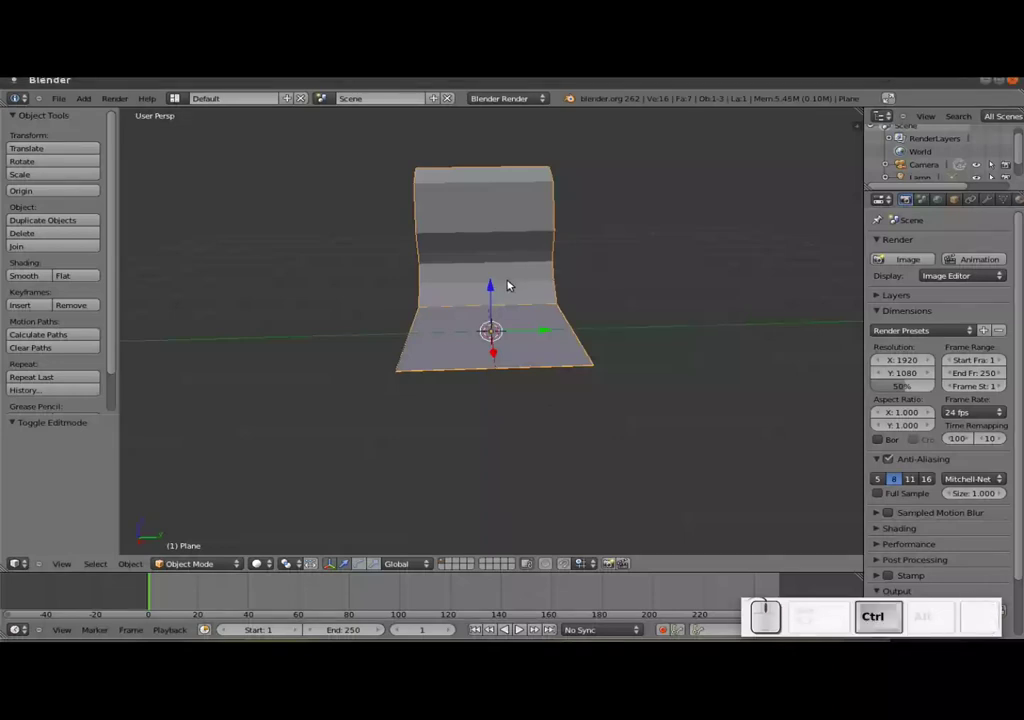
pyautogui.press('ctrl+2')
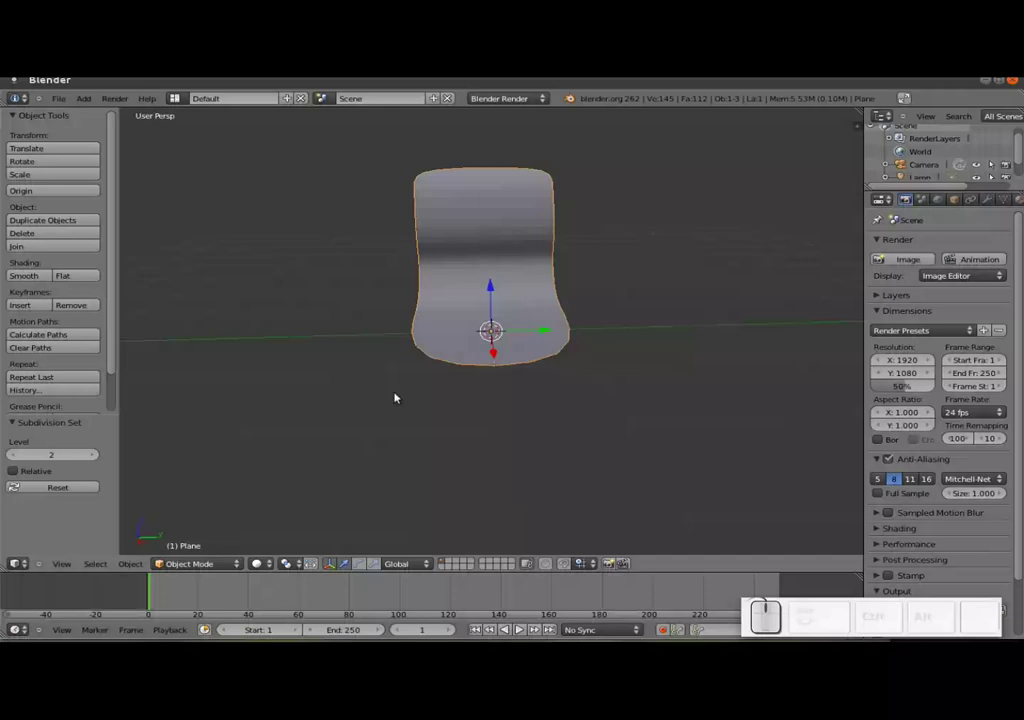
# - Scale the backdrop up larger and bring up the Add menu for a new mesh
pyautogui.click(20, 280)
pyautogui.moveTo(551, 331); pyautogui.dragTo(524, 325)
pyautogui.press('s')
pyautogui.click(545, 329)
pyautogui.rightClick(524, 321)
pyautogui.middleClick(522, 357)
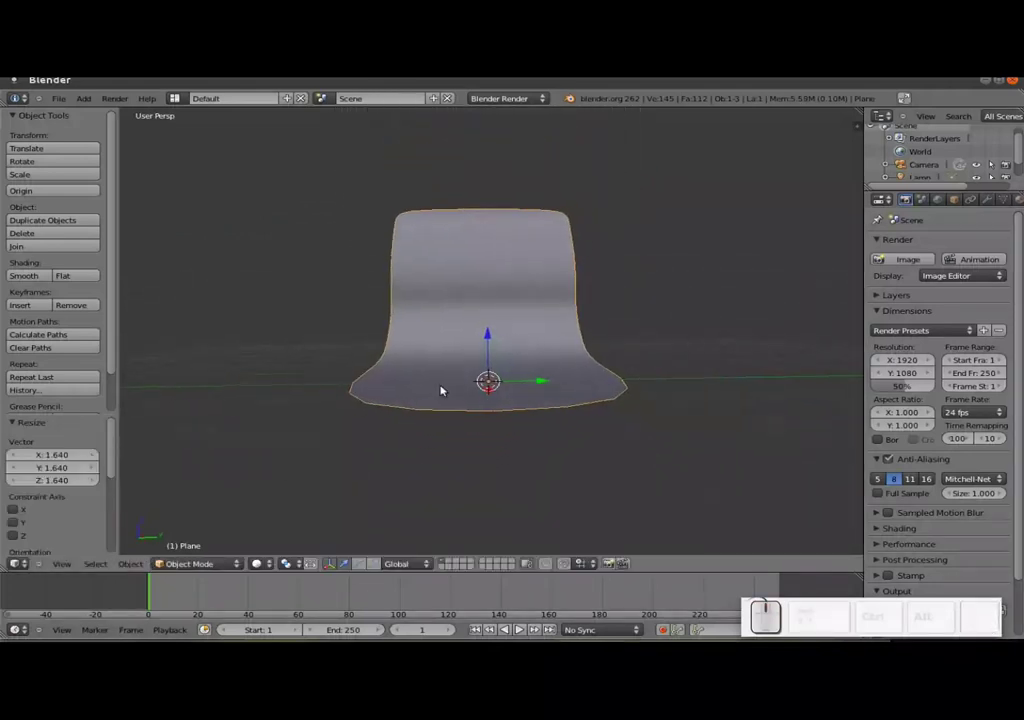
pyautogui.press('shift+a')
# - Add a cube and shrink it to about 0.42 of its size
pyautogui.click(495, 411)
pyautogui.press('s')
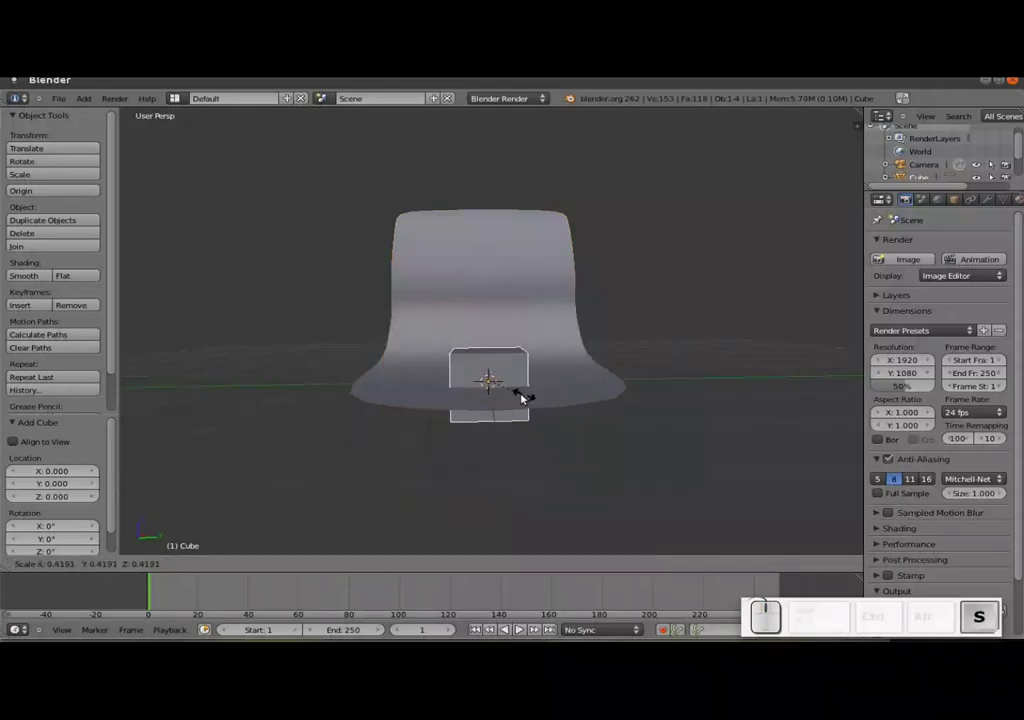
pyautogui.moveTo(524, 398); pyautogui.dragTo(536, 358)
pyautogui.moveTo(531, 353); pyautogui.dragTo(530, 389)
# - Slide the small cube to the left side of the backdrop floor
pyautogui.press('s')
pyautogui.click(485, 377)
pyautogui.moveTo(440, 322); pyautogui.dragTo(489, 366)
pyautogui.moveTo(487, 367); pyautogui.dragTo(581, 384)
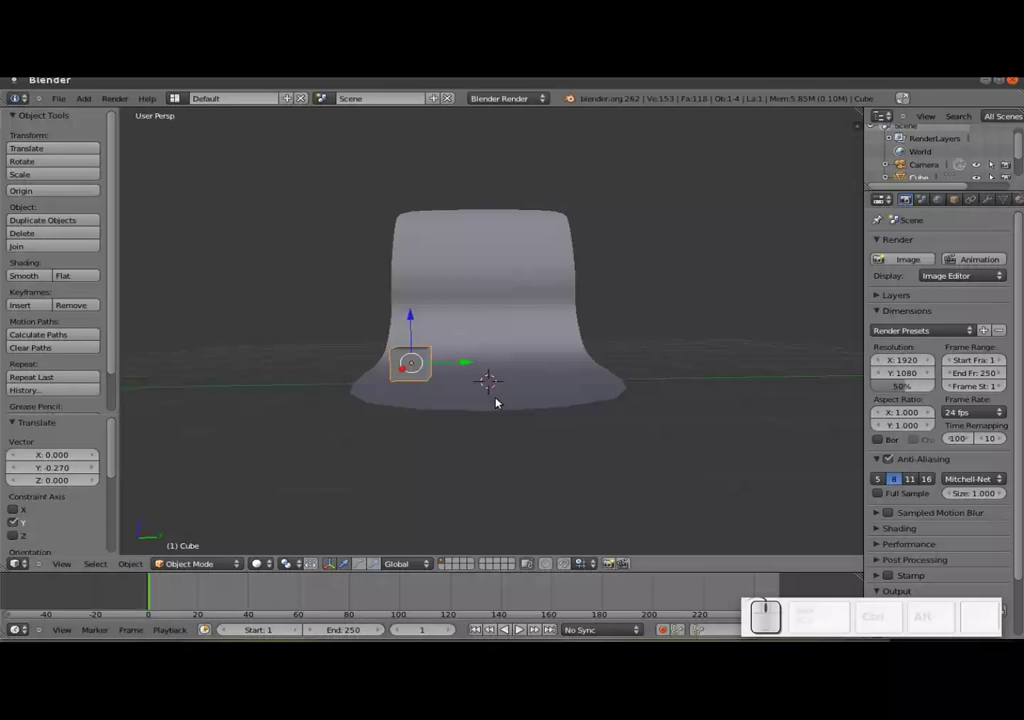
pyautogui.press('shift+a')
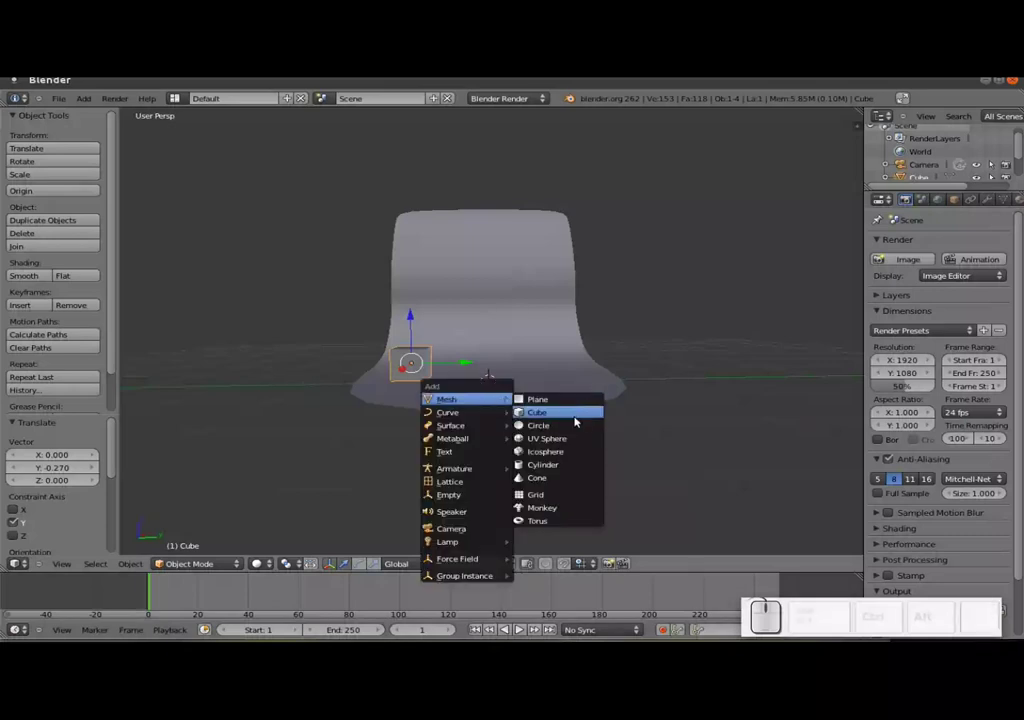
# - Add an icosphere and scale it down small
pyautogui.click(570, 461)
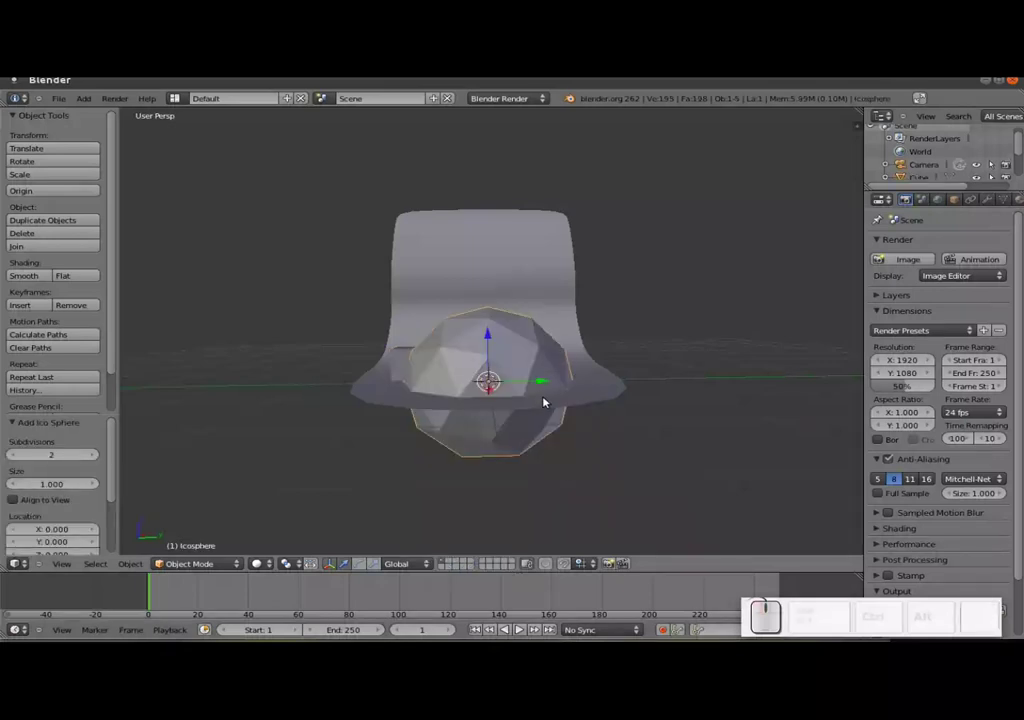
pyautogui.press('s')
pyautogui.click(511, 387)
# - Set the icosphere's height so it rests on the floor at the centre beside the cube
pyautogui.moveTo(492, 353); pyautogui.dragTo(547, 391)
pyautogui.moveTo(430, 359); pyautogui.dragTo(504, 418)
pyautogui.rightClick(432, 408)
pyautogui.click(500, 296)
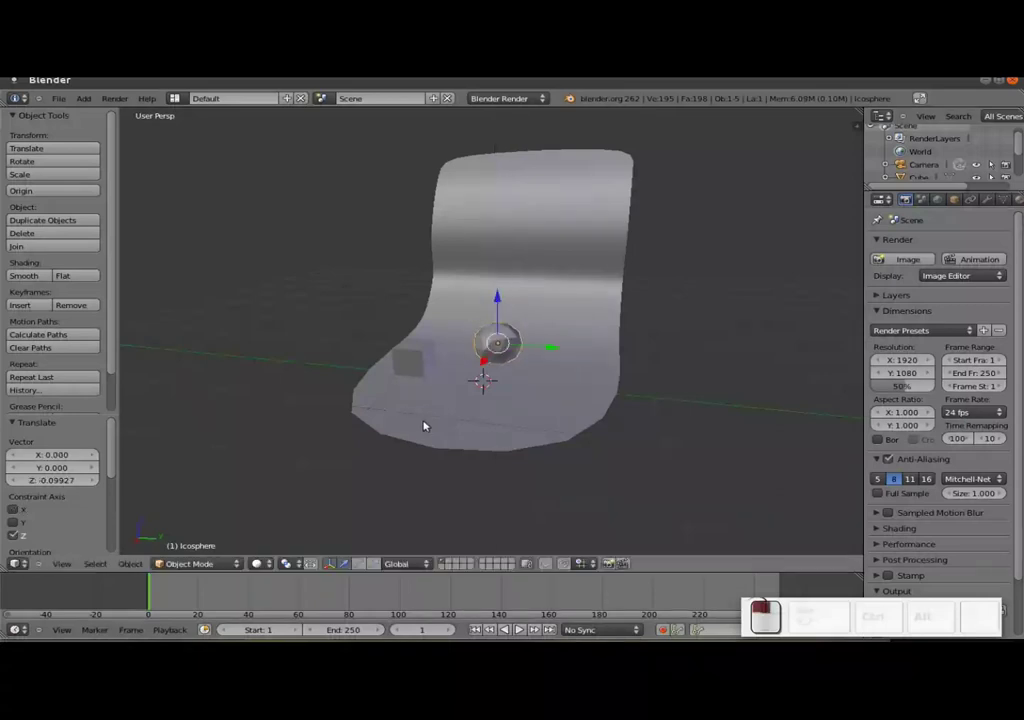
pyautogui.click(474, 325)
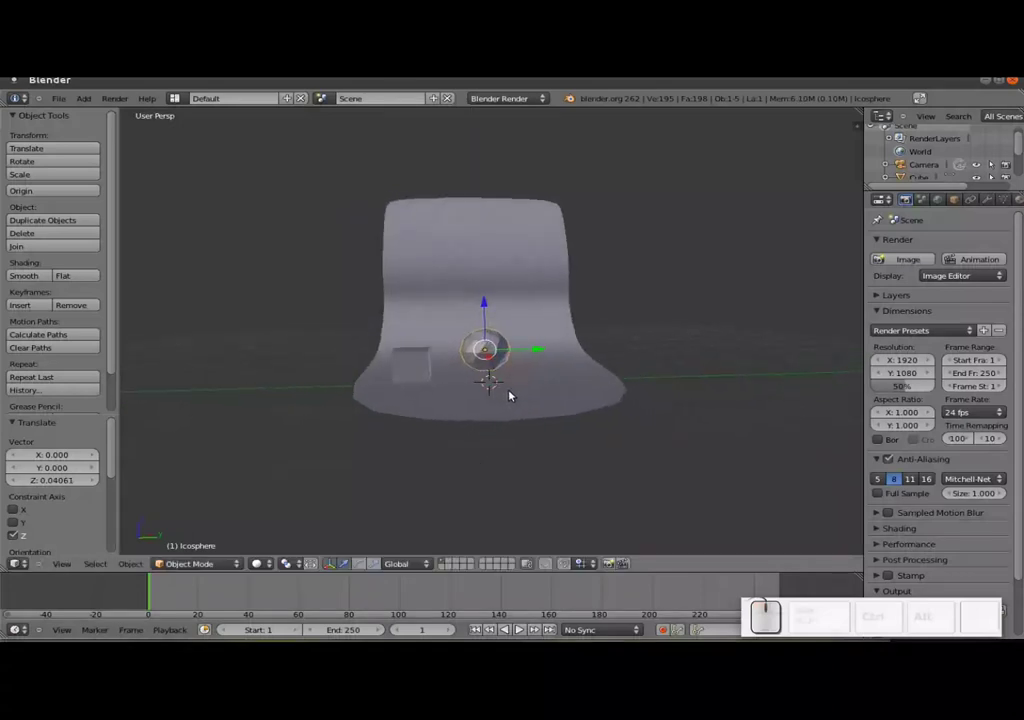
pyautogui.press('shift+a')
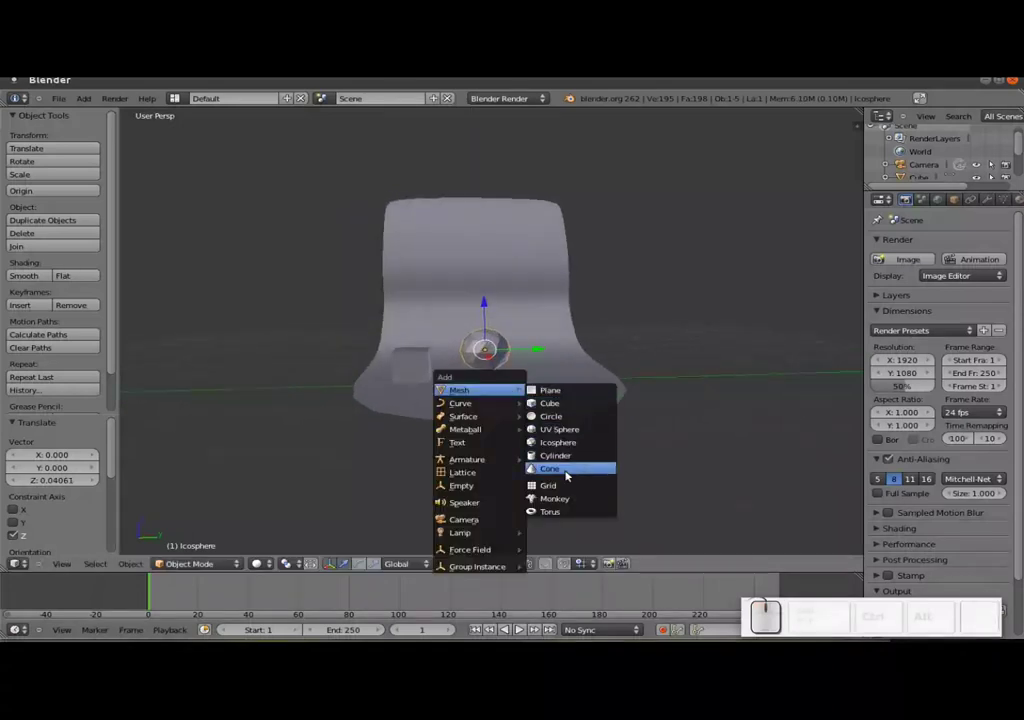
# - Add a monkey head and rotate it 90° about X so it stands upright
pyautogui.click(568, 500)
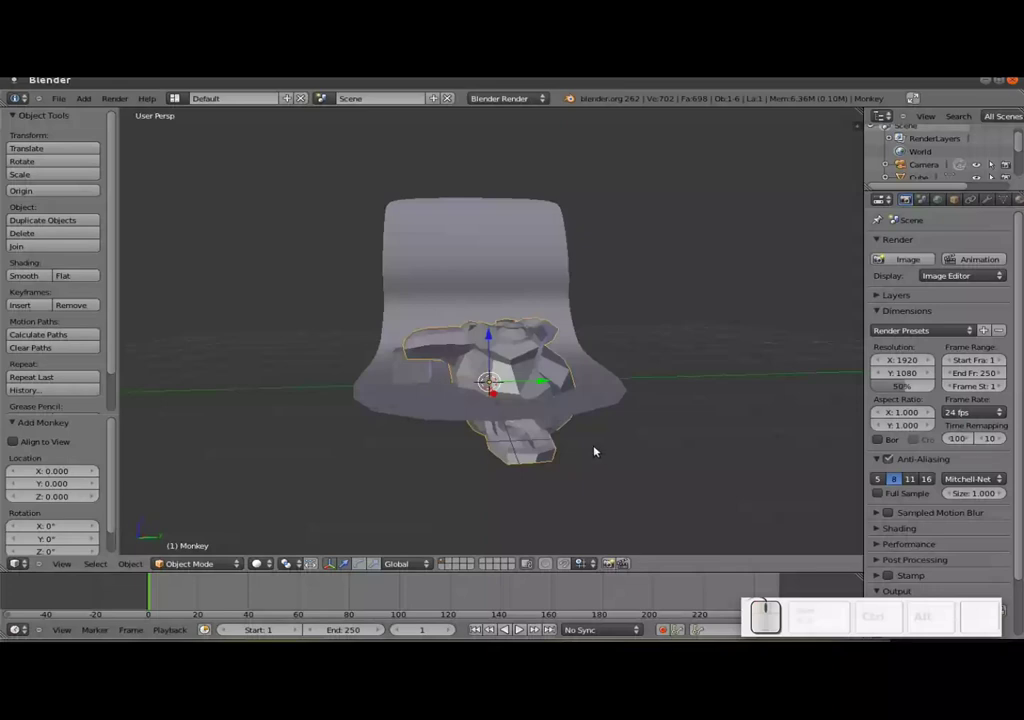
pyautogui.press('r')
pyautogui.press('x')
pyautogui.press('KP_9')
pyautogui.press('KP_0')
pyautogui.press('KP_Enter')
# - Turn the monkey head 90° about Z and scale it down to about 0.43
pyautogui.press('r')
pyautogui.press('z')
pyautogui.press('KP_9')
pyautogui.press('KP_0')
pyautogui.press('KP_Enter')
pyautogui.press('s')
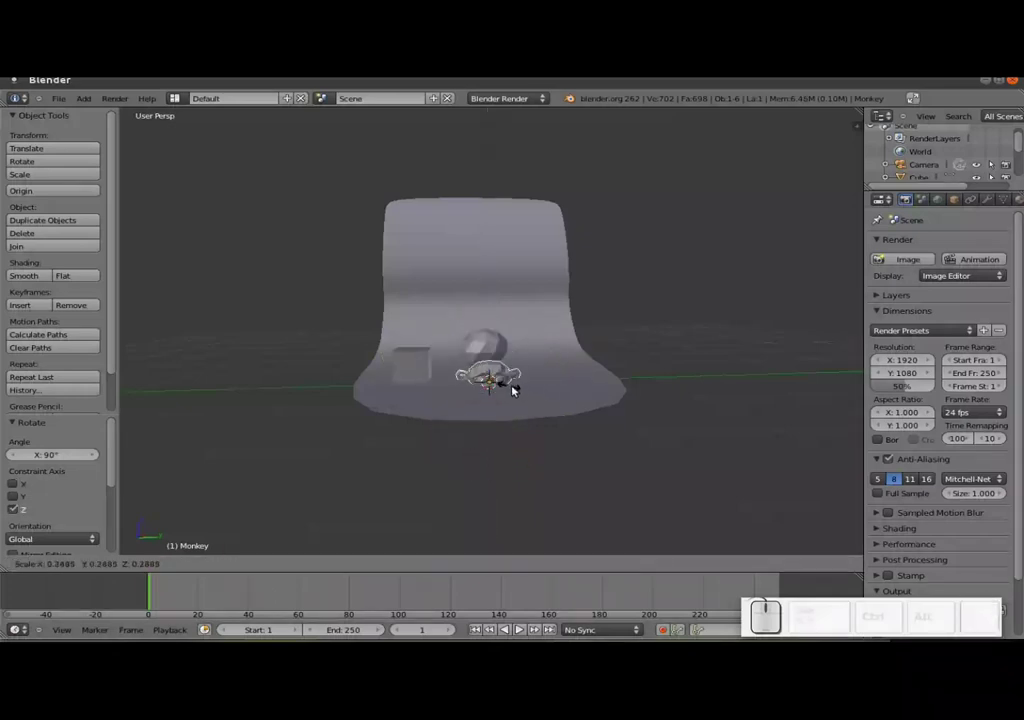
pyautogui.click(523, 393)
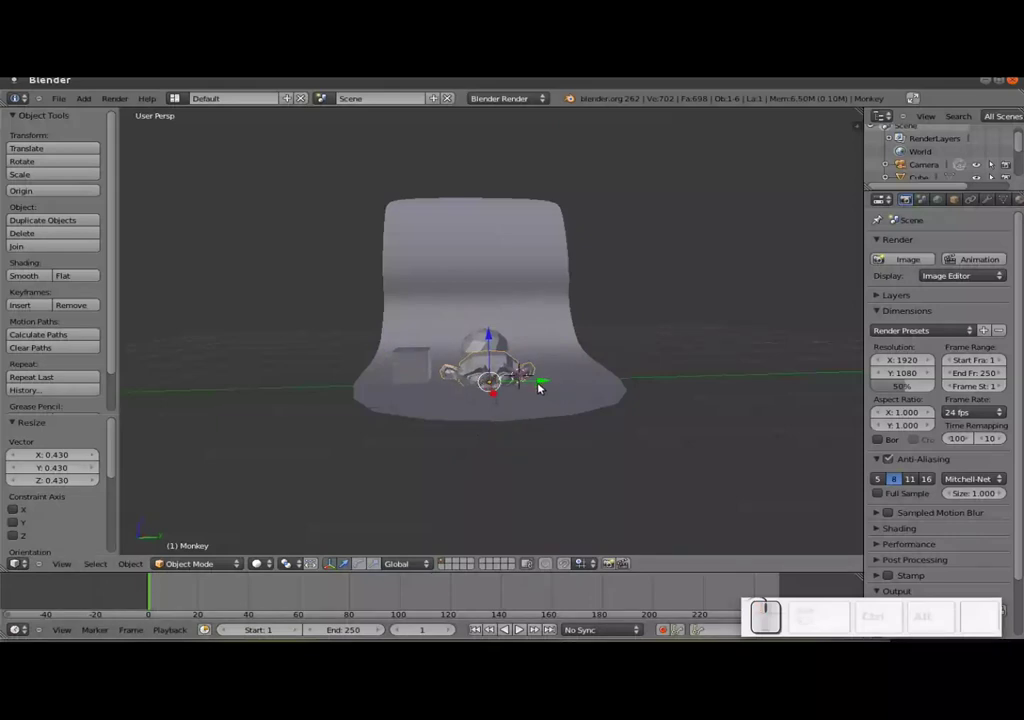
# - Raise the monkey head above the floor and place it to the right of the sphere
pyautogui.press('shift+c')
pyautogui.scroll(3)
pyautogui.middleClick(655, 452)
pyautogui.scroll(3)
pyautogui.middleClick(596, 413)
pyautogui.moveTo(569, 405); pyautogui.dragTo(596, 365)
pyautogui.moveTo(599, 364); pyautogui.dragTo(557, 407)
# - Select the camera and move it out in front of the set
pyautogui.middleClick(593, 407)
pyautogui.middleClick(296, 507)
pyautogui.scroll(-3)
pyautogui.middleClick(468, 486)
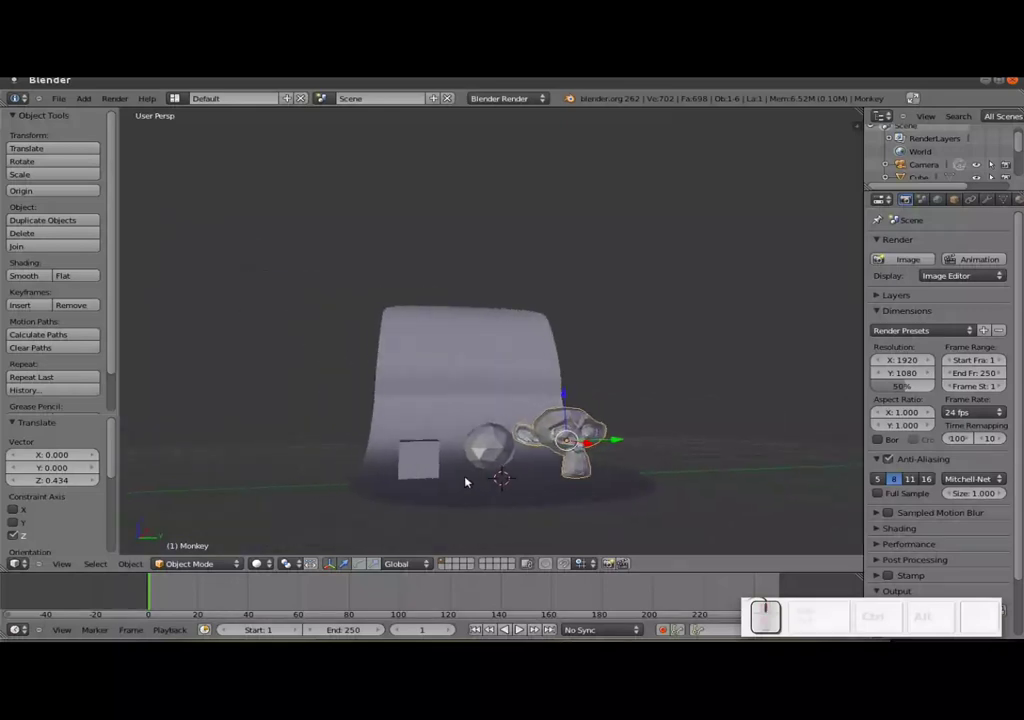
pyautogui.middleClick(536, 441)
pyautogui.middleClick(542, 486)
pyautogui.scroll(-3)
pyautogui.scroll(3)
pyautogui.scroll(-3)
pyautogui.scroll(-3)
pyautogui.middleClick(500, 357)
pyautogui.rightClick(403, 378)
pyautogui.press('g')
pyautogui.click(529, 431)
pyautogui.rightClick(529, 442)
pyautogui.click(518, 624)
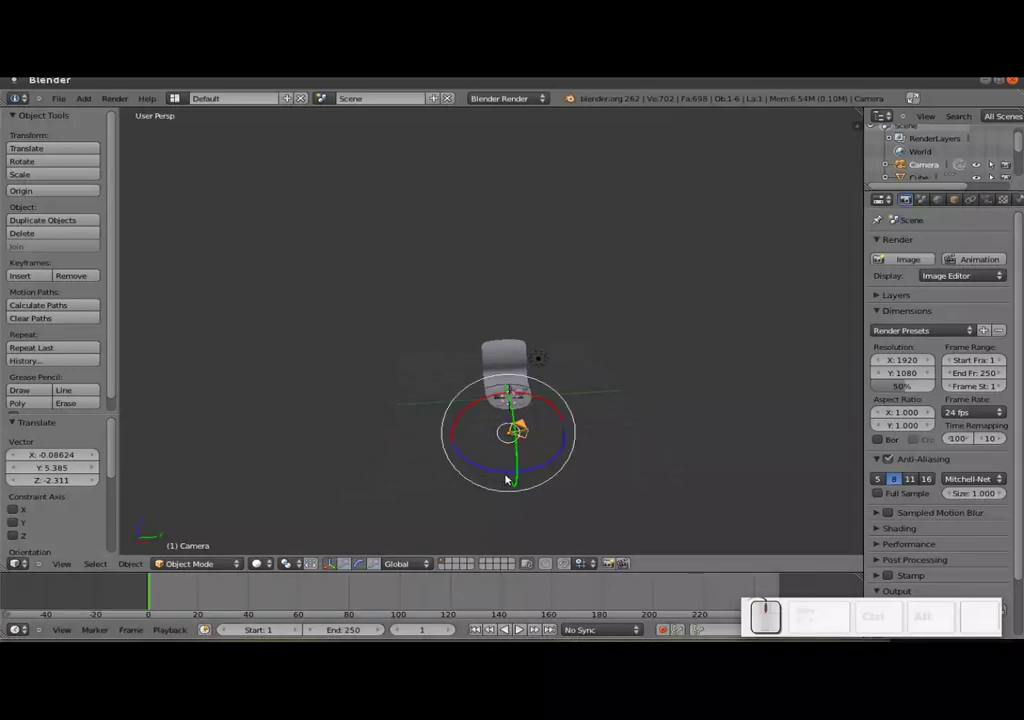
# - Switch to camera view and move and turn the camera toward the three objects
pyautogui.click(518, 624)
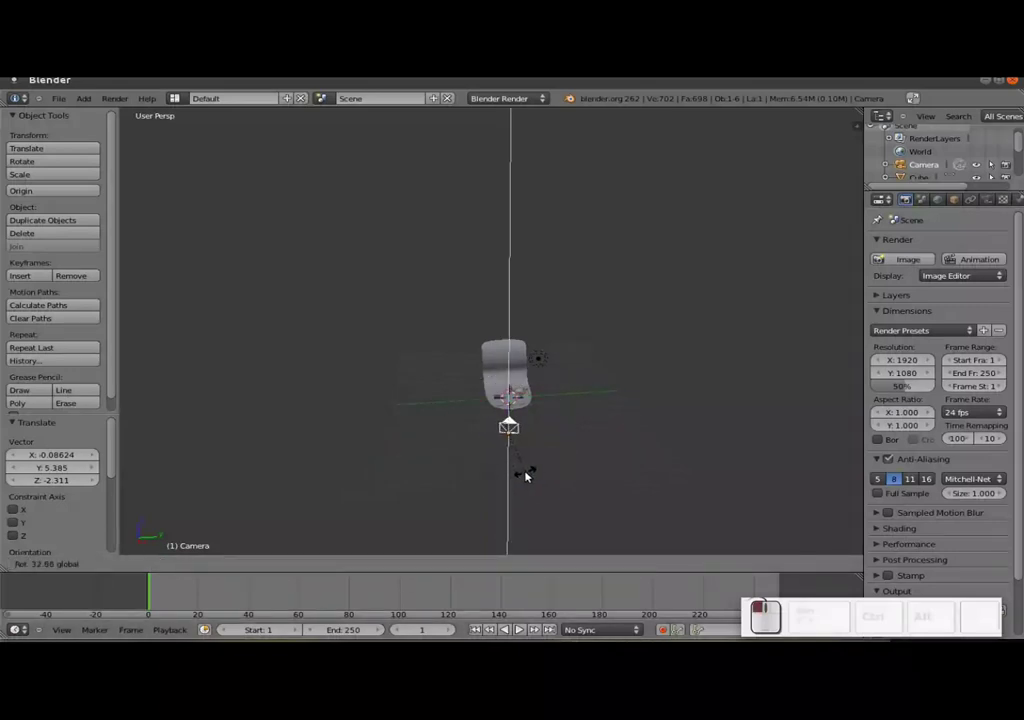
pyautogui.press('KP_0')
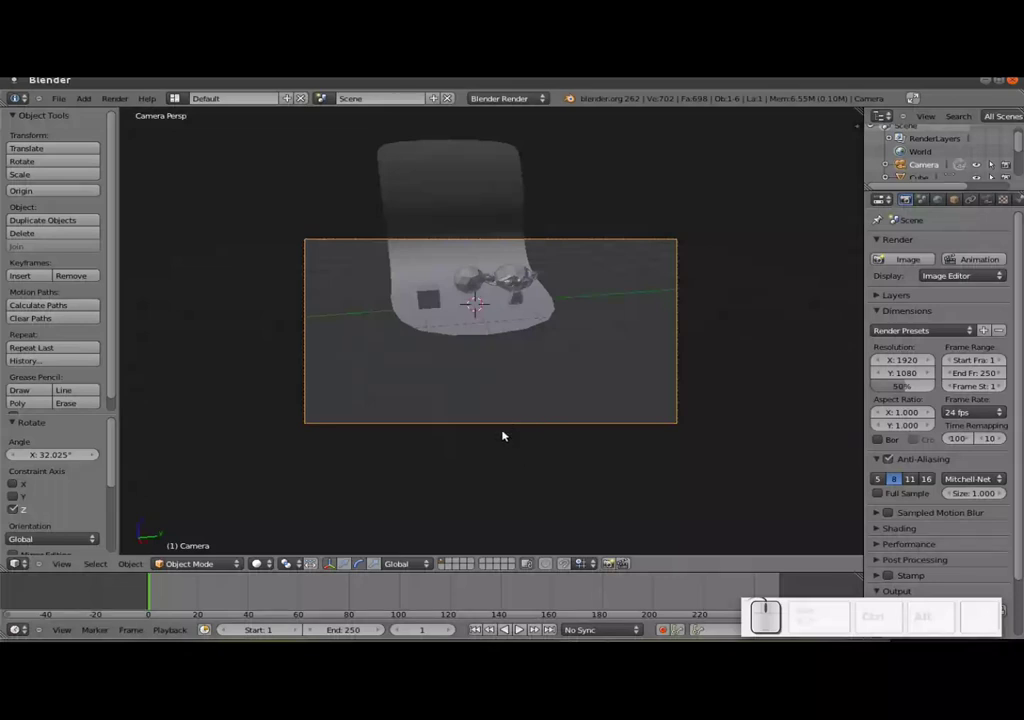
pyautogui.press('g')
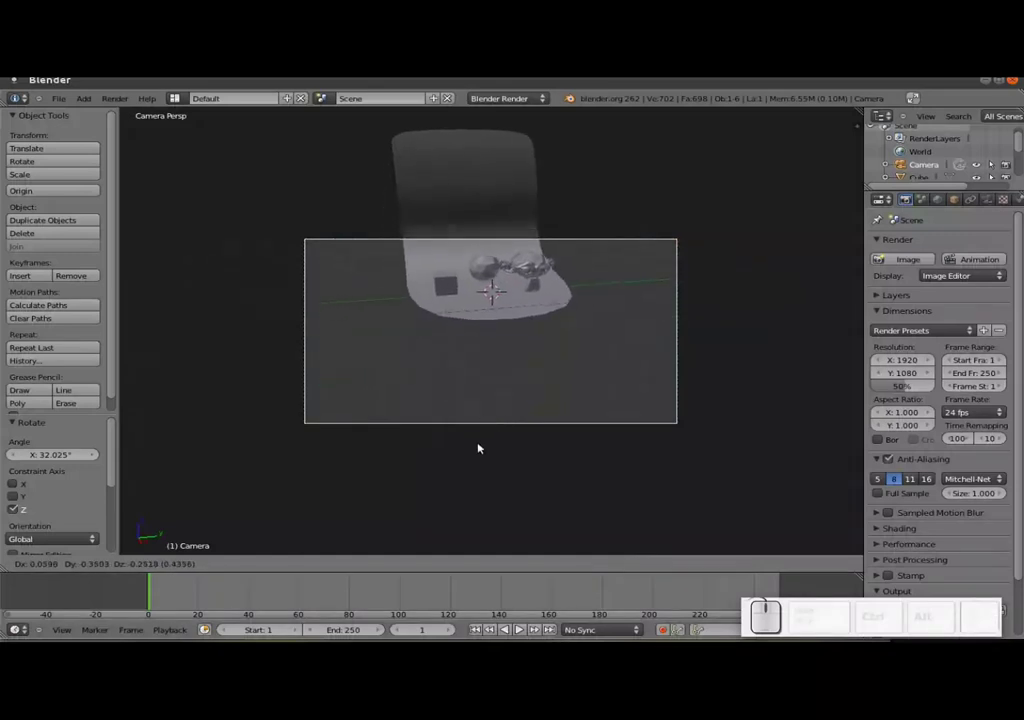
pyautogui.click(518, 624)
pyautogui.press('r')
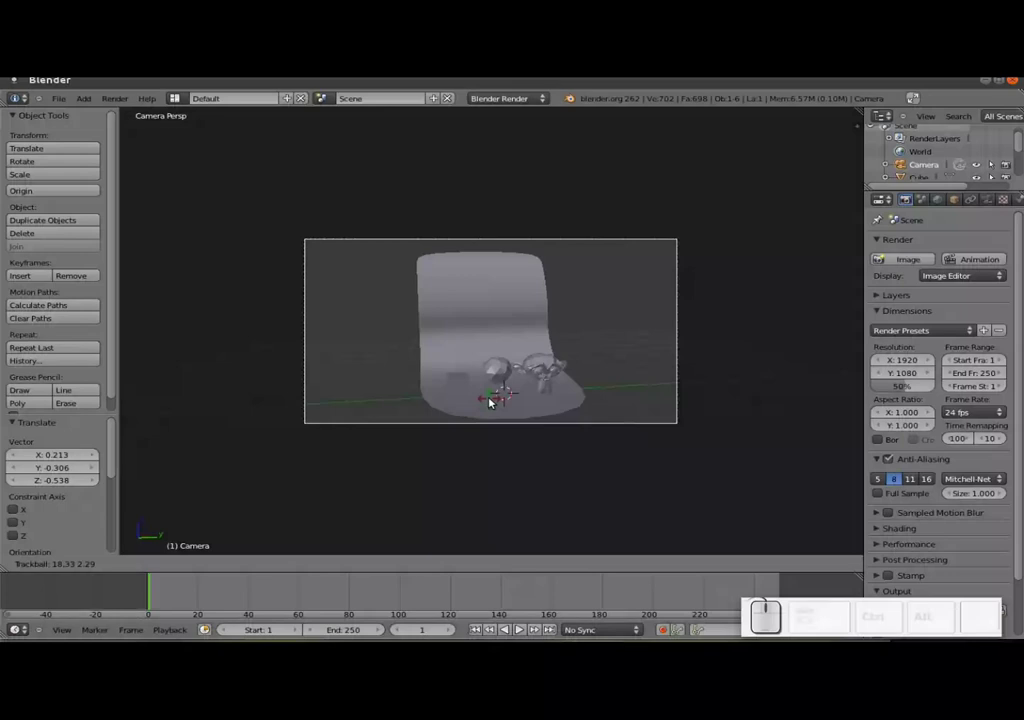
pyautogui.click(518, 624)
# - Fly and nudge the camera until the cube, sphere and monkey are framed against the backdrop
pyautogui.press('shift+f')
pyautogui.scroll(3)
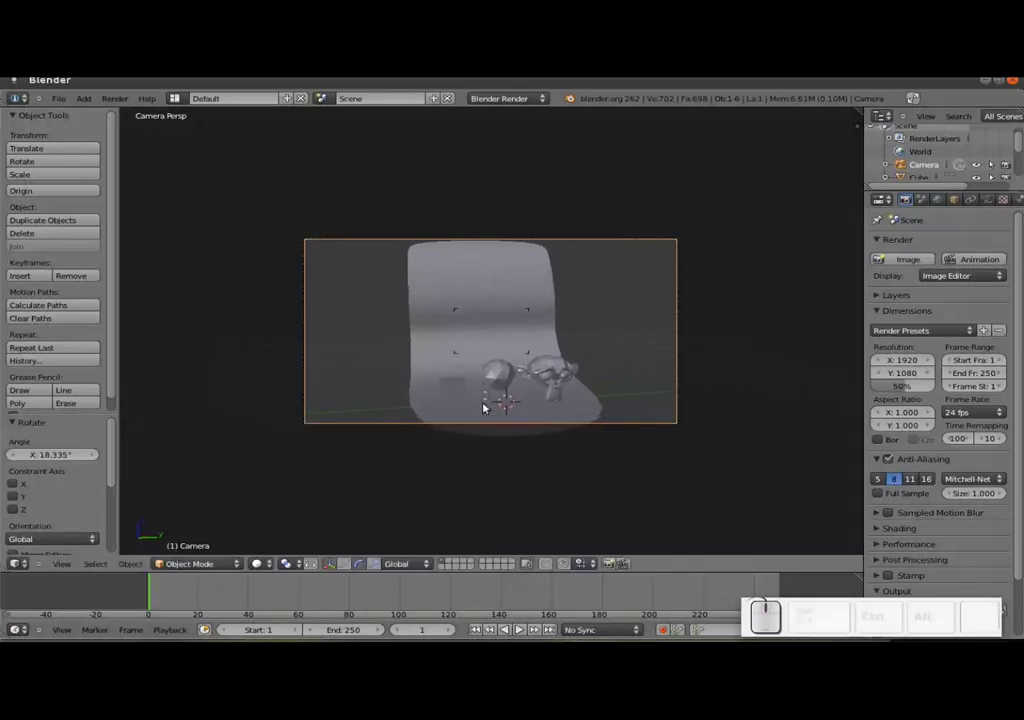
pyautogui.click(518, 624)
pyautogui.press('g')
pyautogui.click(518, 624)
pyautogui.press('r')
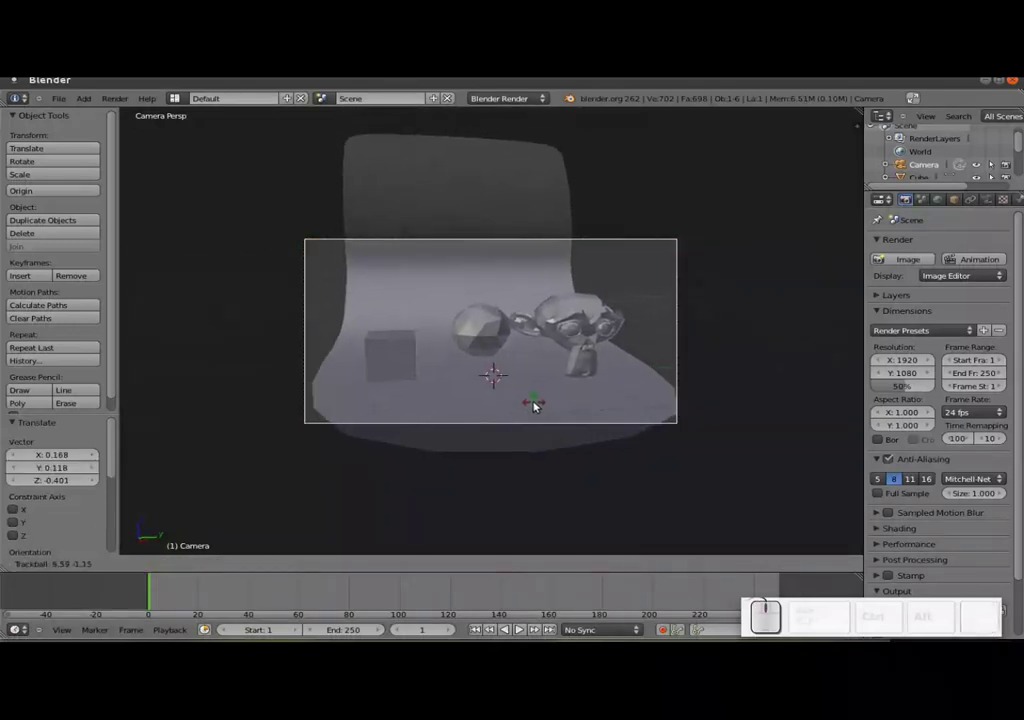
pyautogui.click(538, 401)
# - Rotate, enlarge and push back the backdrop so it fills the whole camera frame
pyautogui.rightClick(537, 400)
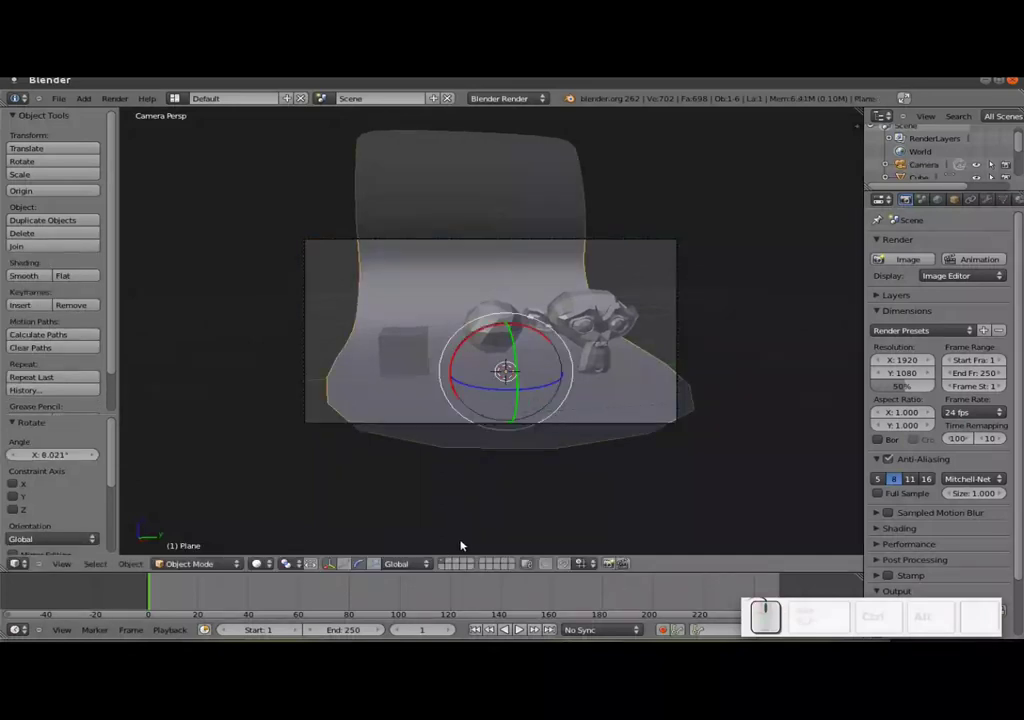
pyautogui.click(350, 568)
pyautogui.press('s')
pyautogui.click(595, 438)
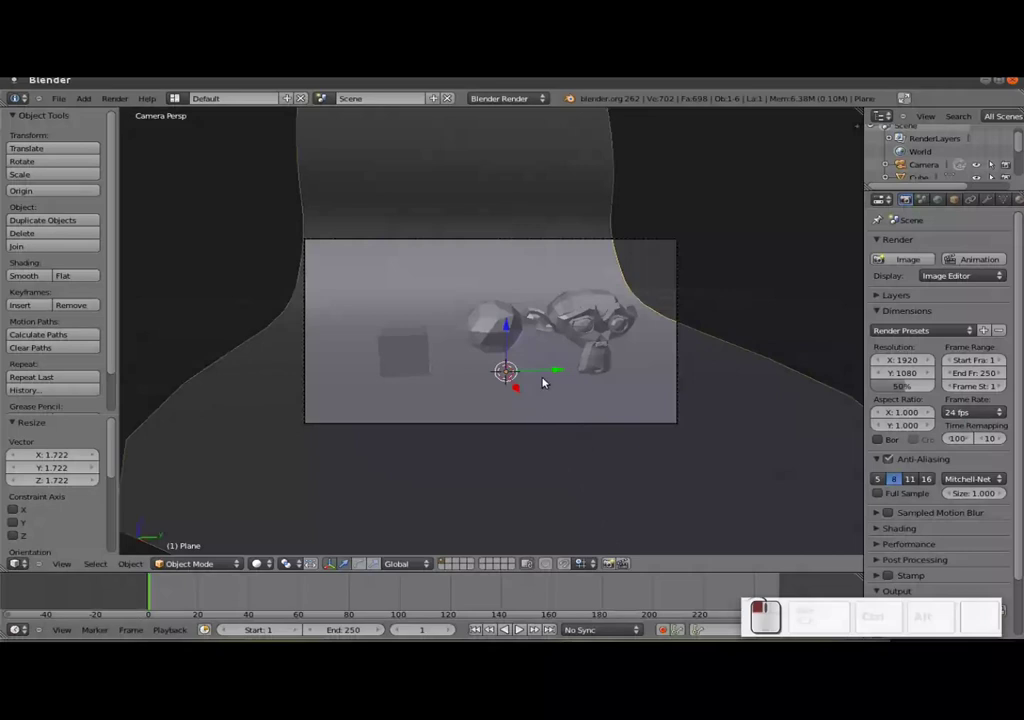
pyautogui.moveTo(551, 373); pyautogui.dragTo(586, 375)
pyautogui.press('s')
pyautogui.click(604, 383)
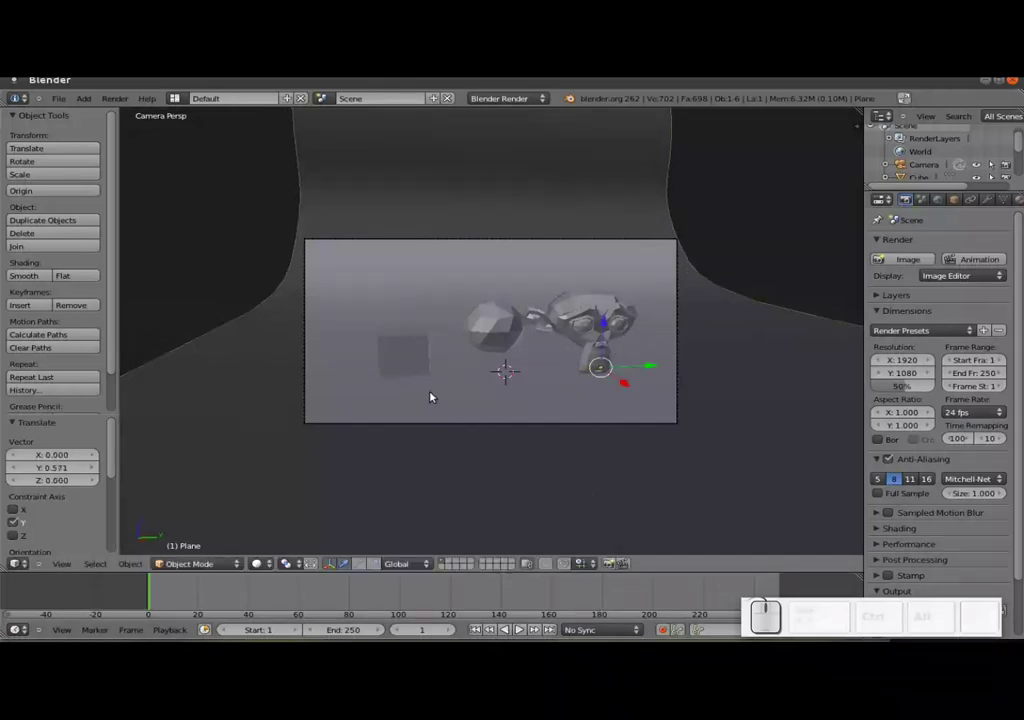
# - Switch the render engine to Cycles and give the backdrop a near-black Glossy BSDF material
pyautogui.click(527, 101)
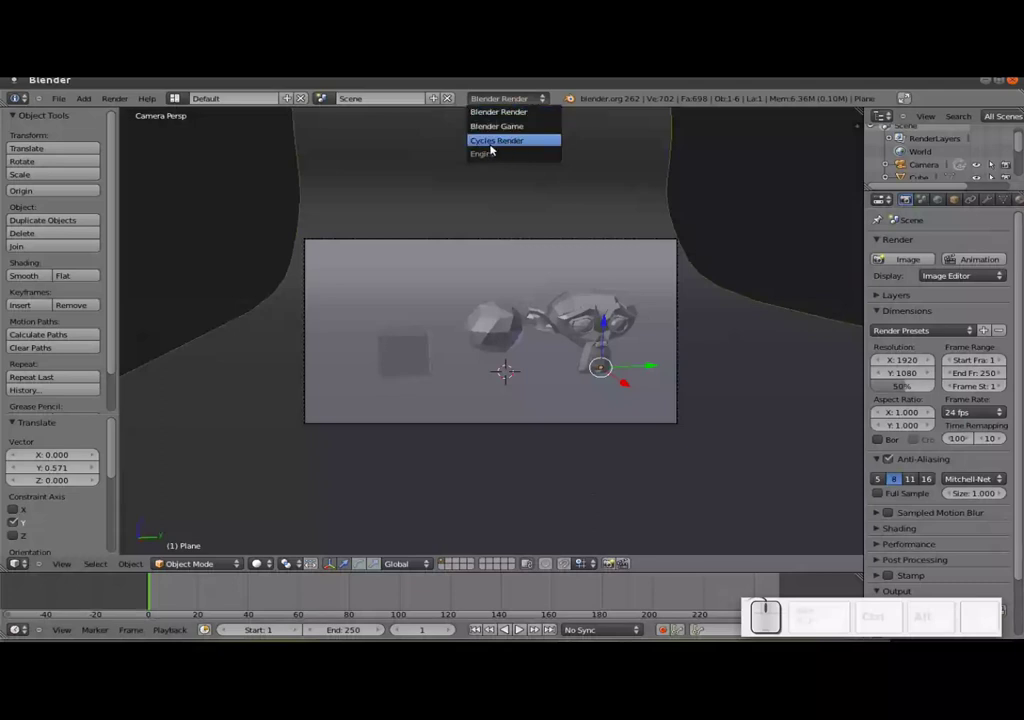
pyautogui.click(500, 148)
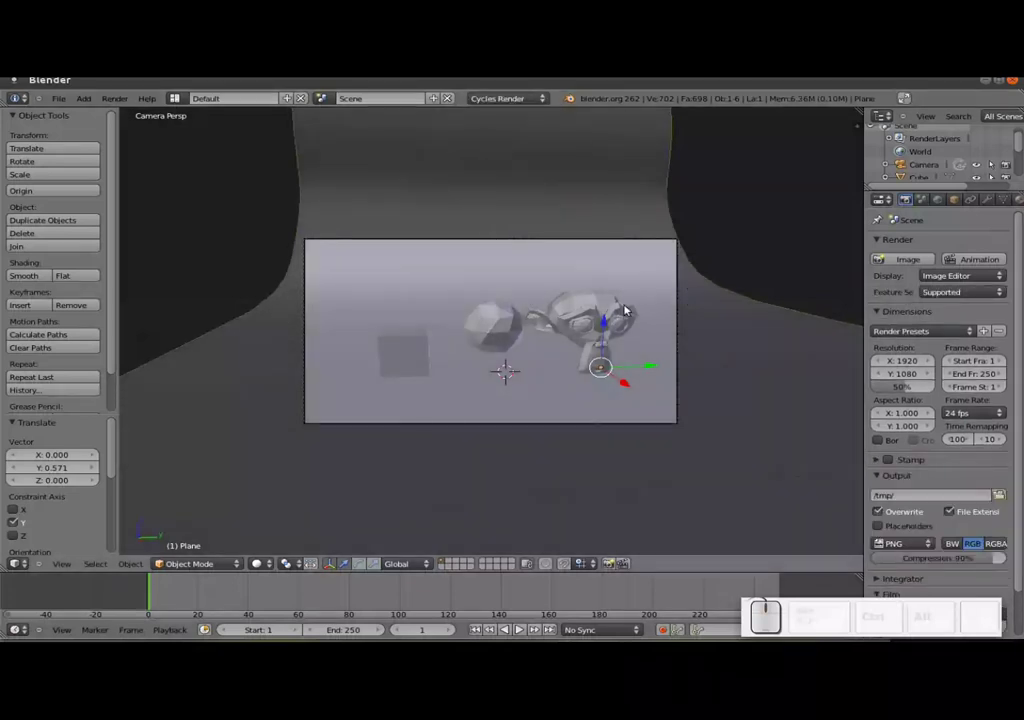
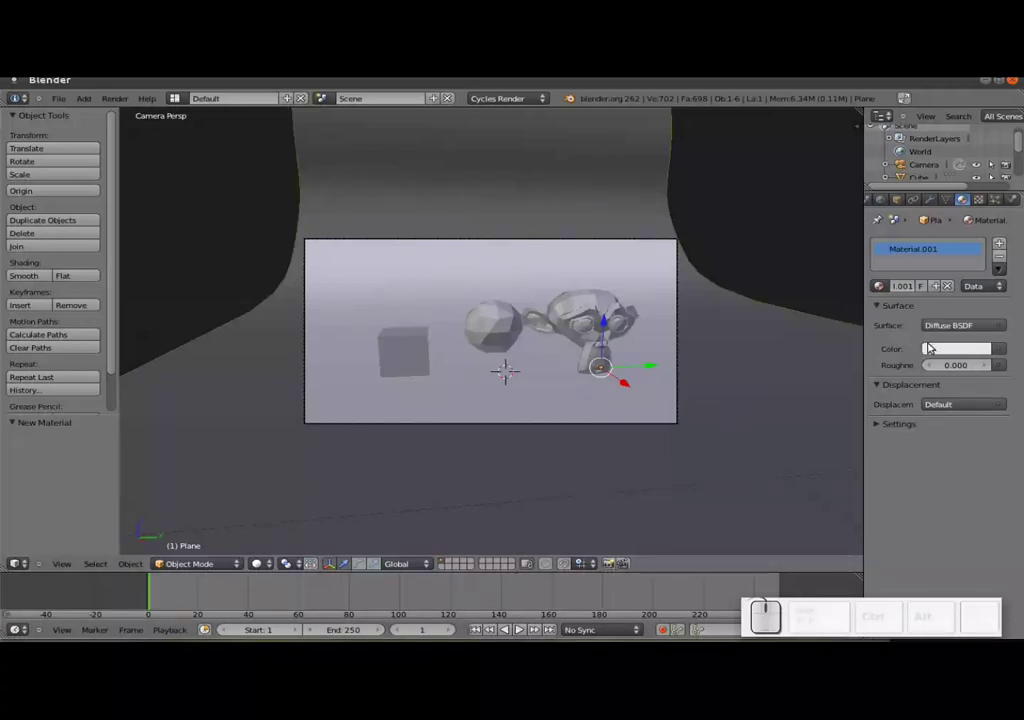
pyautogui.click(957, 333)
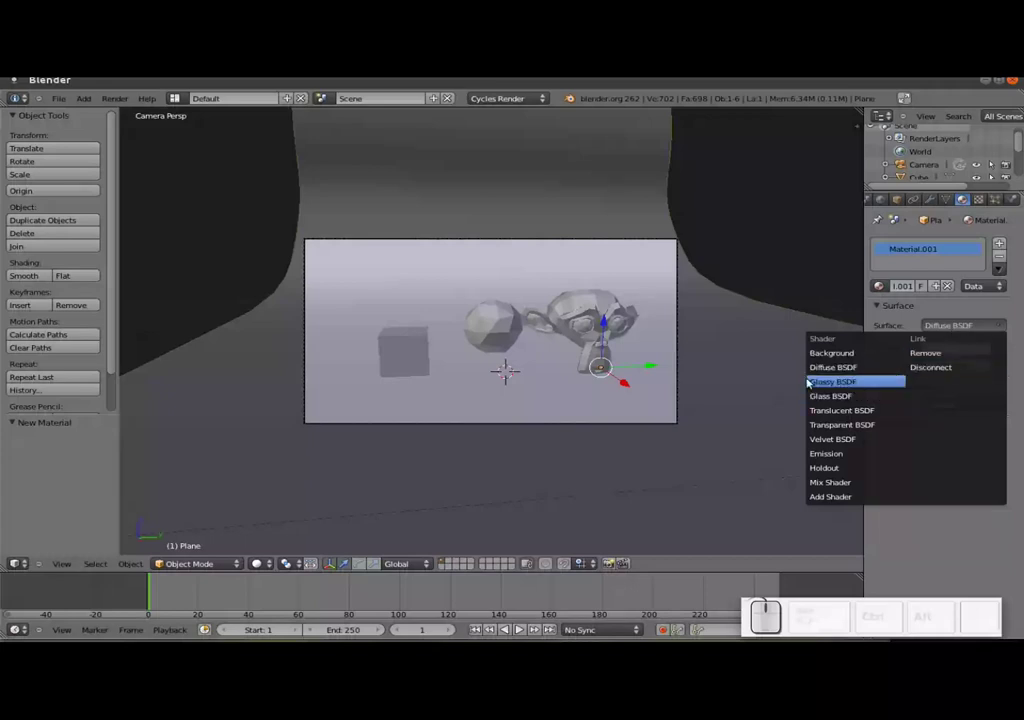
pyautogui.click(837, 382)
pyautogui.click(951, 373)
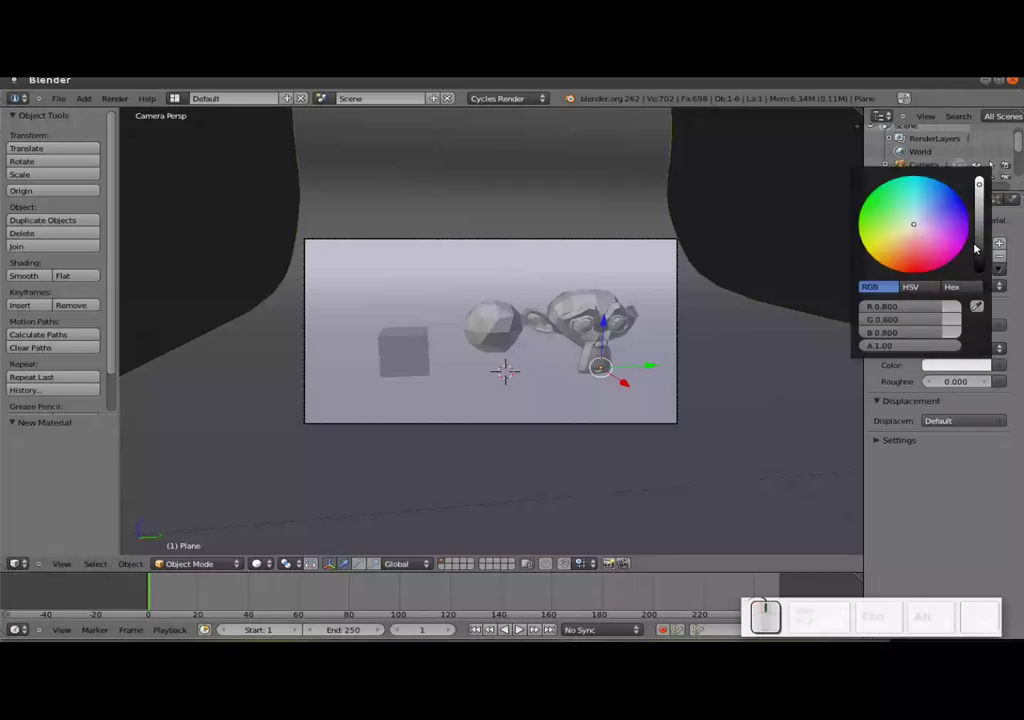
pyautogui.click(980, 233)
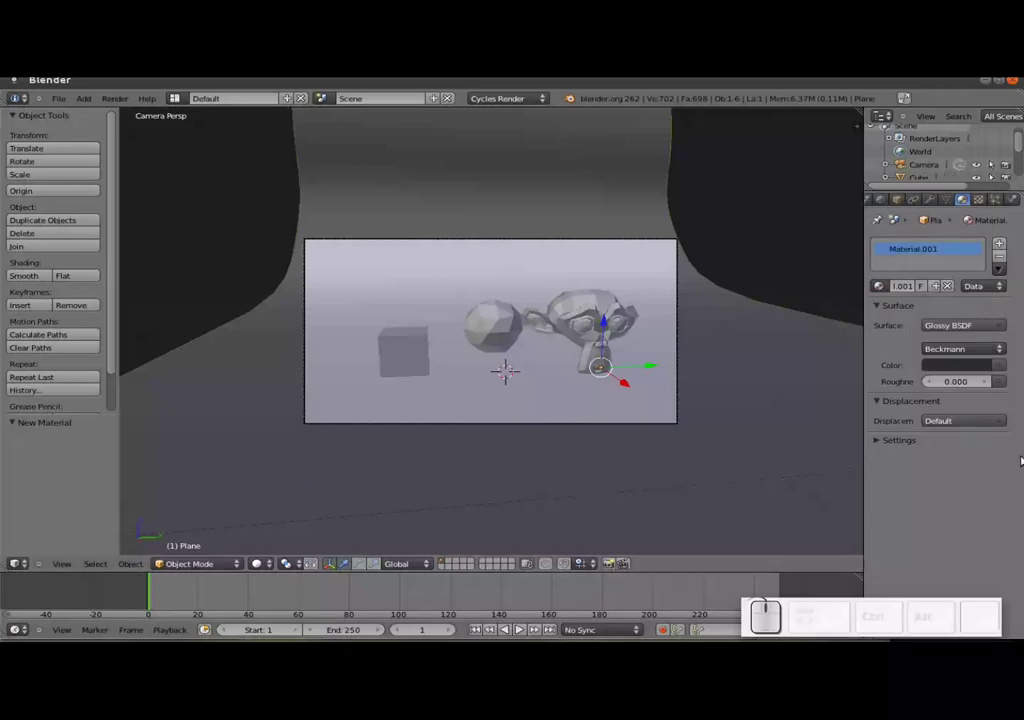
# - Select the cube and try extruding and scaling its faces in Edit Mode, then return to Object Mode
pyautogui.rightClick(406, 353)
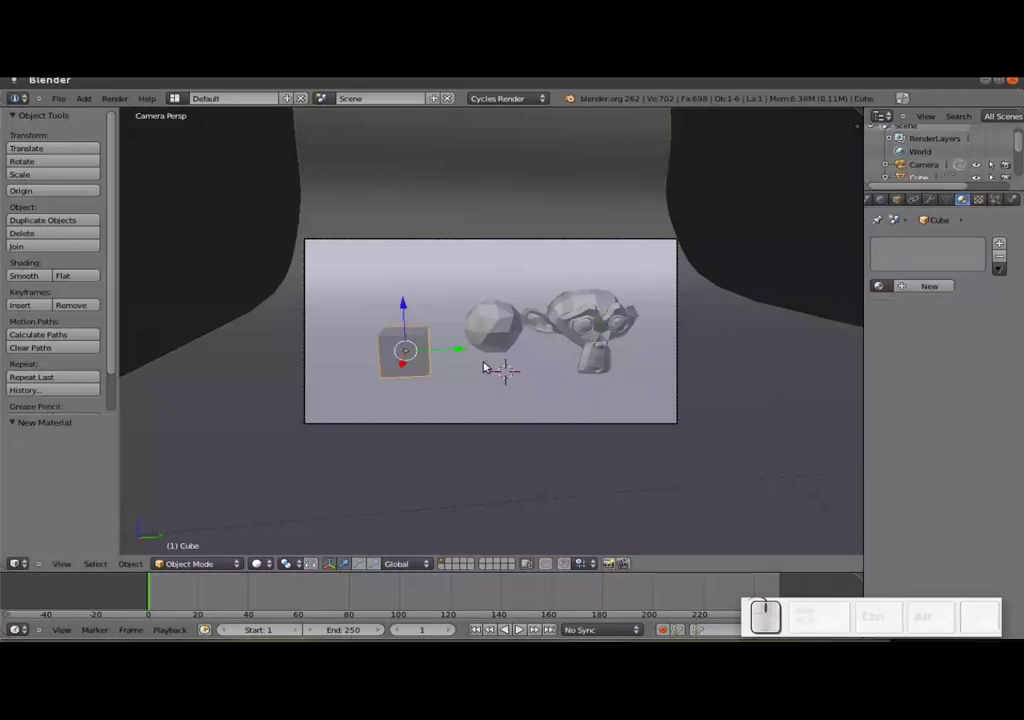
pyautogui.press('Tab')
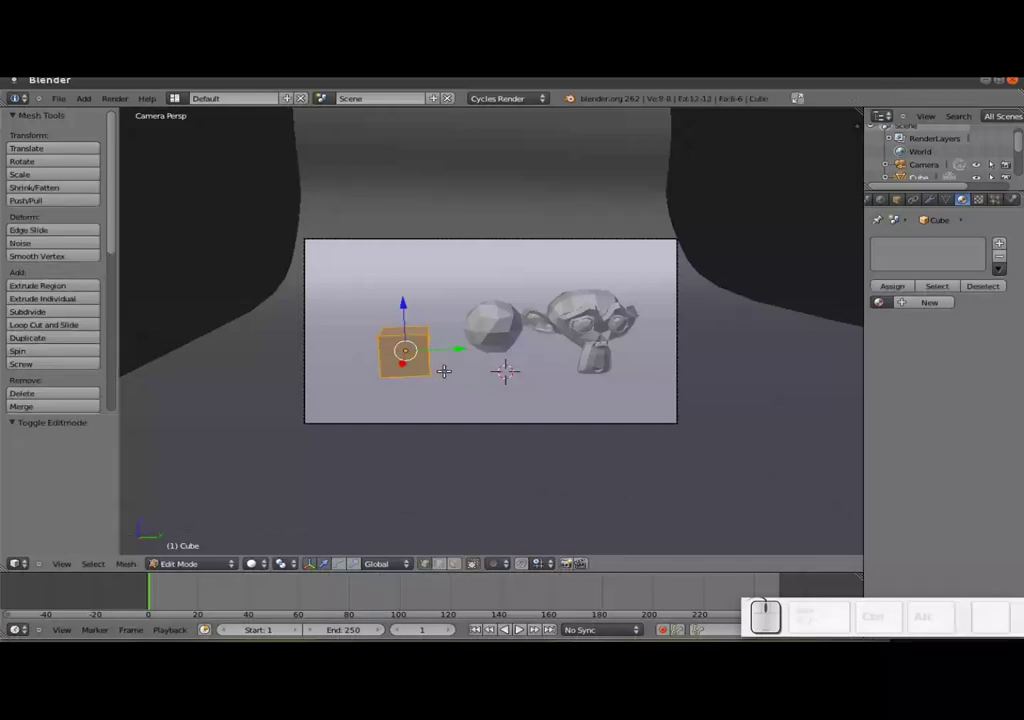
pyautogui.press('e')
pyautogui.press('s')
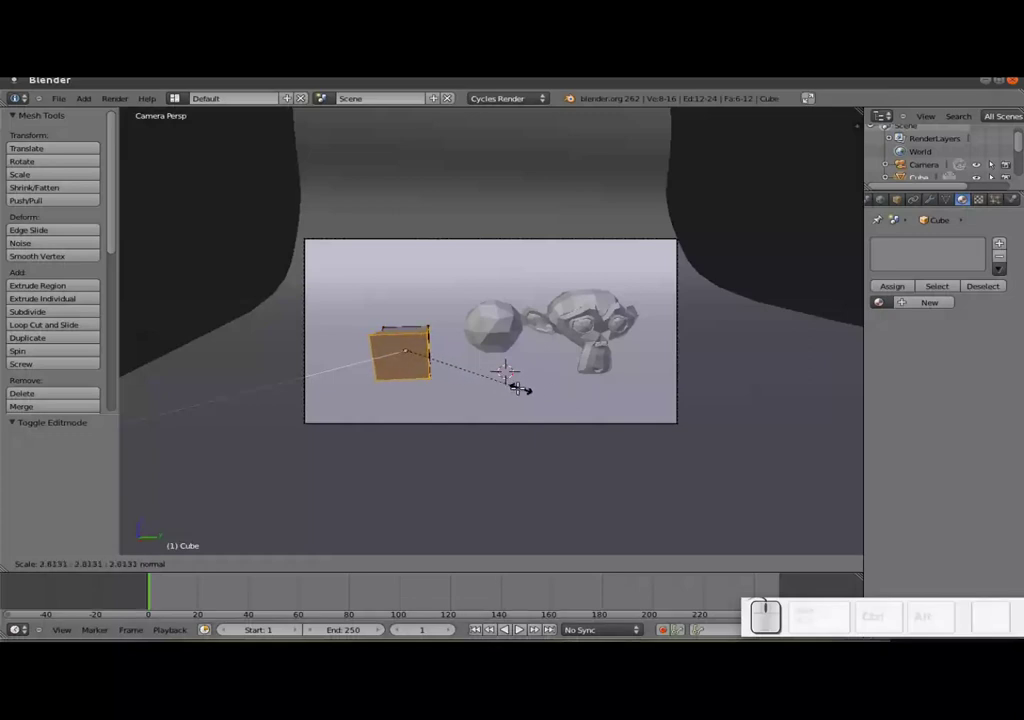
pyautogui.press('Escape')
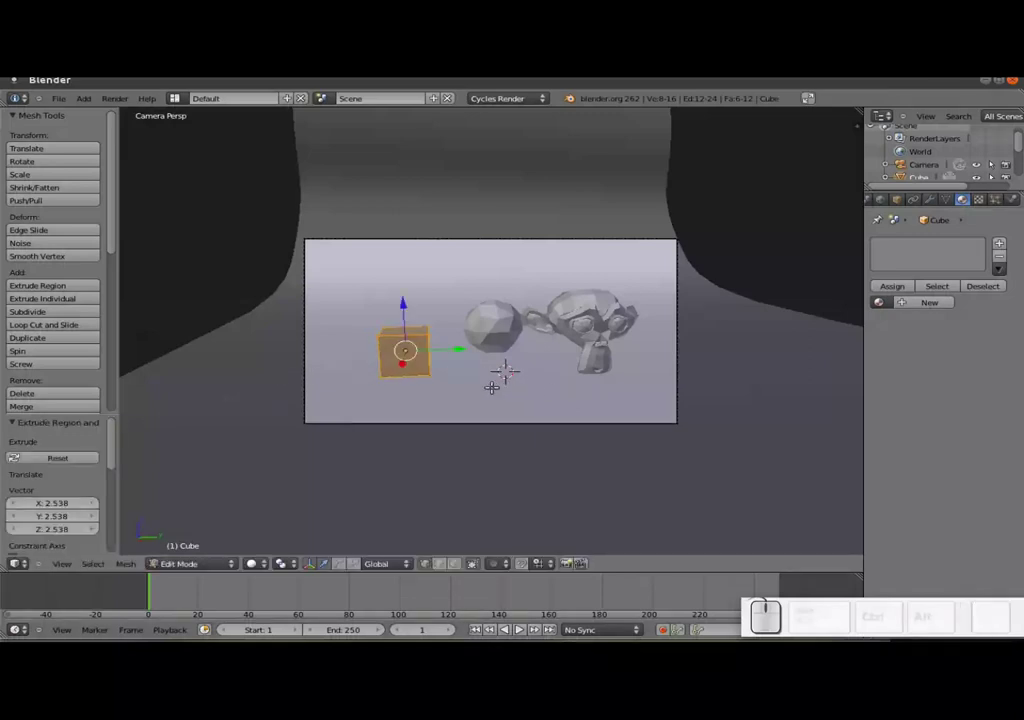
pyautogui.press('Tab')
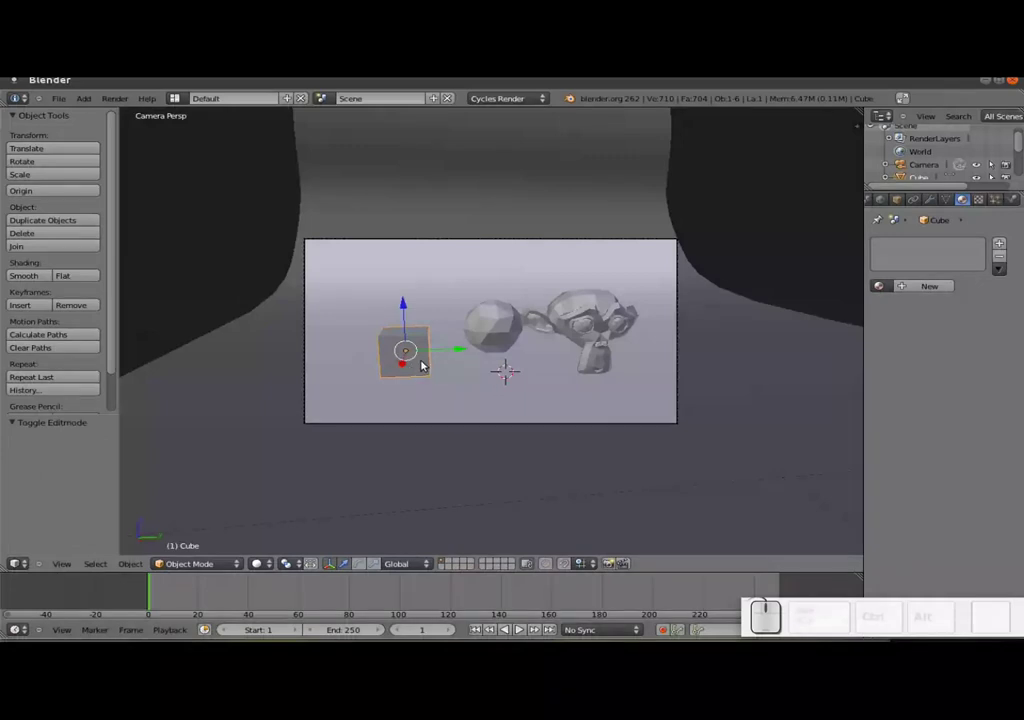
pyautogui.press('Tab')
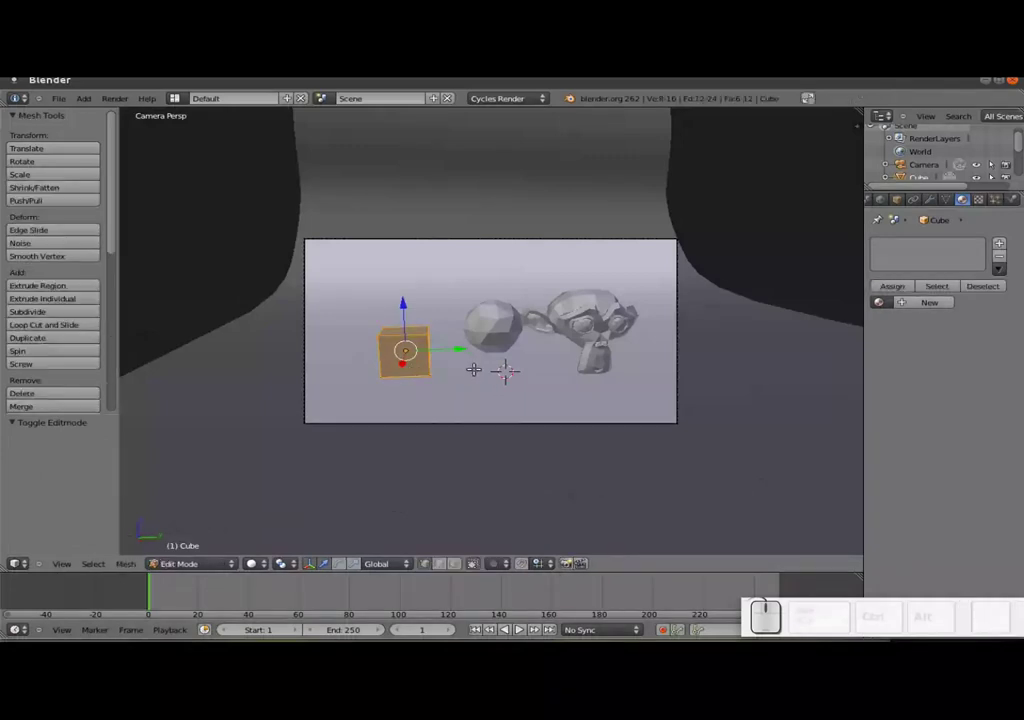
pyautogui.press('e')
pyautogui.press('s')
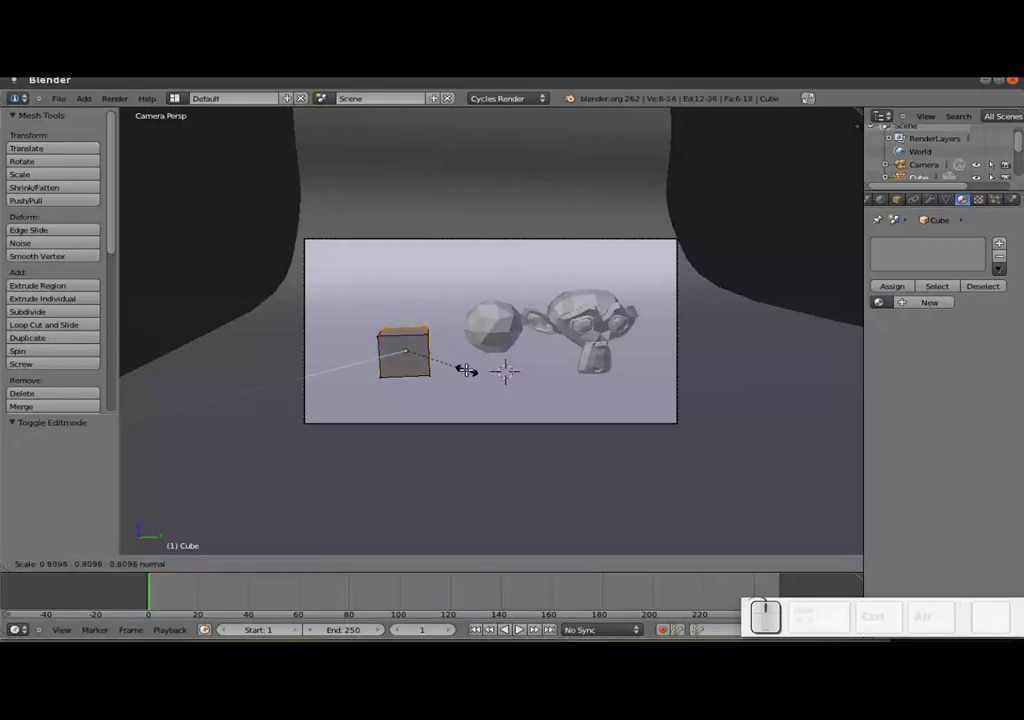
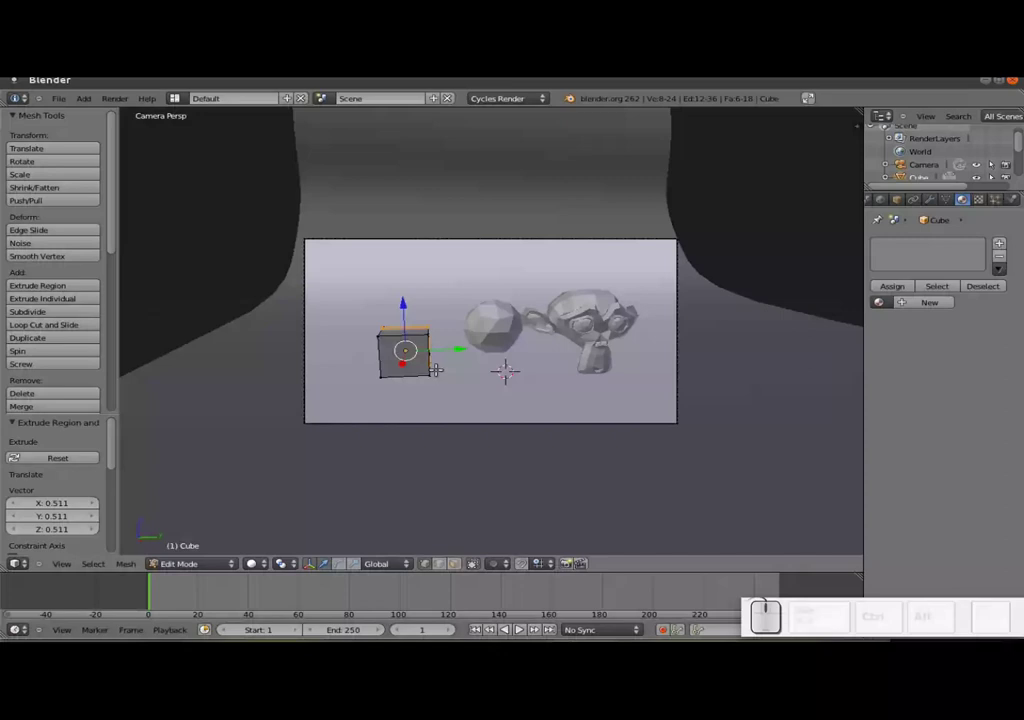
pyautogui.press('Caps_Lock')
pyautogui.press('Tab')
pyautogui.press('Caps_Lock')
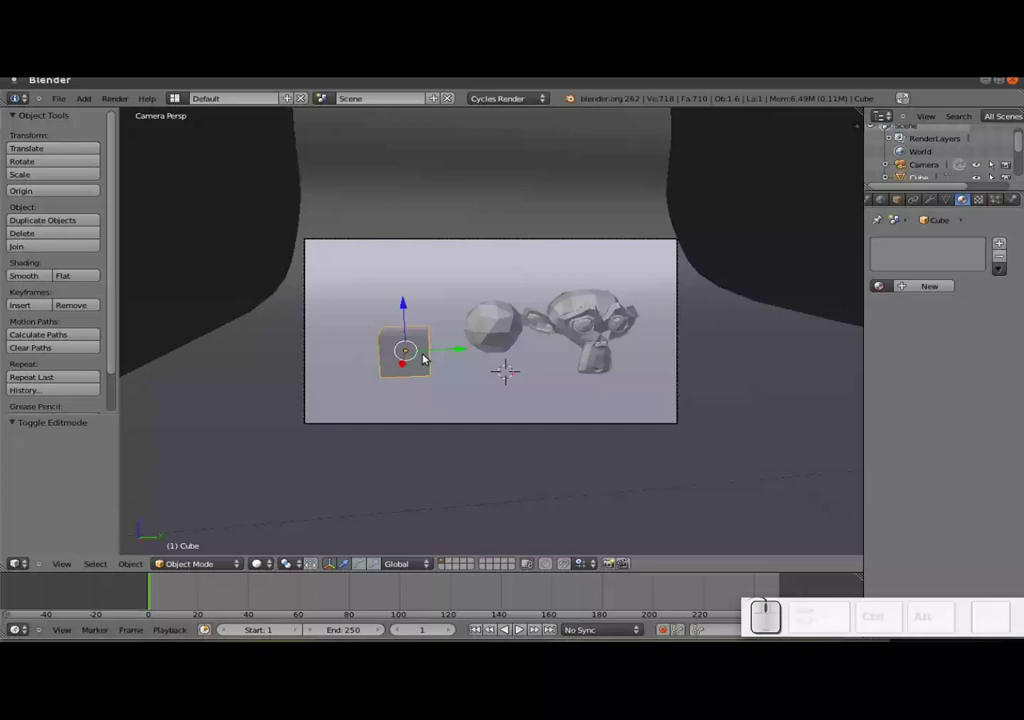
# - Give the cube a new Glass BSDF material tinted green
pyautogui.click(931, 288)
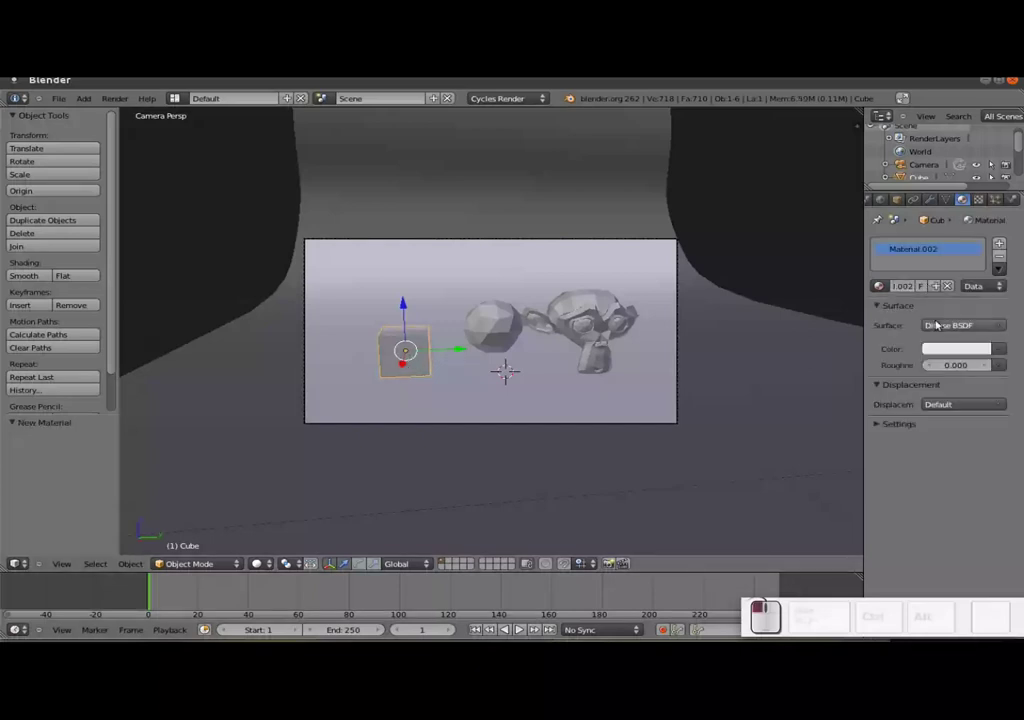
pyautogui.click(954, 330)
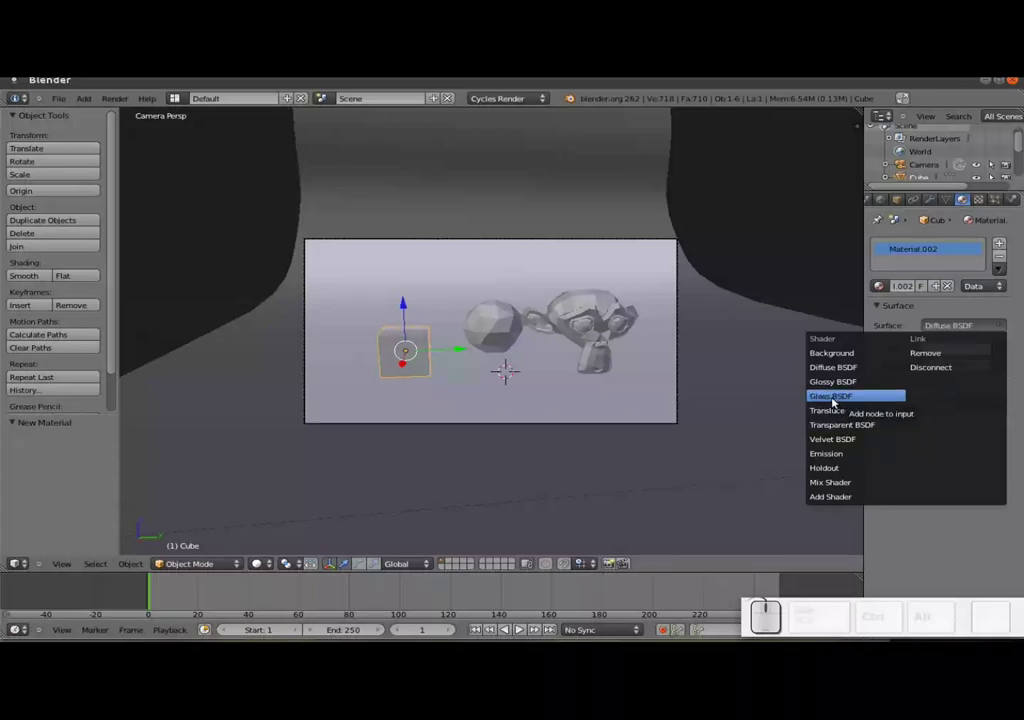
pyautogui.click(833, 405)
pyautogui.click(951, 366)
pyautogui.moveTo(893, 218); pyautogui.dragTo(950, 202)
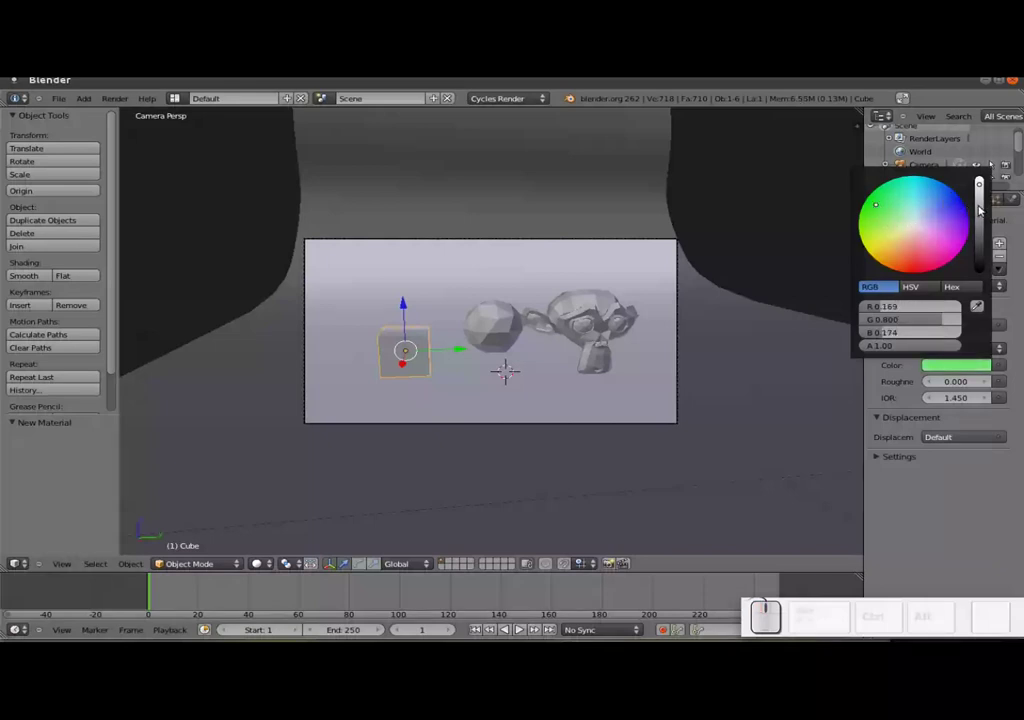
pyautogui.click(983, 210)
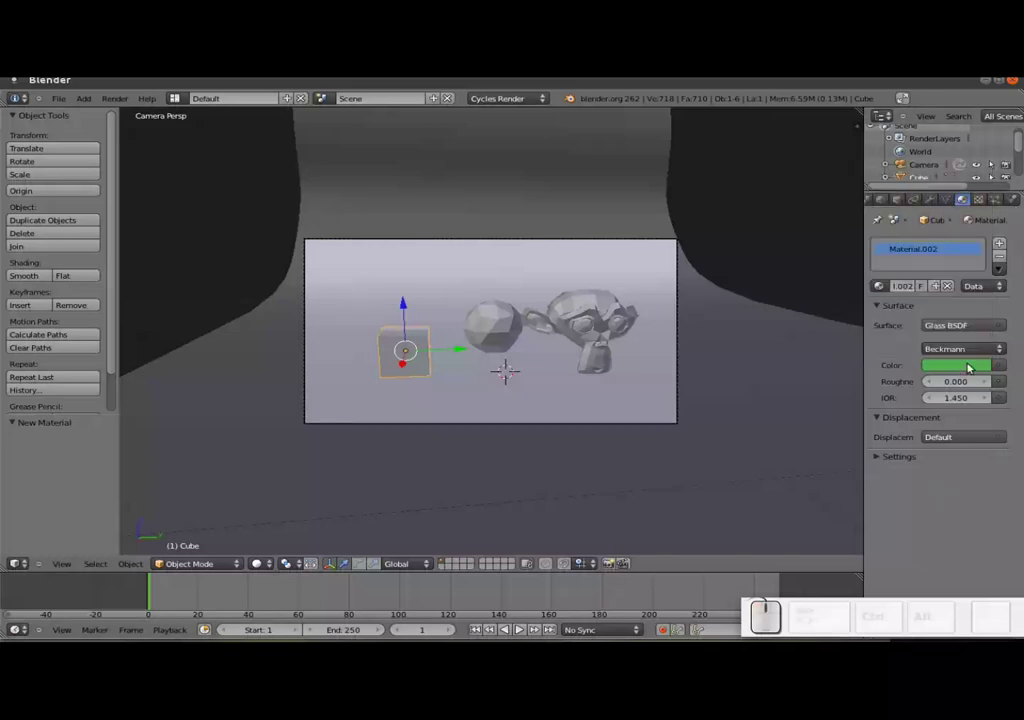
# - Copy the green glass colour into the cube's Viewport Color so it shows green
pyautogui.click(876, 463)
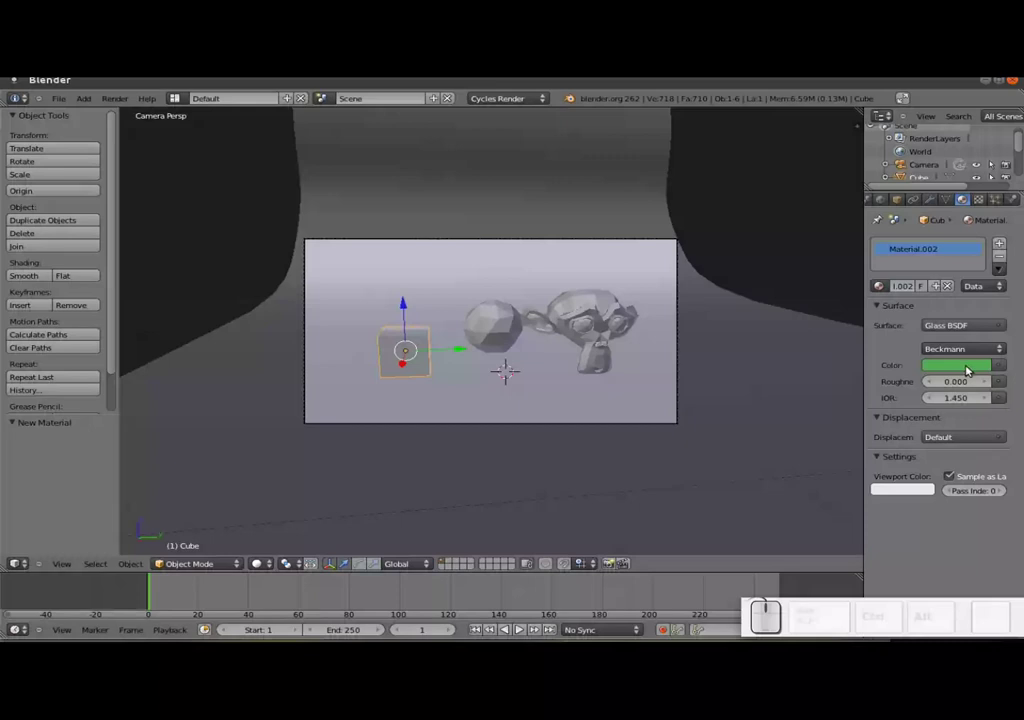
pyautogui.press('ctrl+c')
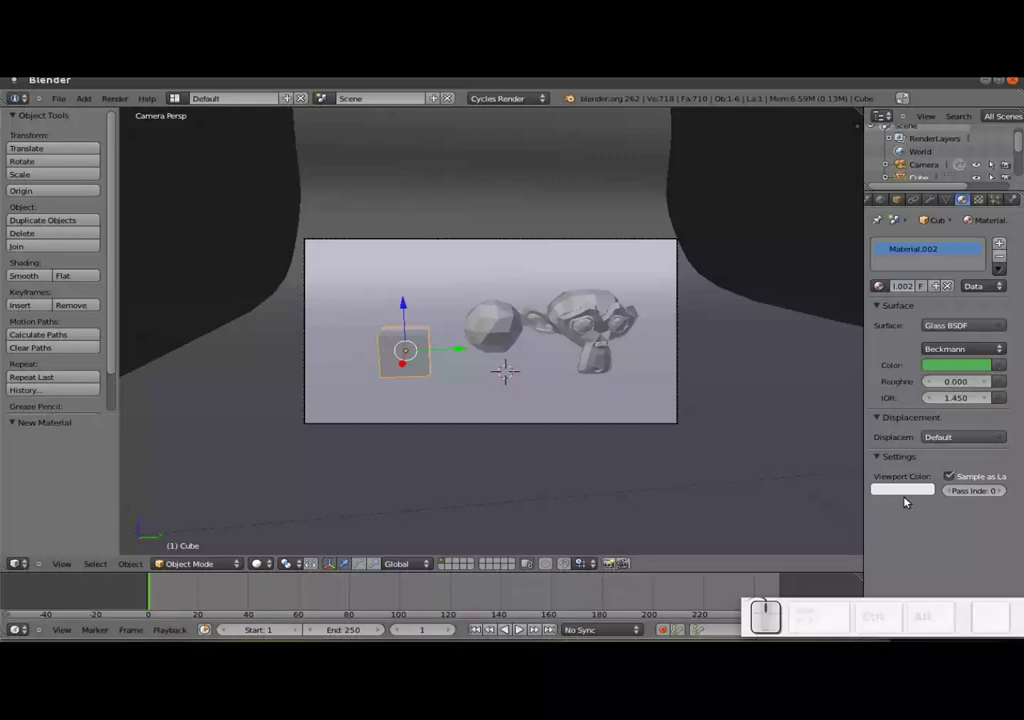
pyautogui.press('ctrl+v')
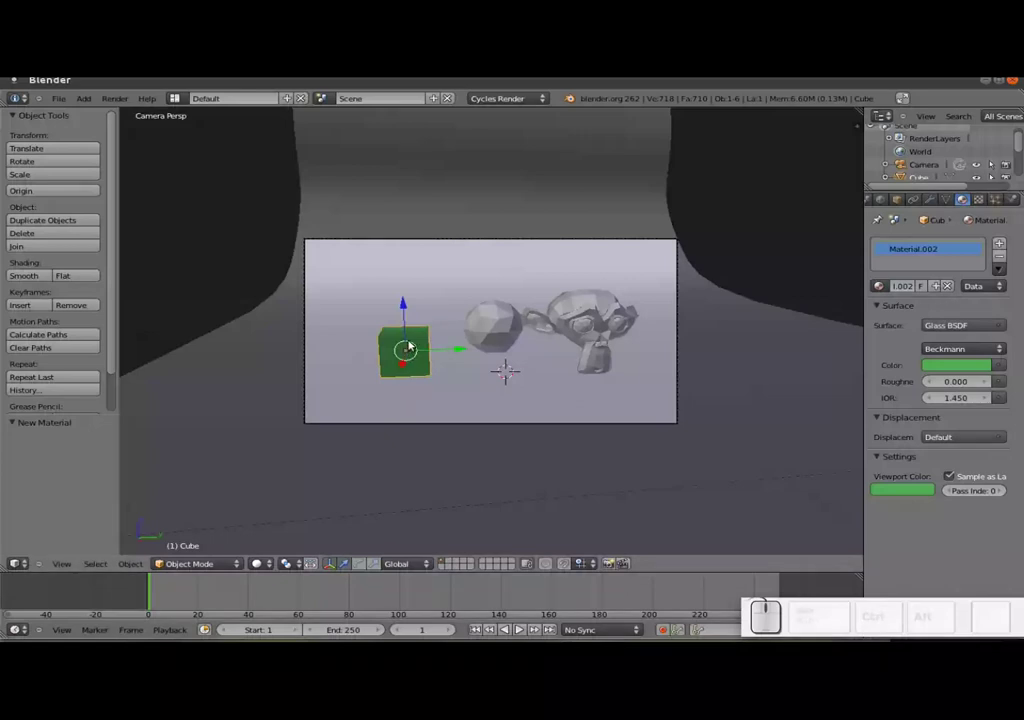
# - Copy the backdrop's near-black glossy colour into its Viewport Color
pyautogui.rightClick(556, 401)
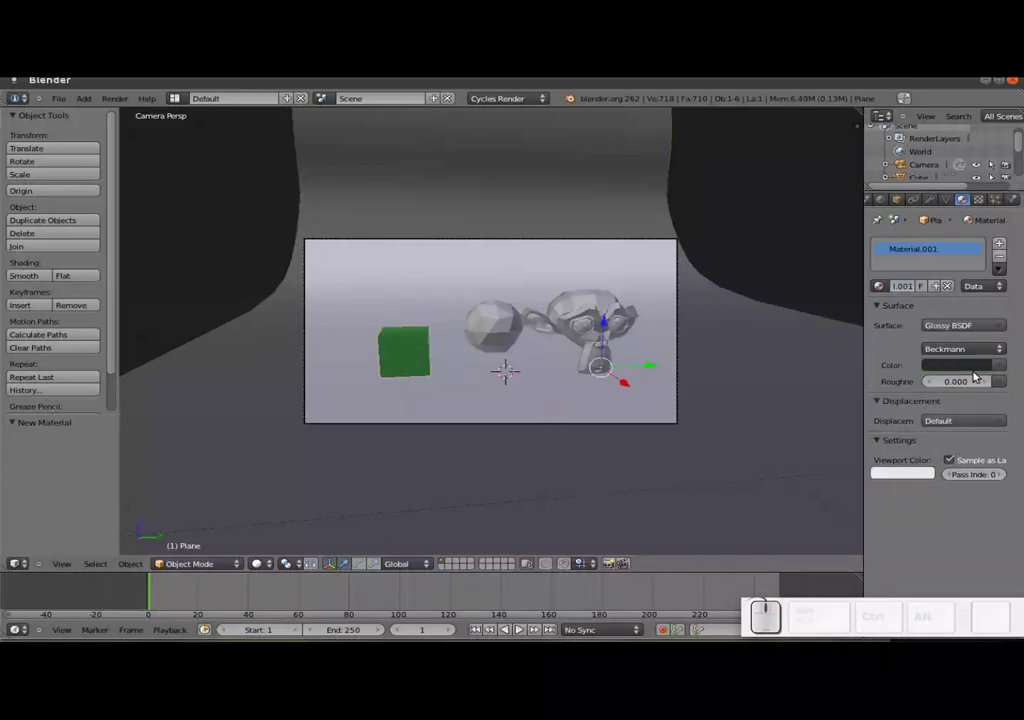
pyautogui.press('ctrl+c')
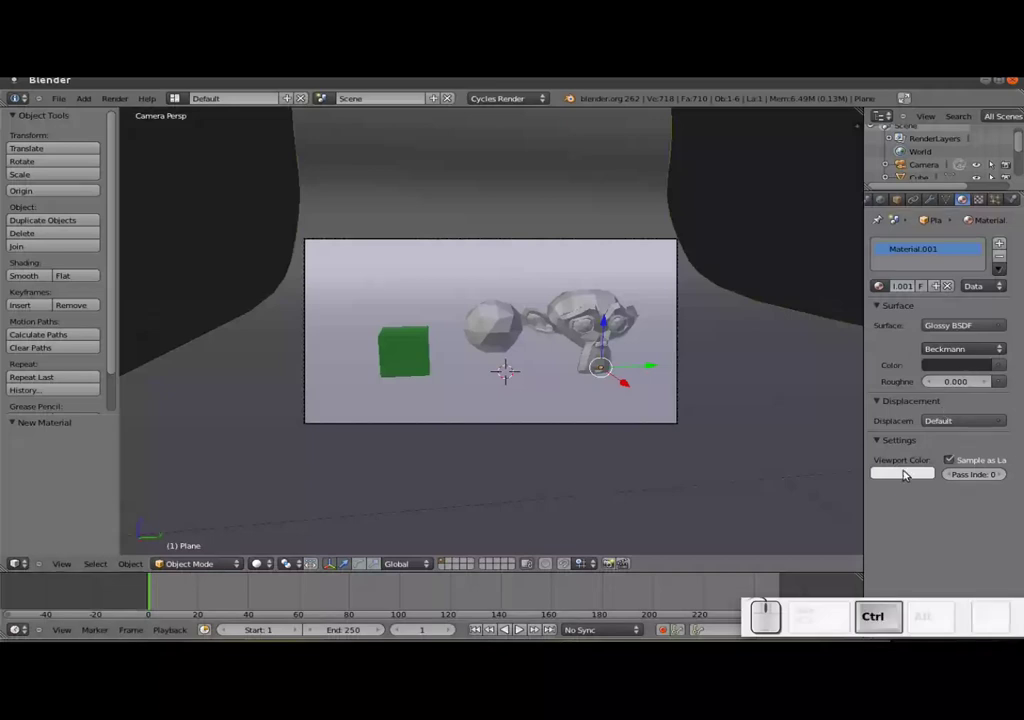
pyautogui.press('ctrl+v')
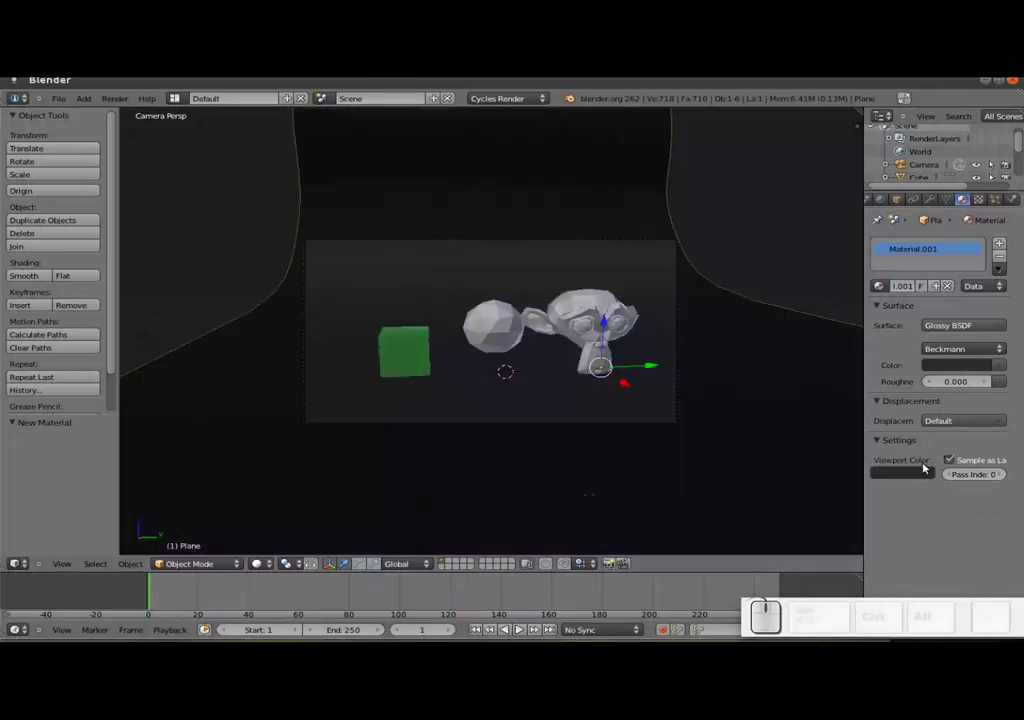
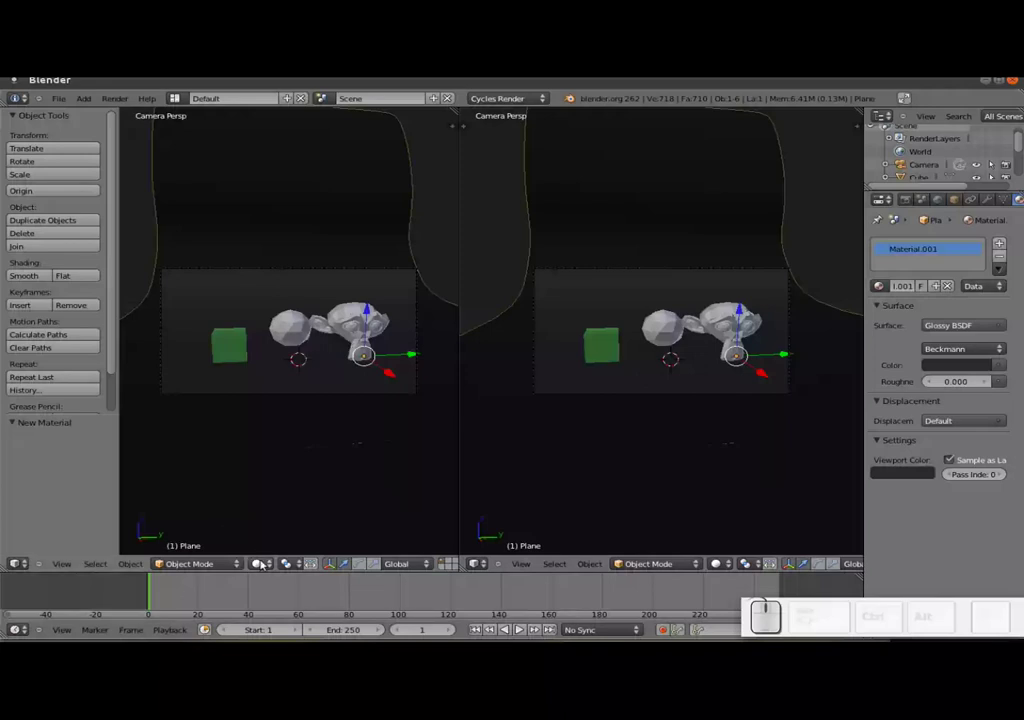
# - Switch the left viewport's shading to Rendered for a live Cycles preview
pyautogui.click(266, 570)
pyautogui.click(282, 489)
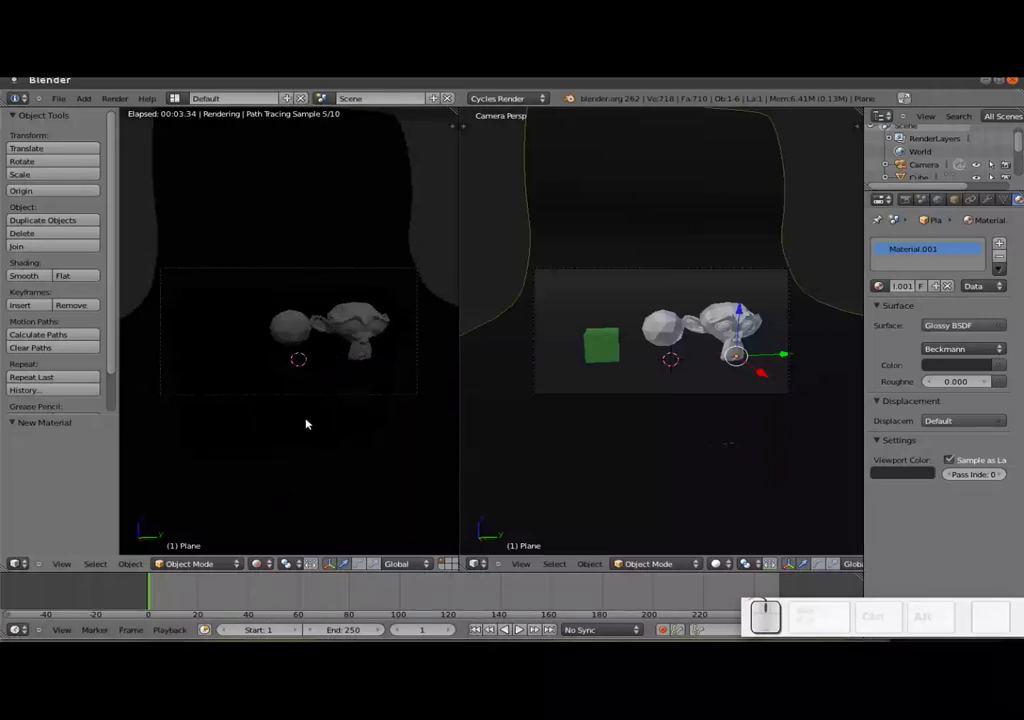
pyautogui.scroll(3)
pyautogui.scroll(-3)
pyautogui.scroll(-3)
pyautogui.scroll(3)
pyautogui.scroll(3)
# - Give the icosphere a new Translucent BSDF material in red, copied to its viewport colour
pyautogui.rightClick(672, 334)
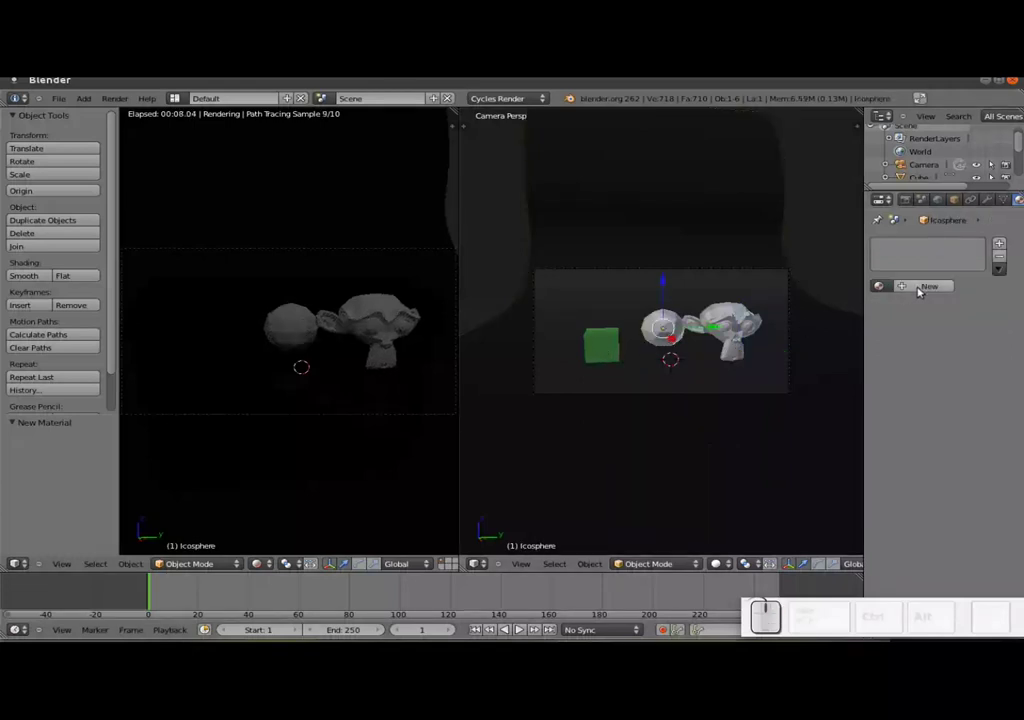
pyautogui.click(925, 291)
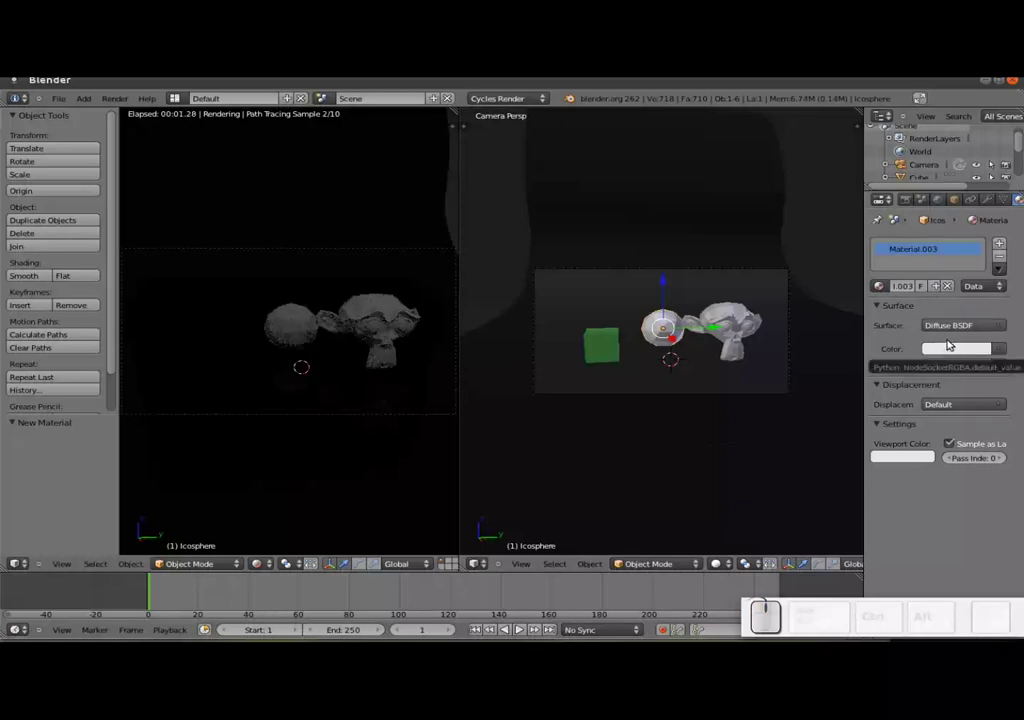
pyautogui.click(949, 327)
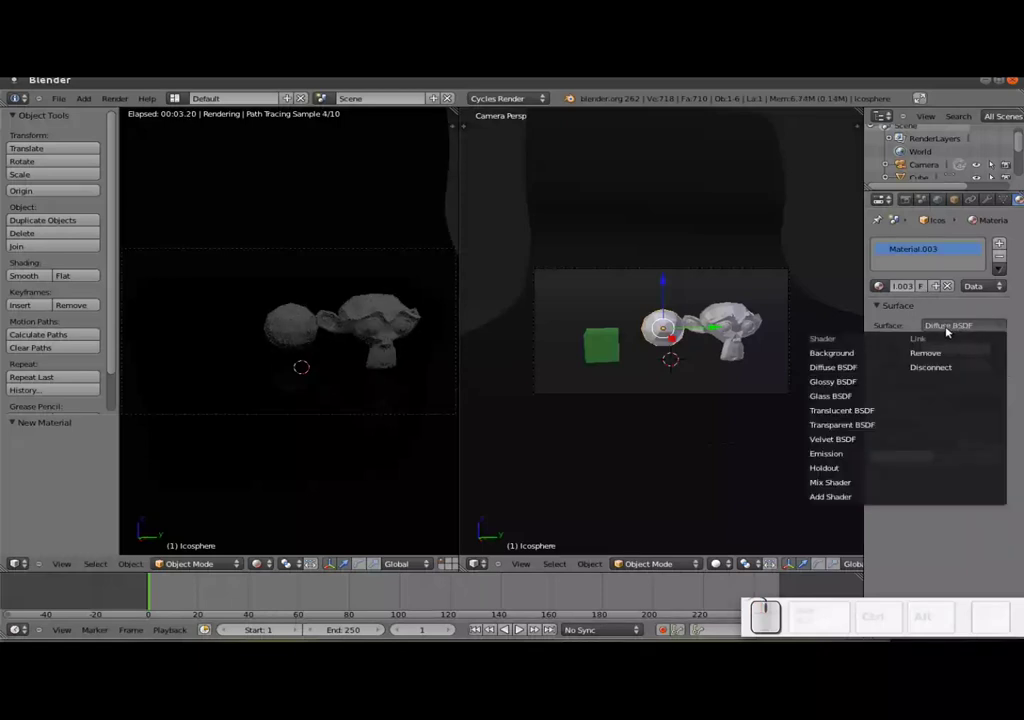
pyautogui.click(855, 419)
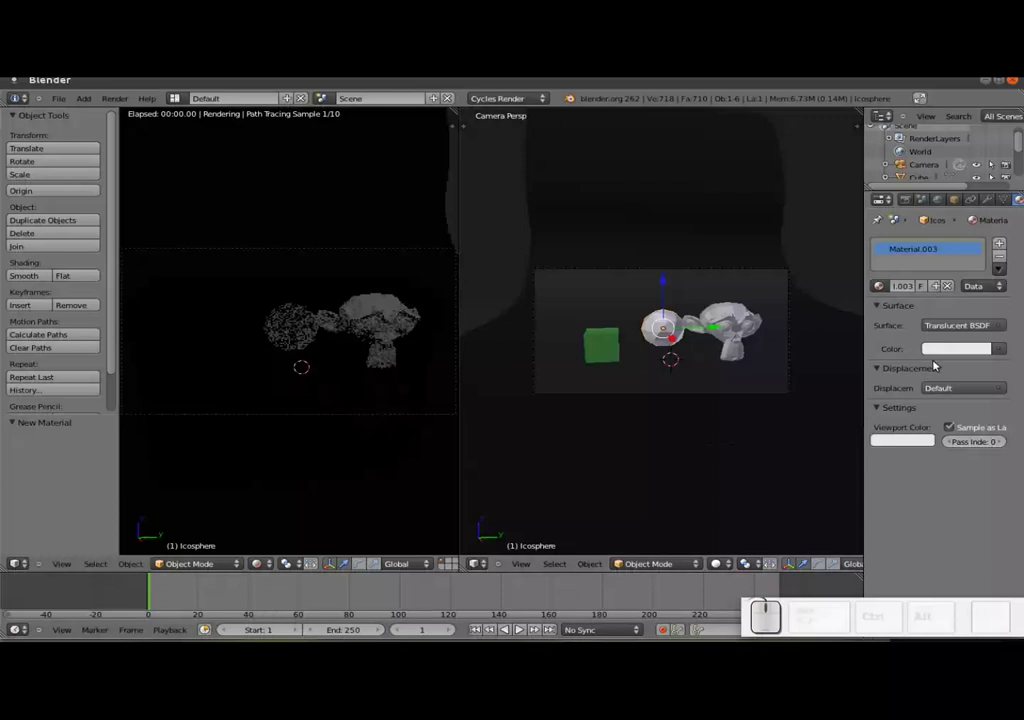
pyautogui.click(940, 355)
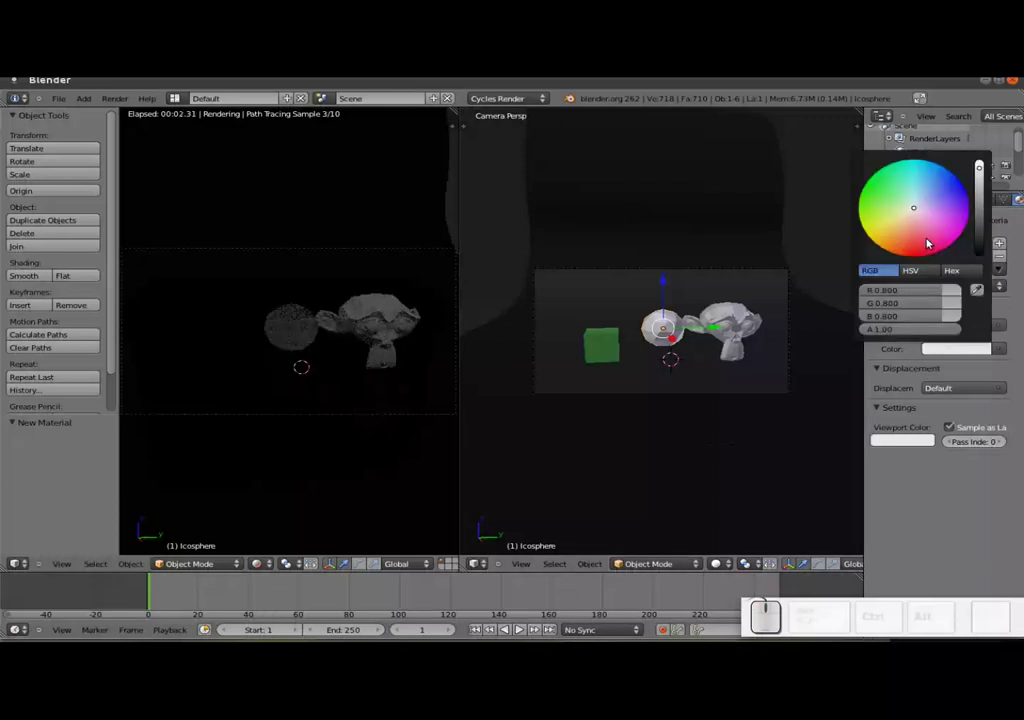
pyautogui.moveTo(932, 251); pyautogui.dragTo(971, 385)
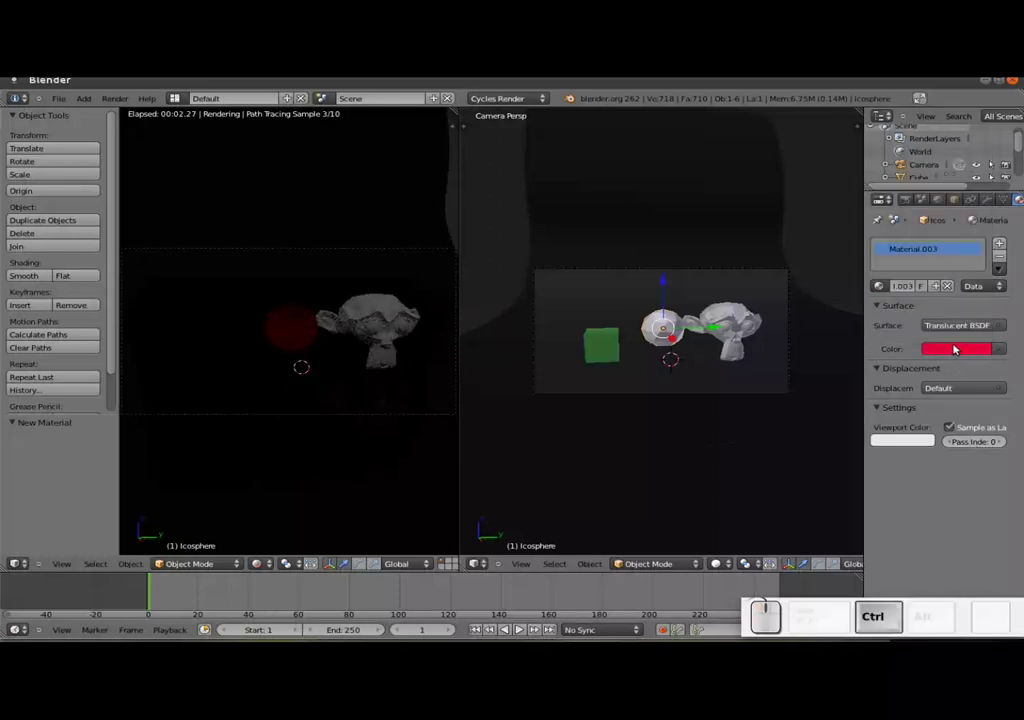
pyautogui.press('ctrl+c')
pyautogui.press('ctrl+v')
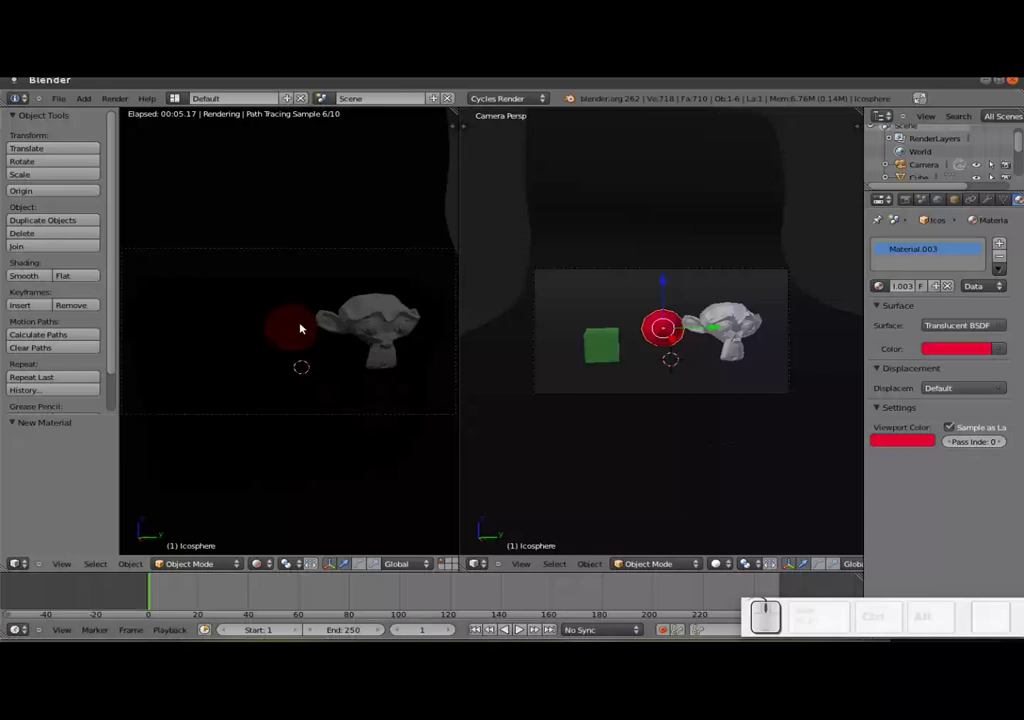
# - Give the monkey head a new Diffuse BSDF material in warm tan, copied to its viewport colour
pyautogui.rightClick(731, 324)
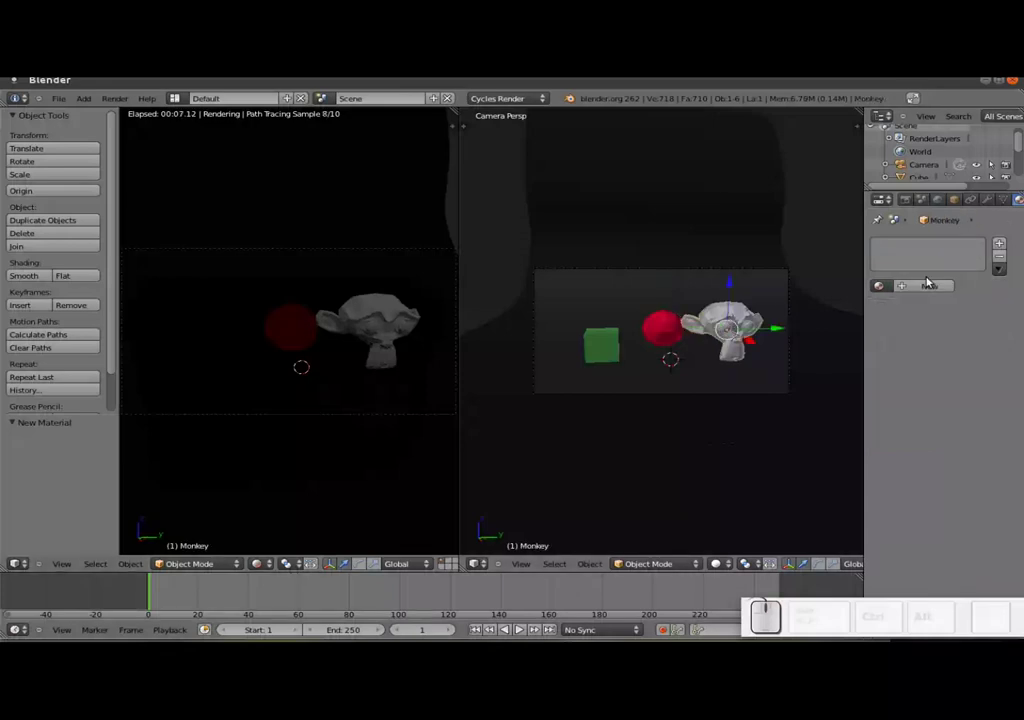
pyautogui.click(928, 288)
pyautogui.click(950, 332)
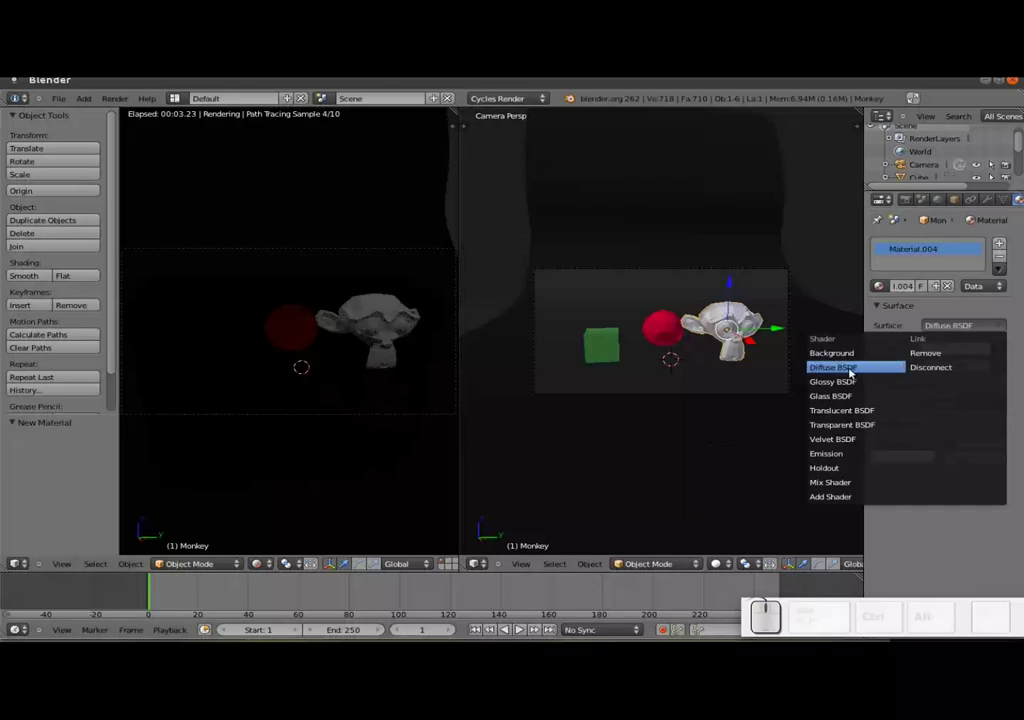
pyautogui.click(854, 373)
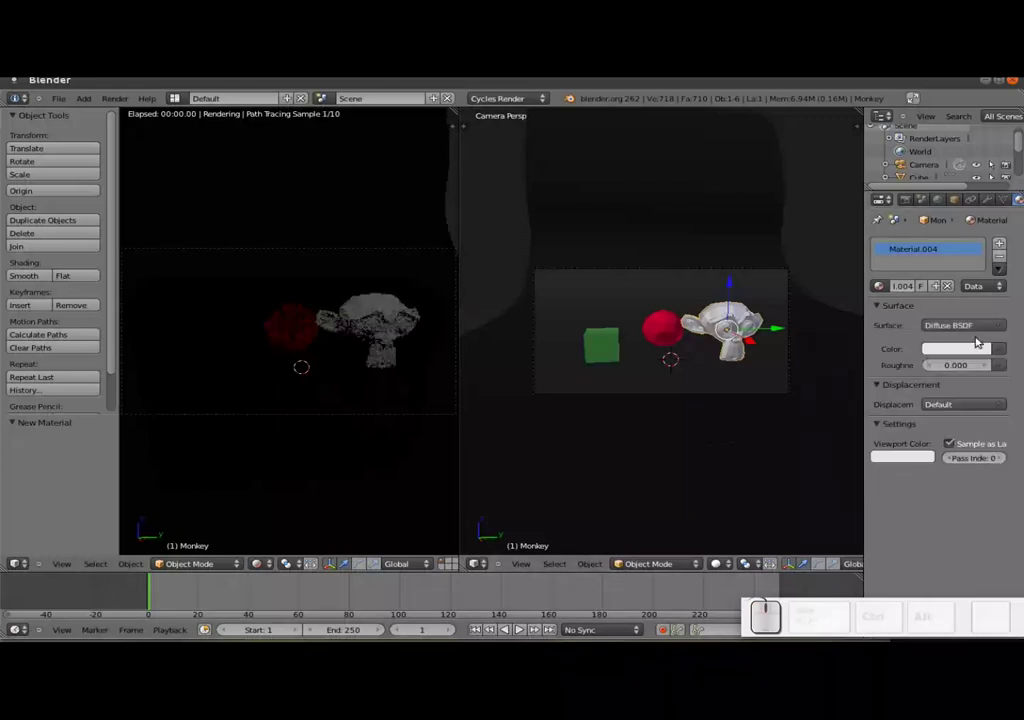
pyautogui.click(967, 348)
pyautogui.moveTo(956, 359); pyautogui.dragTo(909, 235)
pyautogui.moveTo(903, 233); pyautogui.dragTo(976, 220)
pyautogui.click(983, 202)
pyautogui.click(896, 234)
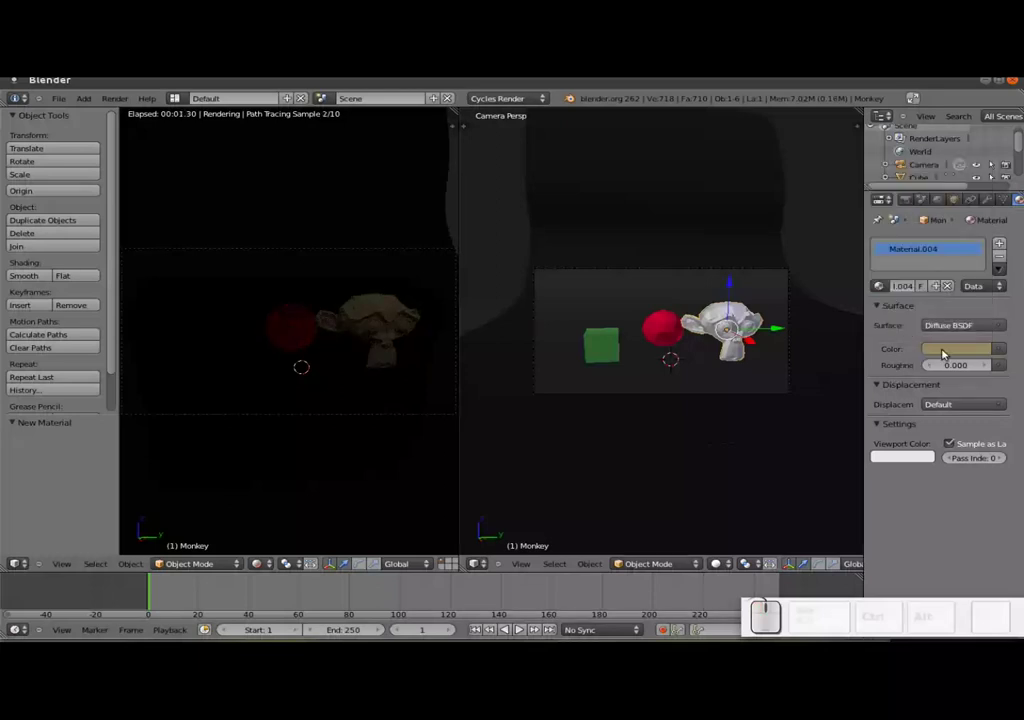
pyautogui.press('ctrl+c')
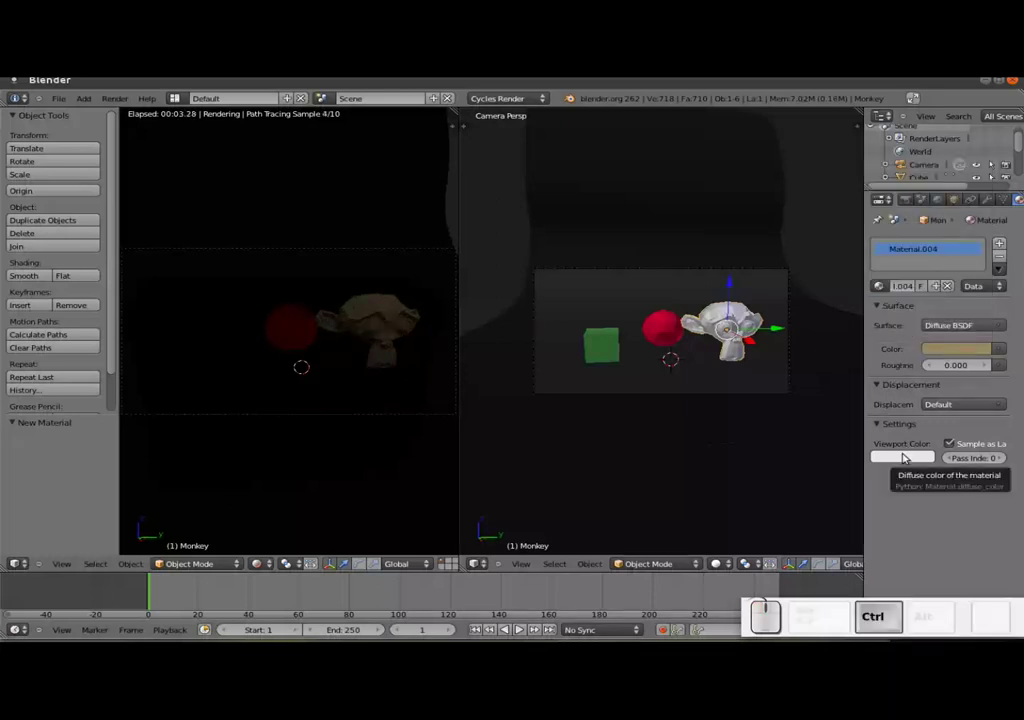
pyautogui.press('ctrl+v')
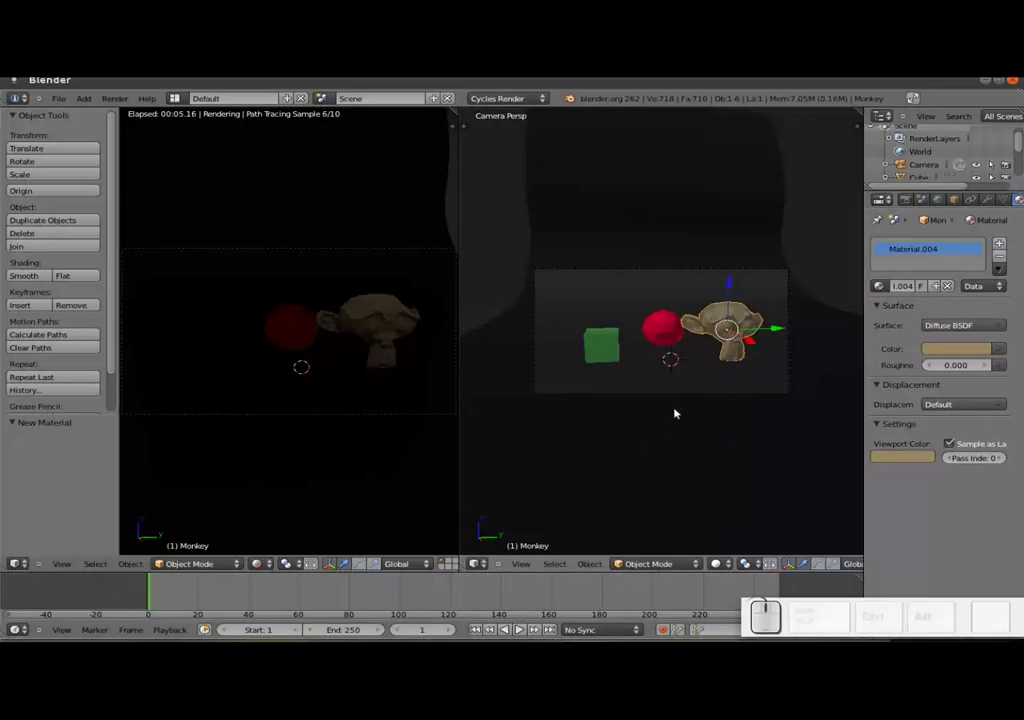
# - Leave the camera view, orbit around the set and select the lamp for removal
pyautogui.scroll(-3)
pyautogui.scroll(-3)
pyautogui.scroll(3)
pyautogui.press('KP_0')
pyautogui.middleClick(678, 361)
pyautogui.scroll(3)
pyautogui.scroll(3)
pyautogui.middleClick(707, 237)
pyautogui.rightClick(717, 216)
pyautogui.middleClick(728, 230)
# - Delete the lamp, then add a mesh plane and raise it above the objects
pyautogui.press('x')
pyautogui.click(708, 257)
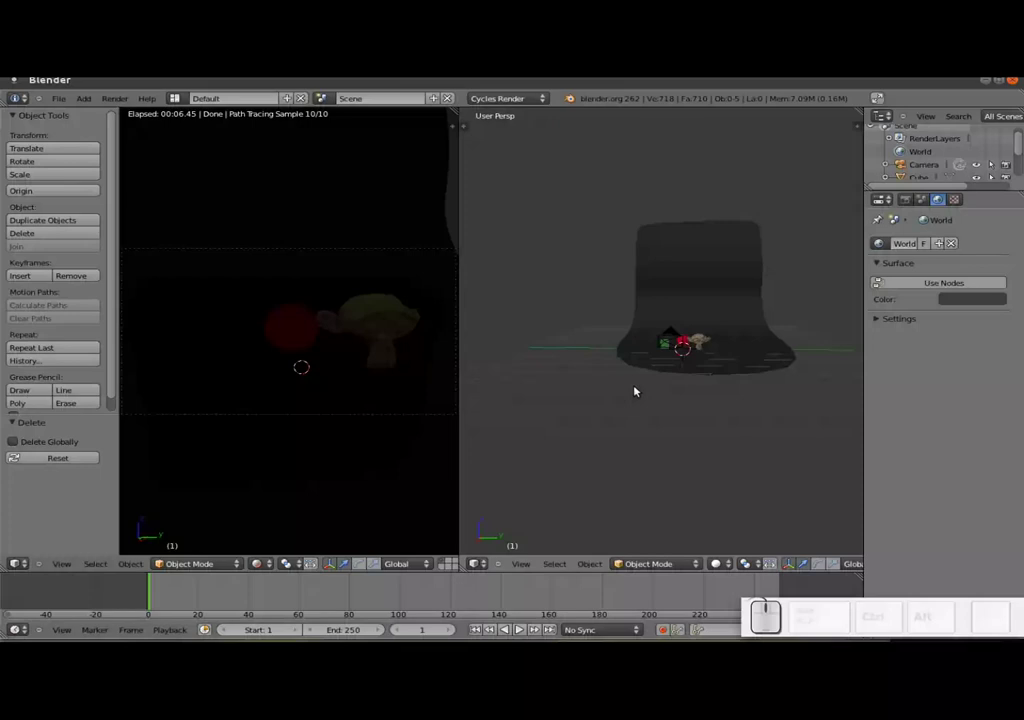
pyautogui.press('shift+a')
pyautogui.click(671, 391)
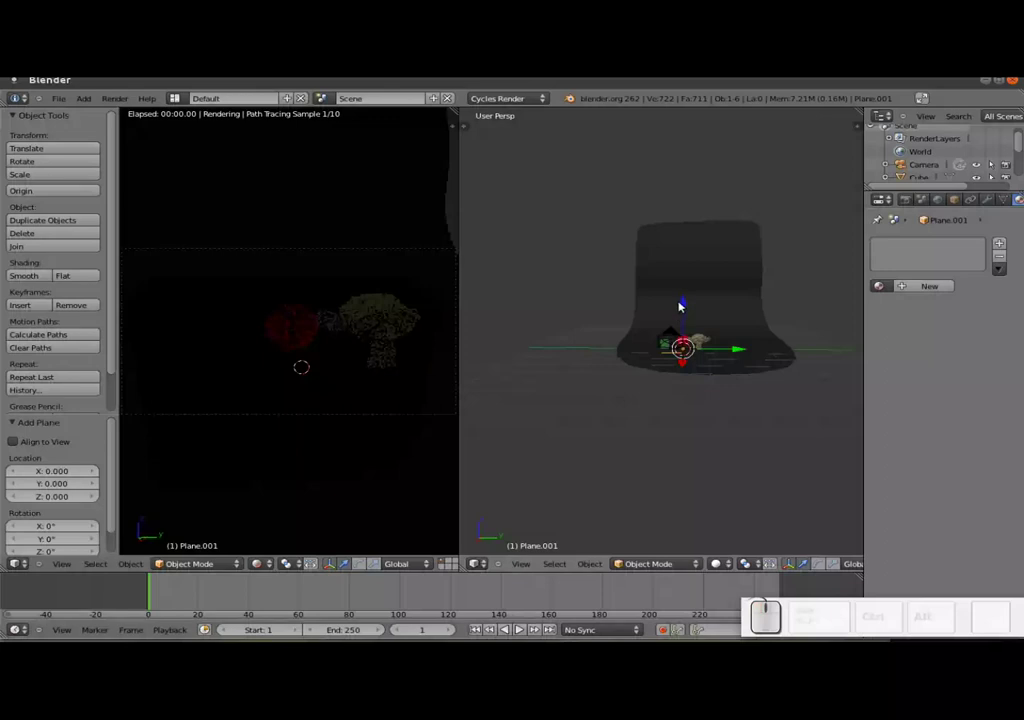
pyautogui.moveTo(691, 309); pyautogui.dragTo(350, 229)
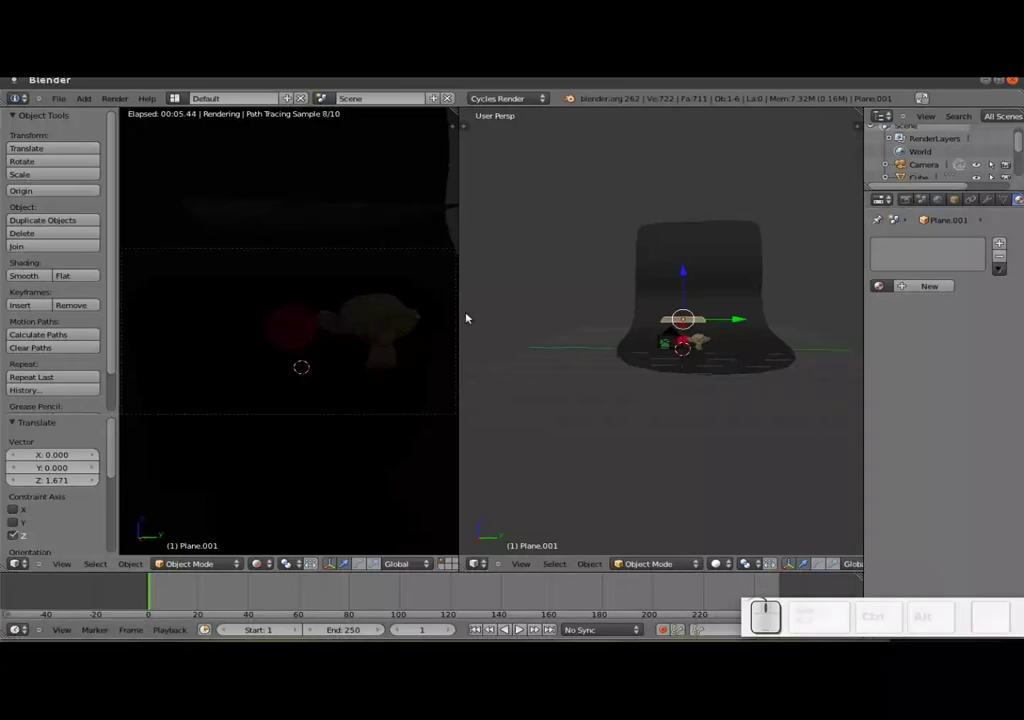
# - Give the overhead plane a new Emission material with strength 3
pyautogui.click(943, 283)
pyautogui.click(956, 357)
pyautogui.scroll(3)
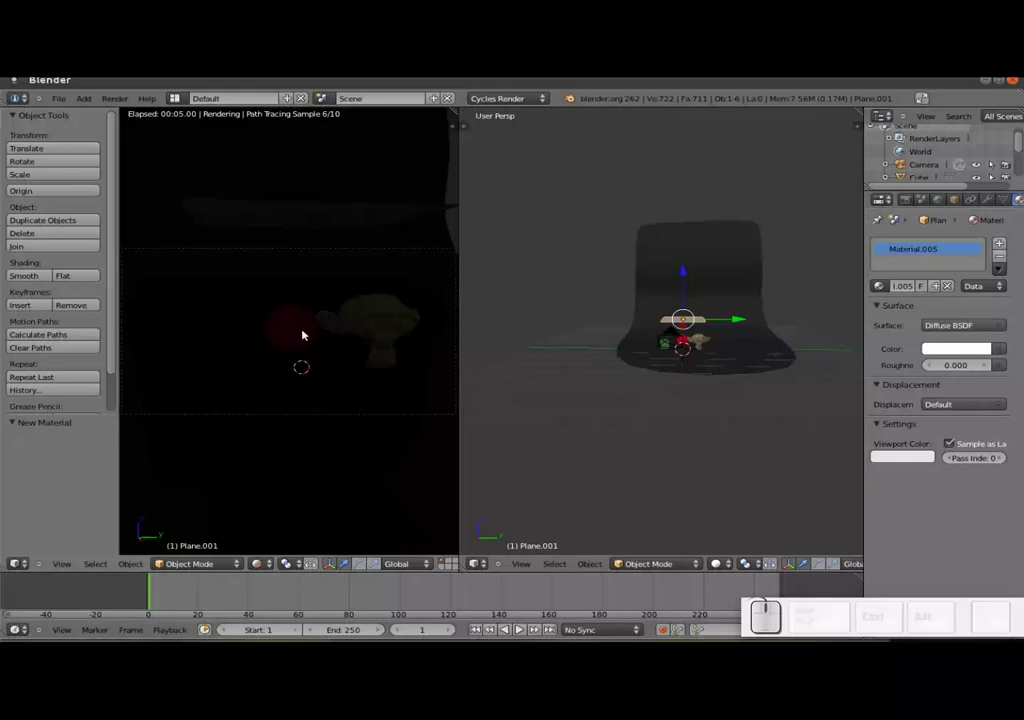
pyautogui.press('n')
pyautogui.press('t')
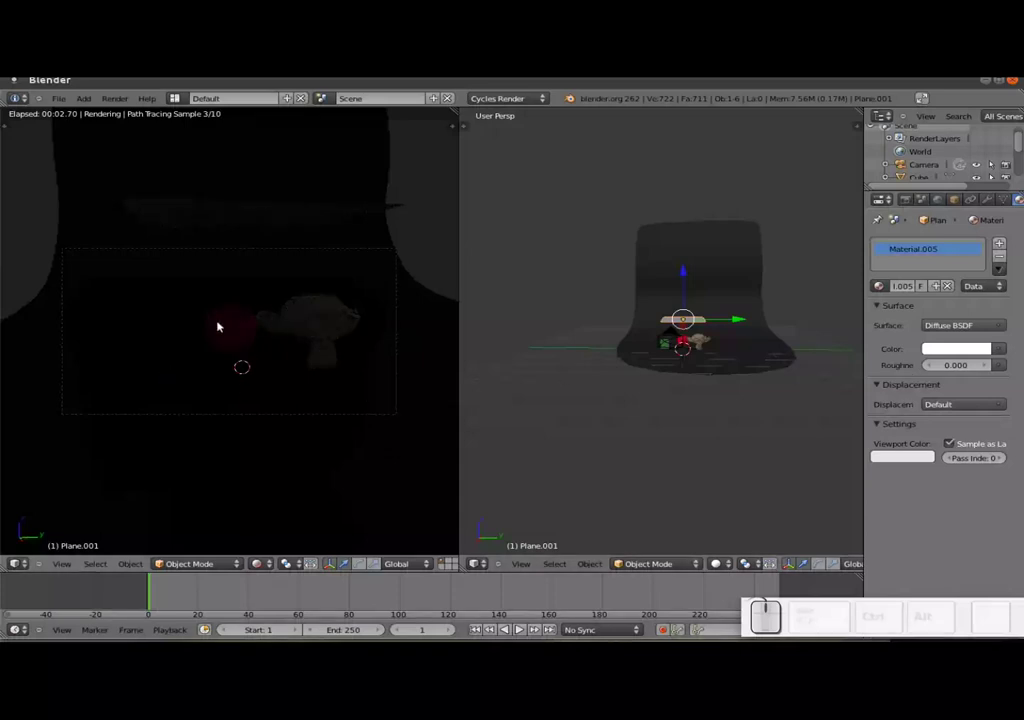
pyautogui.click(972, 330)
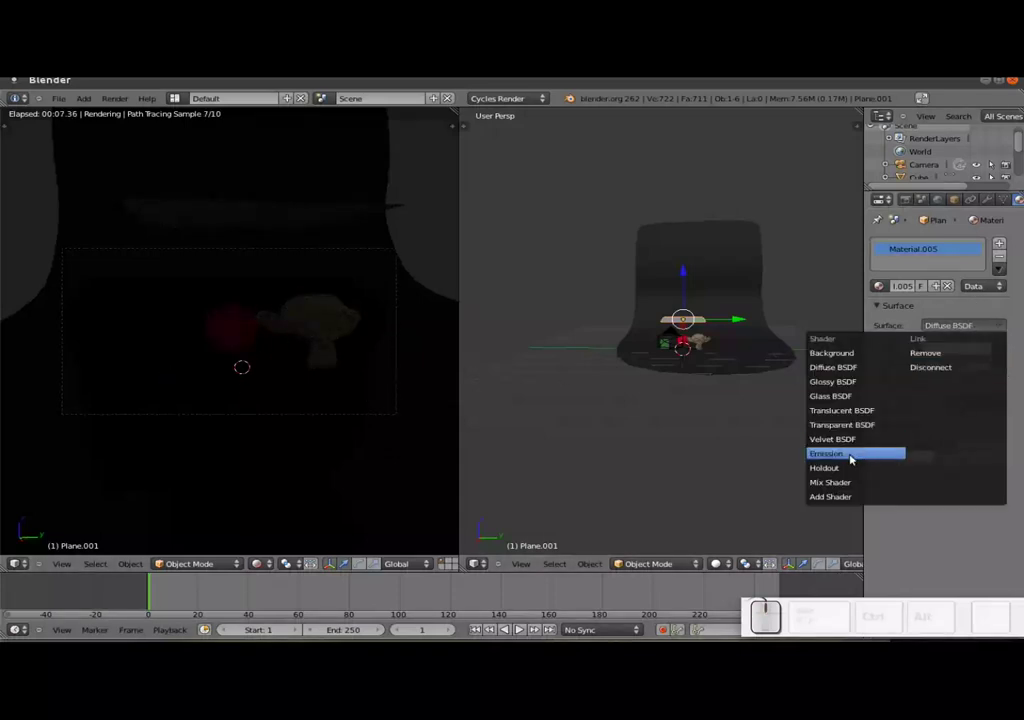
pyautogui.click(851, 455)
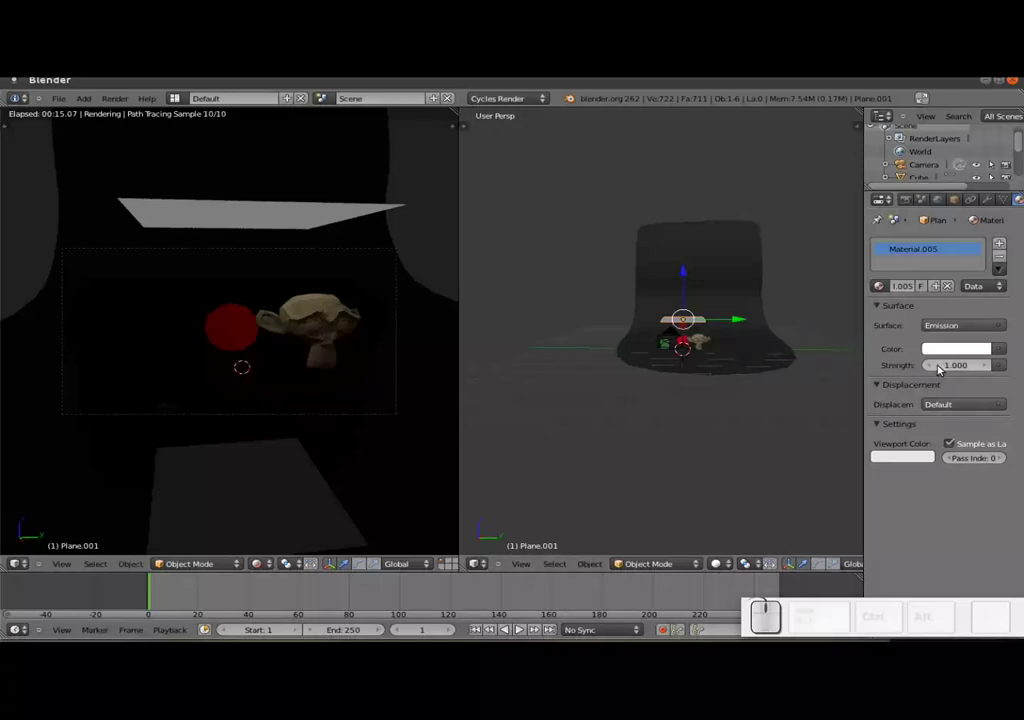
pyautogui.click(946, 370)
pyautogui.click(964, 370)
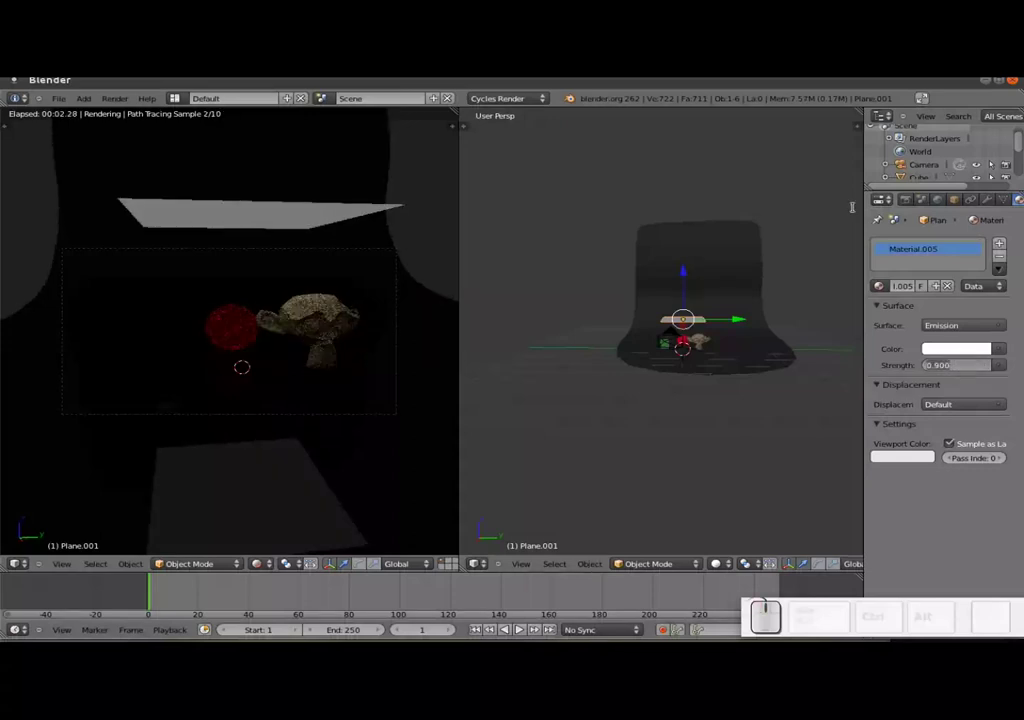
pyautogui.press('KP_3')
pyautogui.press('KP_Enter')
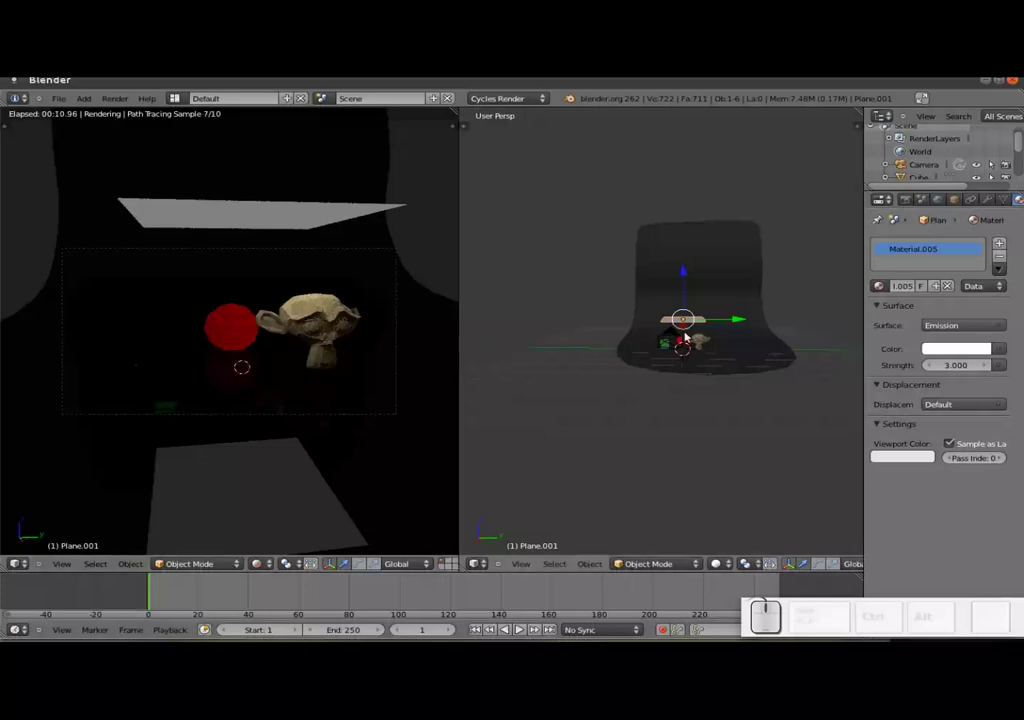
pyautogui.press('shift+a')
# - Add a second plane, rotate it 90° about X to stand upright and move it to the left side
pyautogui.click(720, 375)
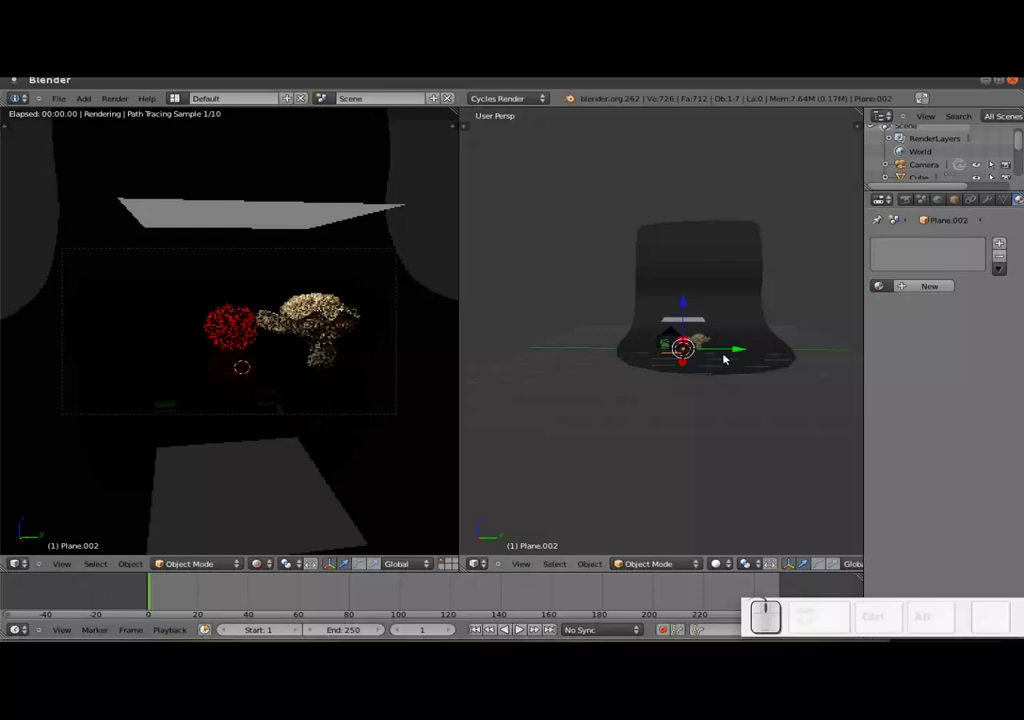
pyautogui.moveTo(734, 357); pyautogui.dragTo(747, 360)
pyautogui.press('r')
pyautogui.press('x')
pyautogui.press('KP_9')
pyautogui.press('KP_0')
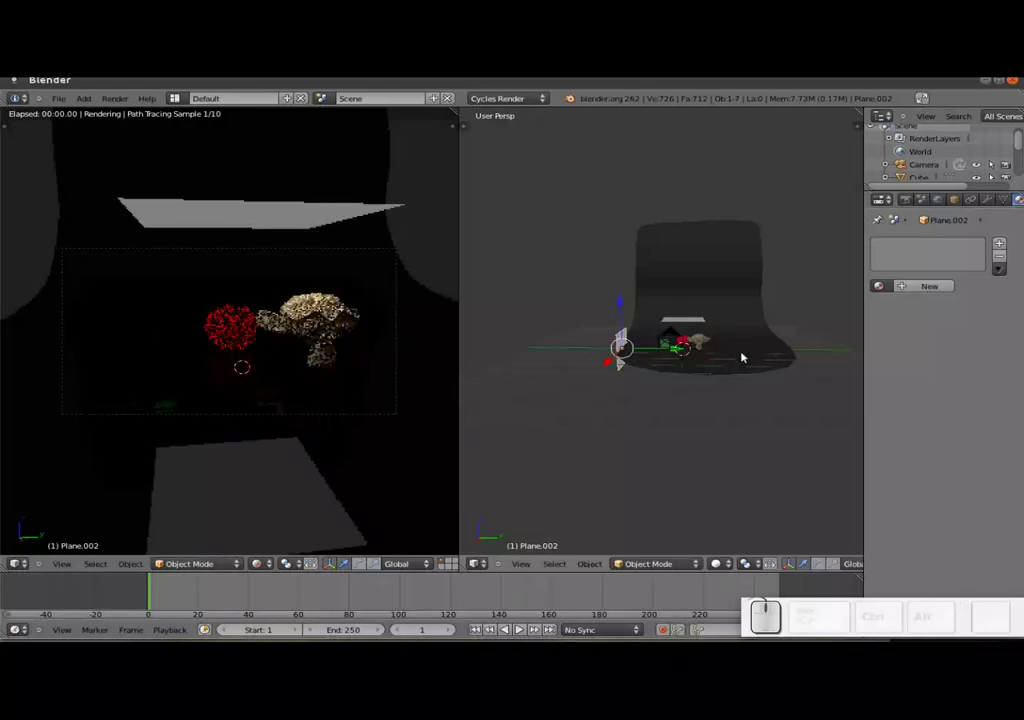
pyautogui.moveTo(640, 355); pyautogui.dragTo(658, 356)
# - Give the side plane a new pale-blue Emission material
pyautogui.click(934, 293)
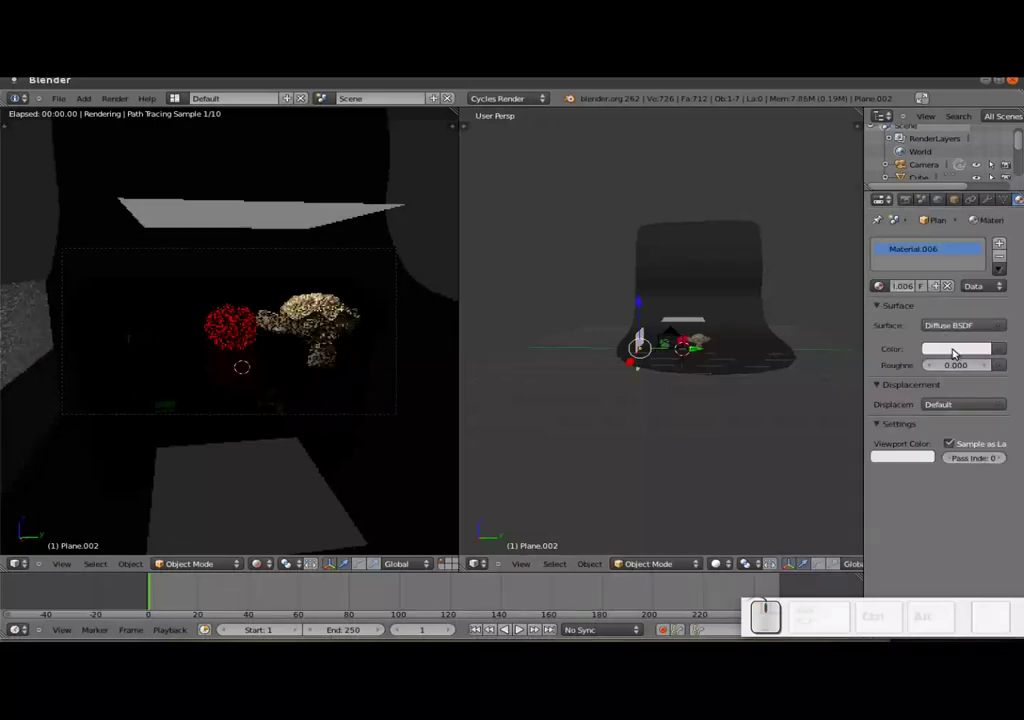
pyautogui.click(957, 353)
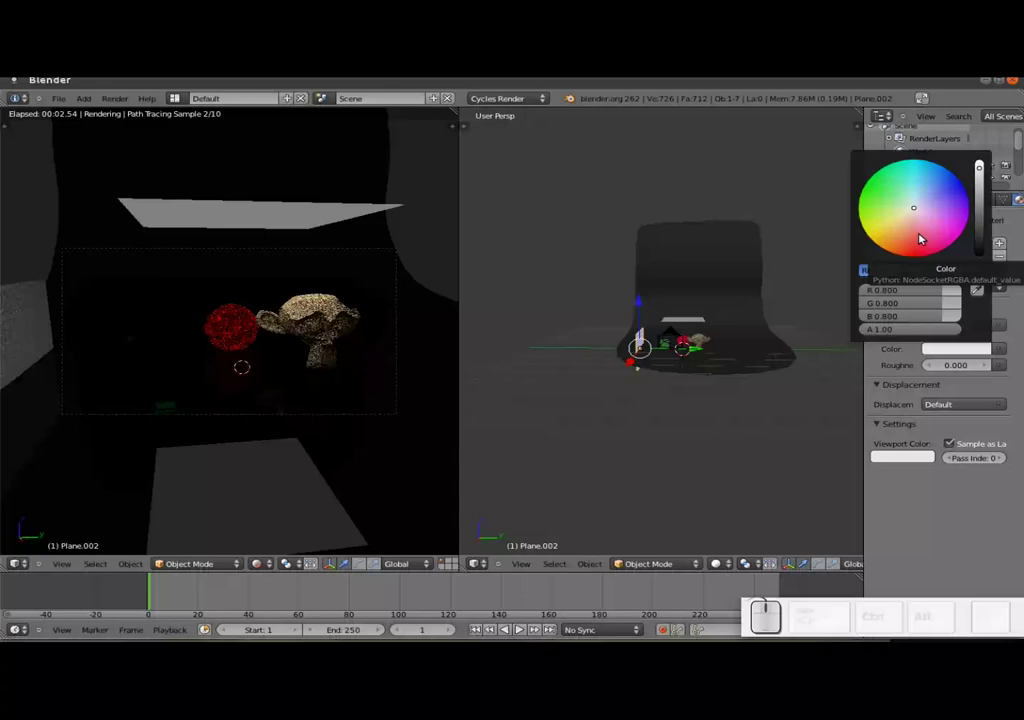
pyautogui.click(938, 193)
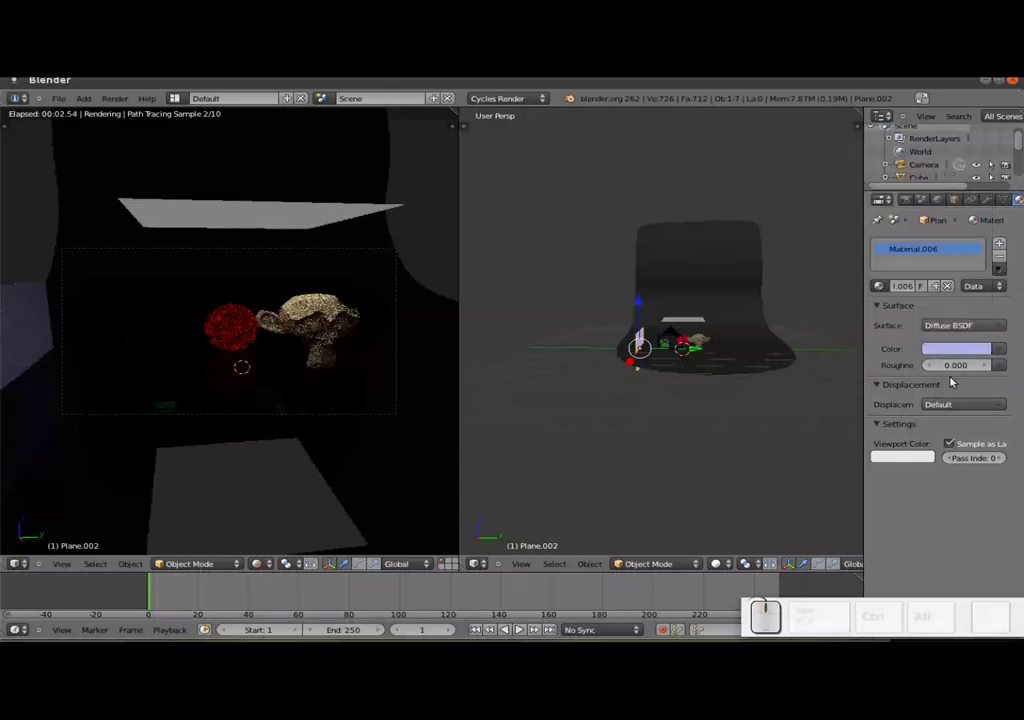
pyautogui.click(958, 328)
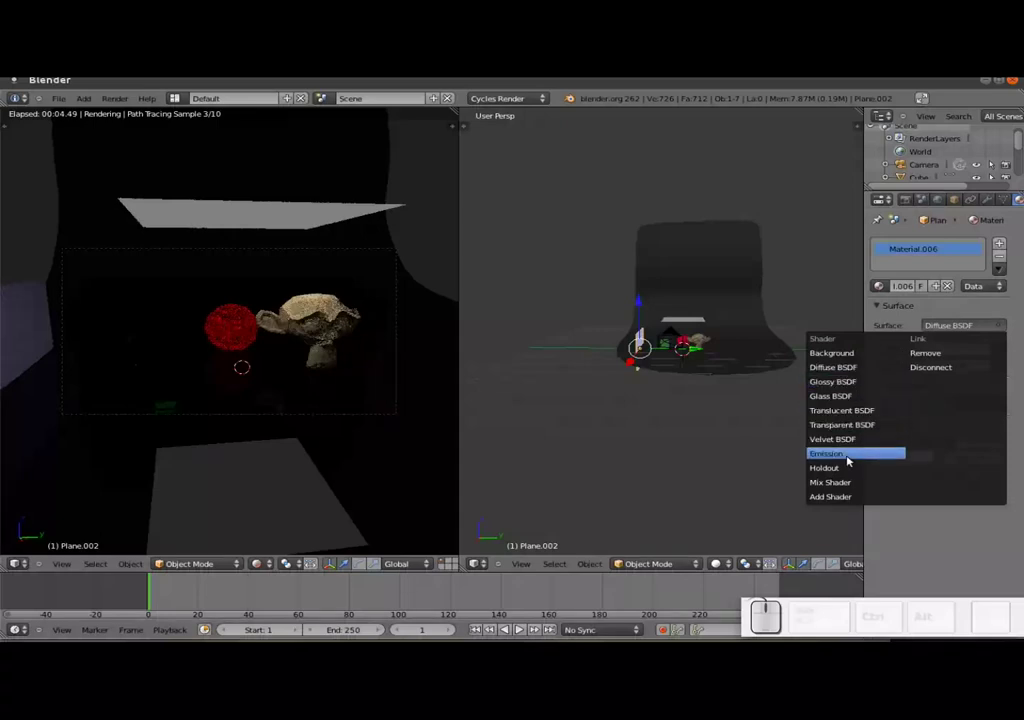
pyautogui.click(845, 460)
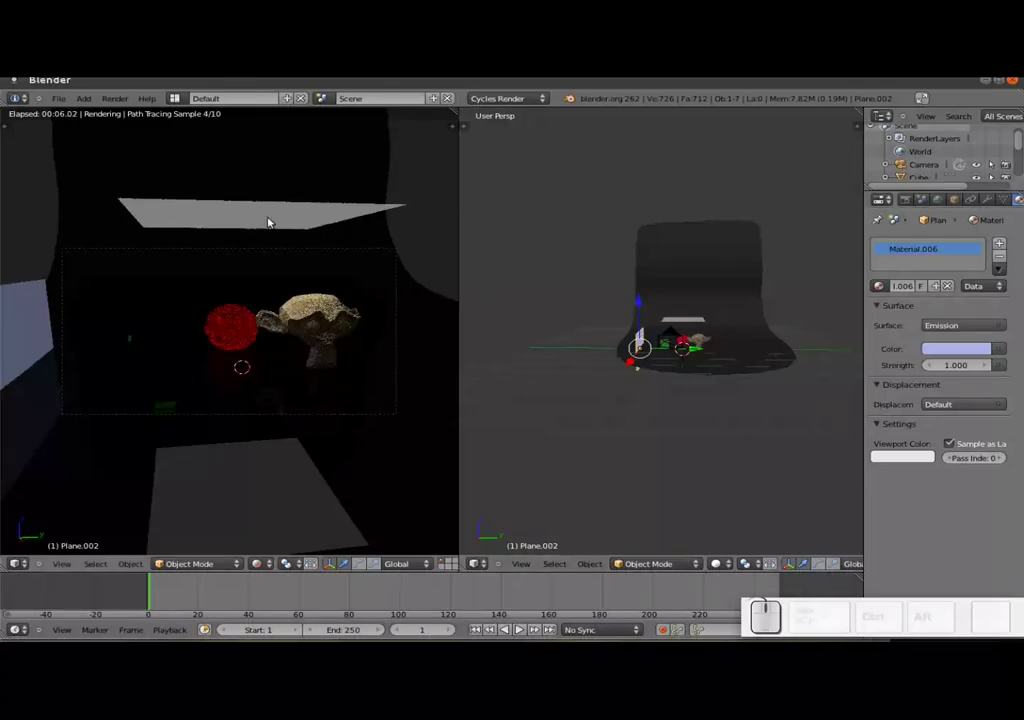
# - Raise the overhead light plane's emission strength to 7
pyautogui.rightClick(256, 220)
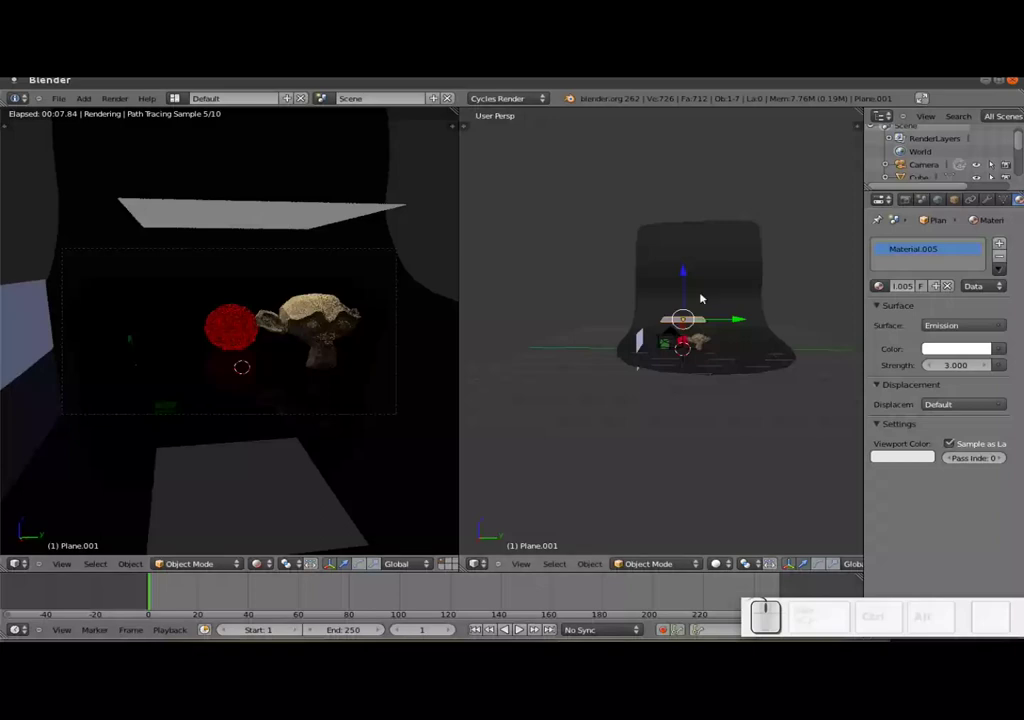
pyautogui.click(958, 373)
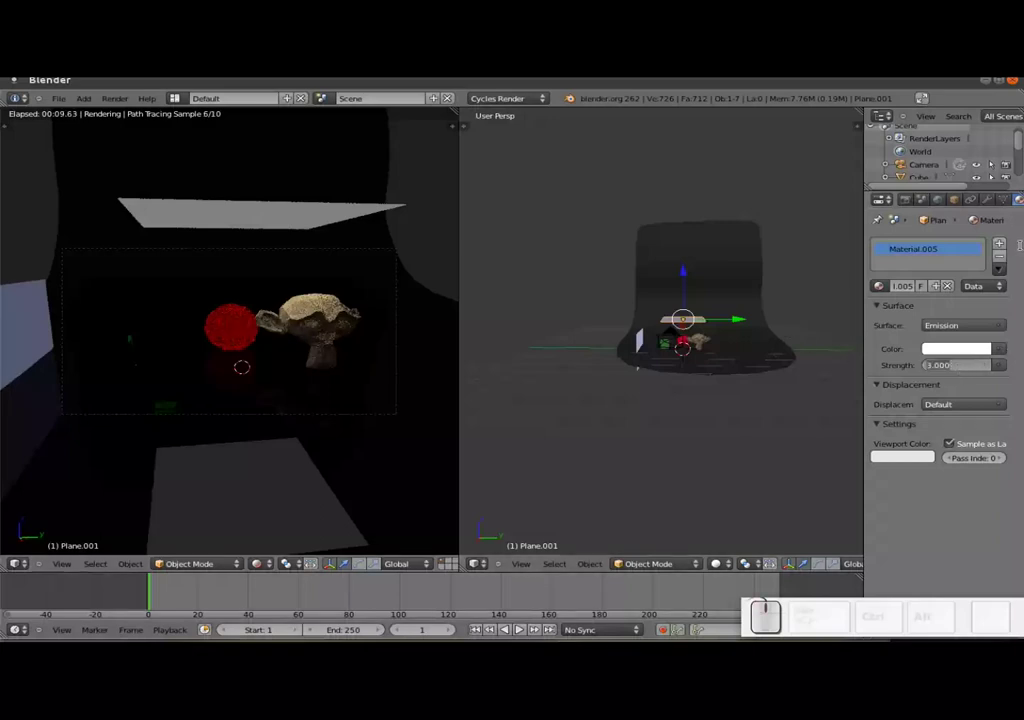
pyautogui.press('KP_7')
pyautogui.press('KP_Enter')
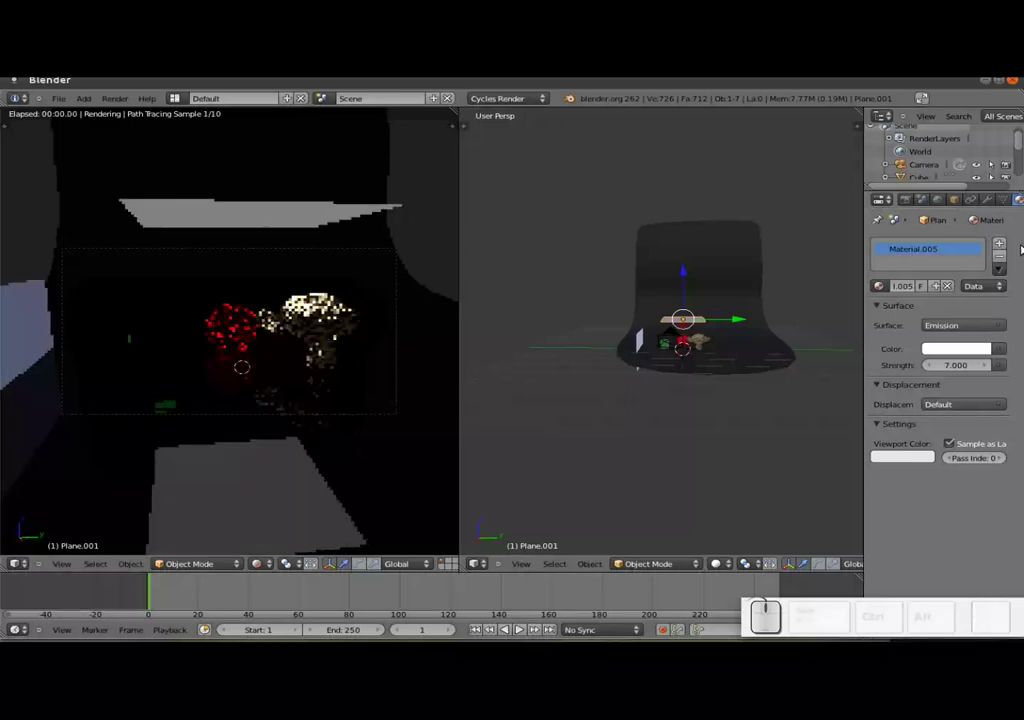
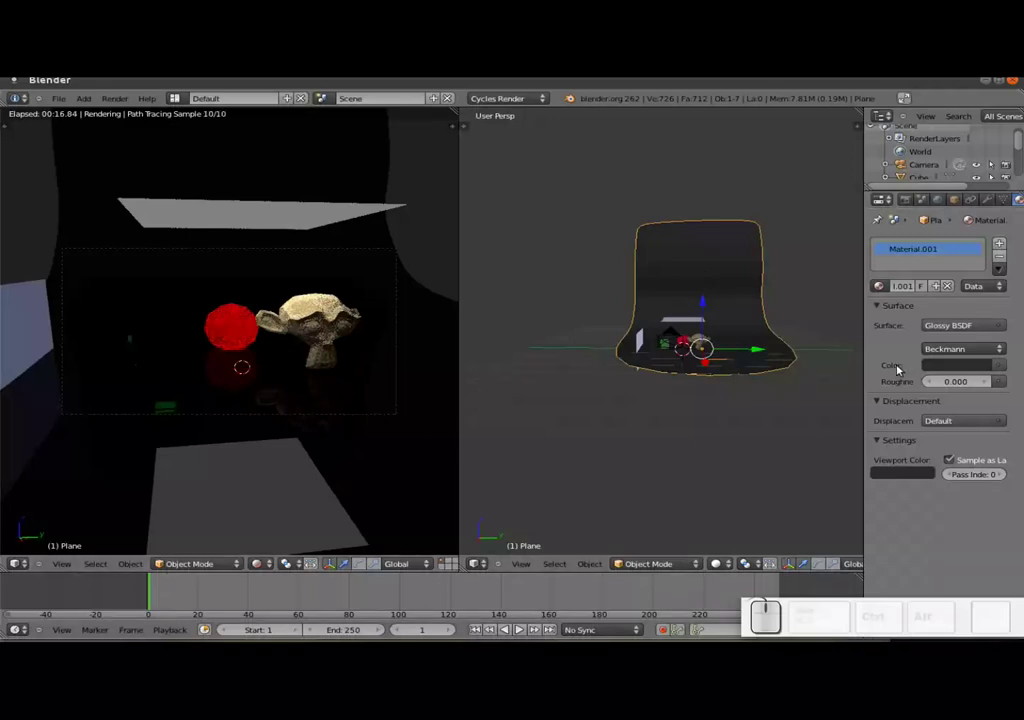
# - Brighten the backdrop's Glossy BSDF colour to near-white and copy it to the viewport colour
pyautogui.click(931, 371)
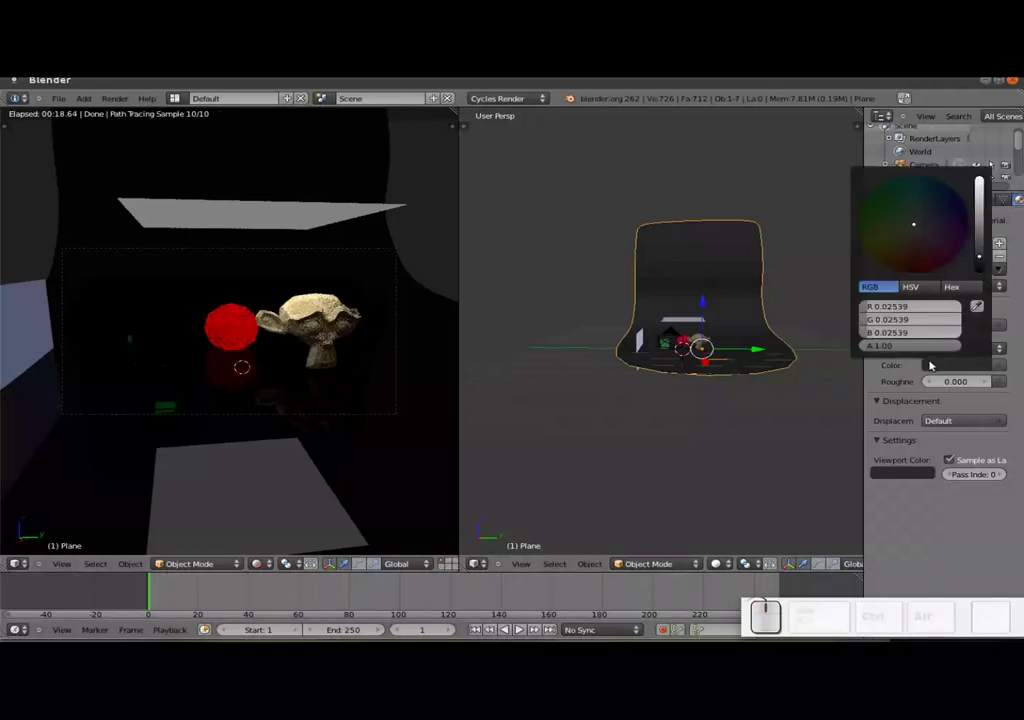
pyautogui.click(983, 227)
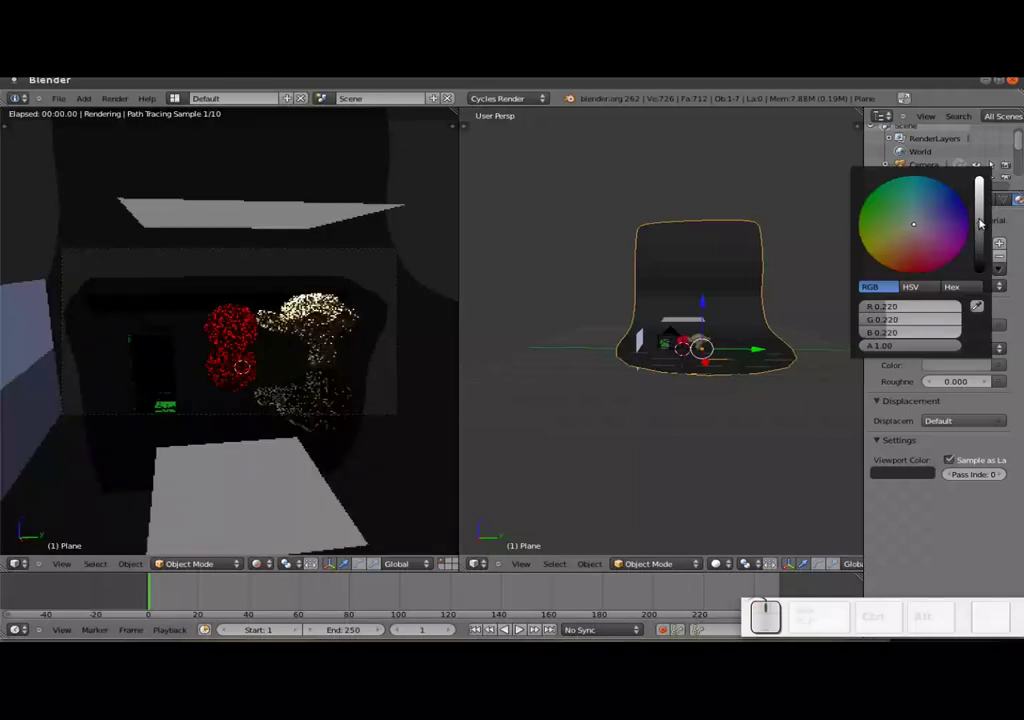
pyautogui.click(985, 209)
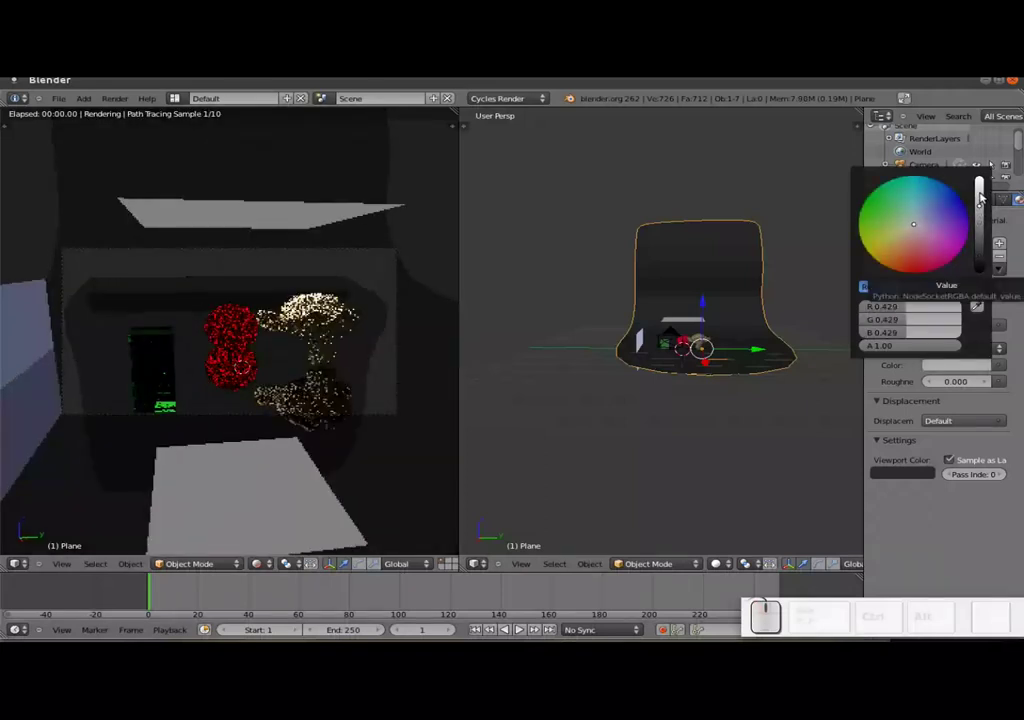
pyautogui.click(985, 197)
pyautogui.click(984, 198)
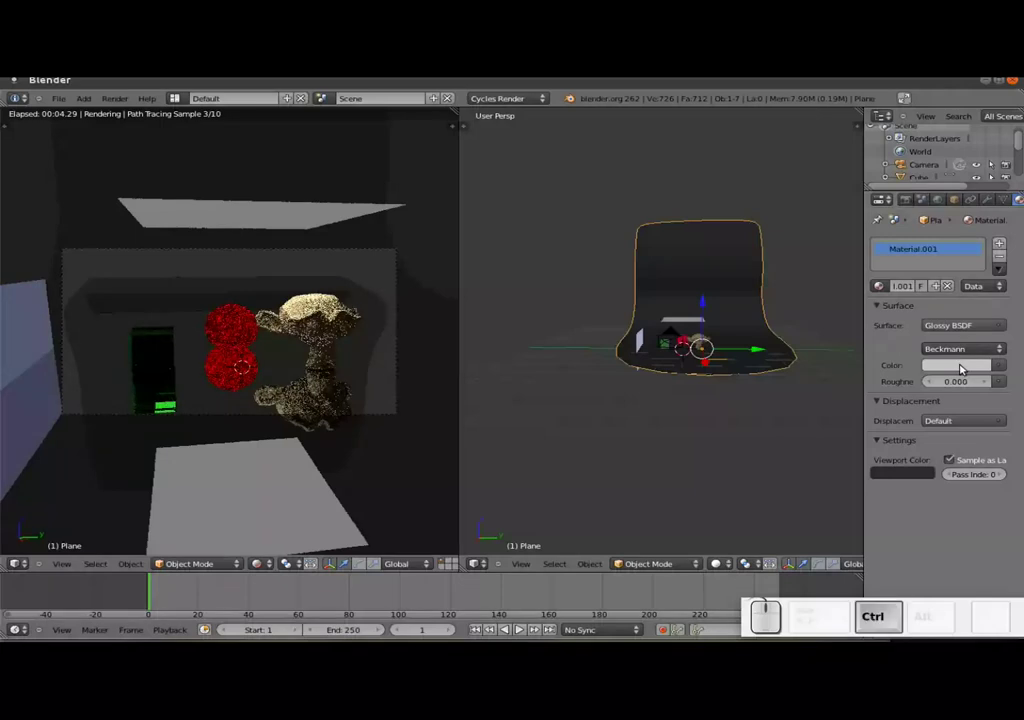
pyautogui.press('ctrl+c')
pyautogui.press('ctrl+v')
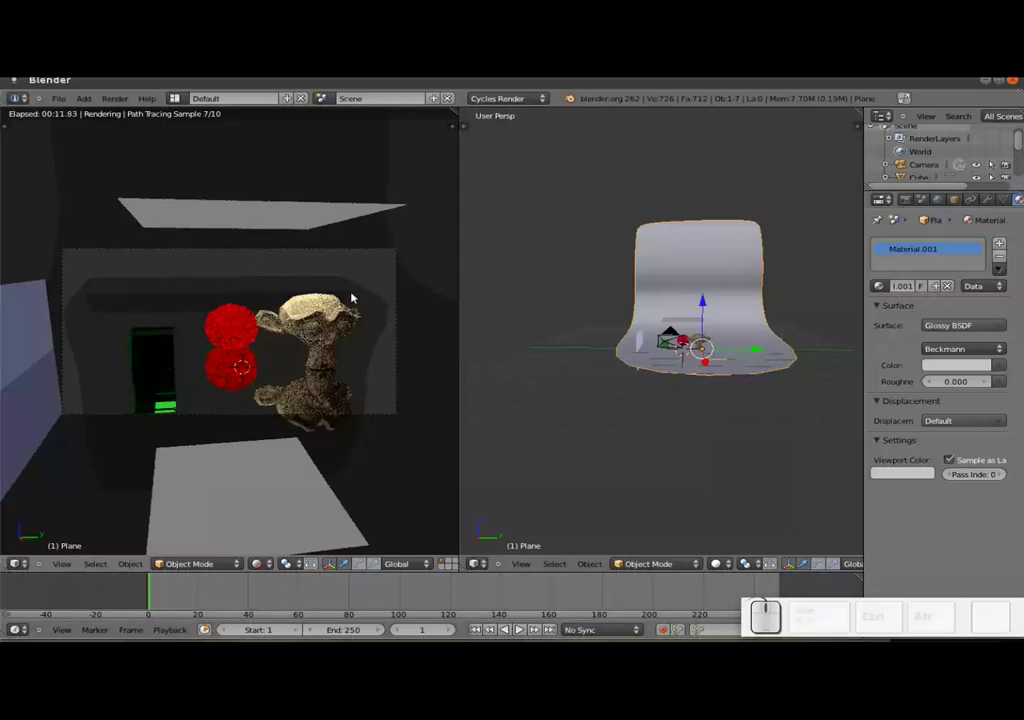
# - Select the curved backdrop and set its glossy roughness to 1, then to 0.5
pyautogui.rightClick(374, 277)
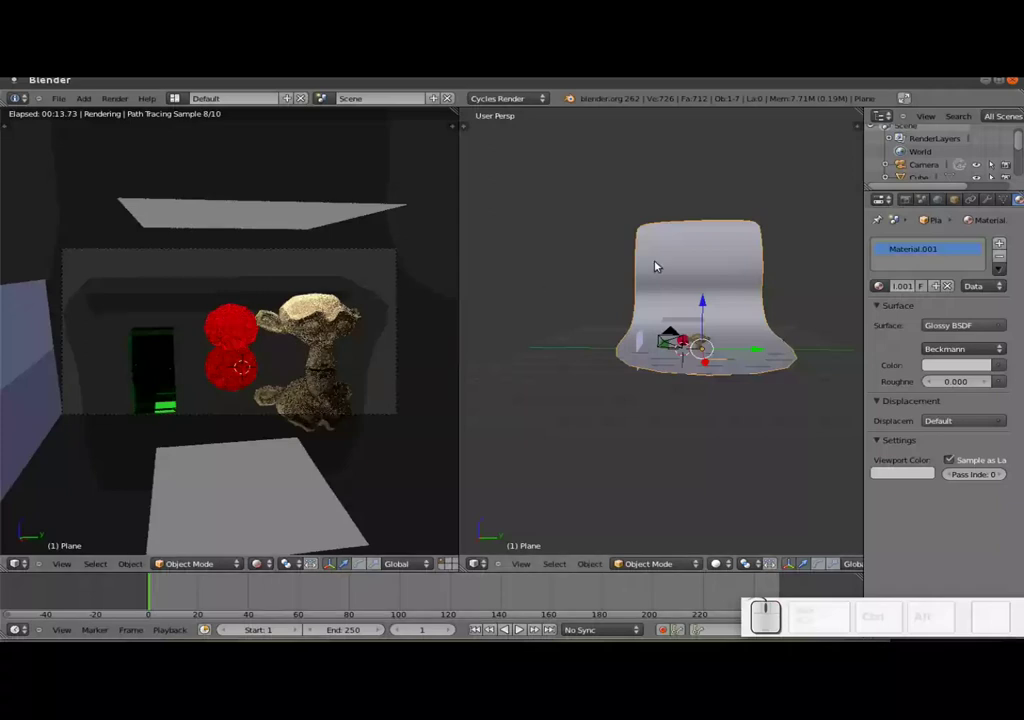
pyautogui.rightClick(675, 265)
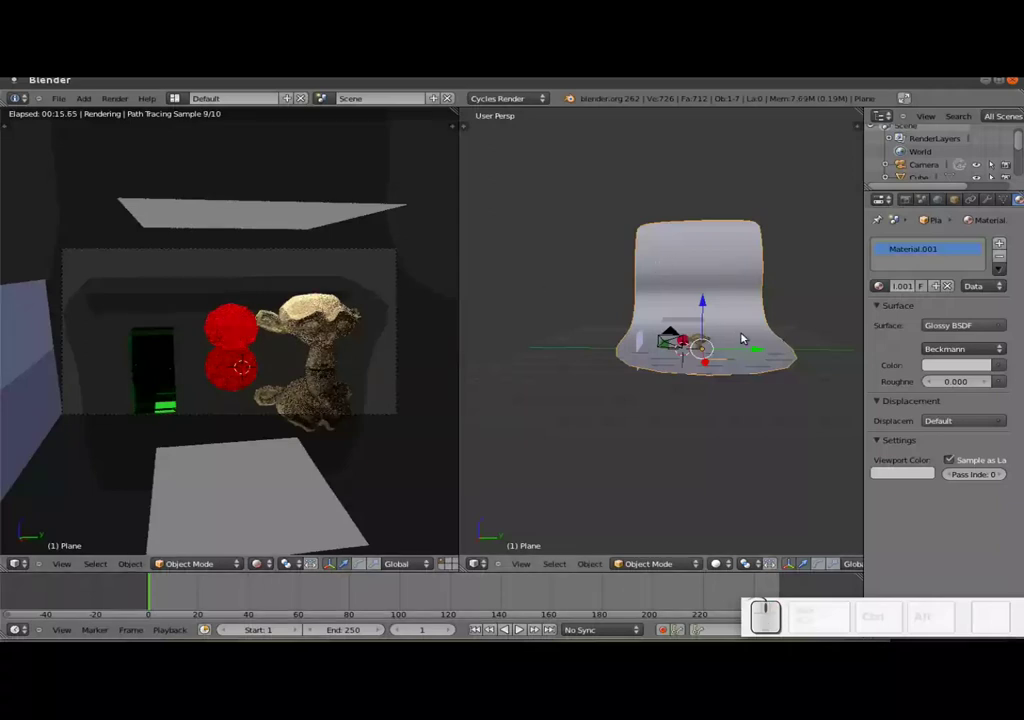
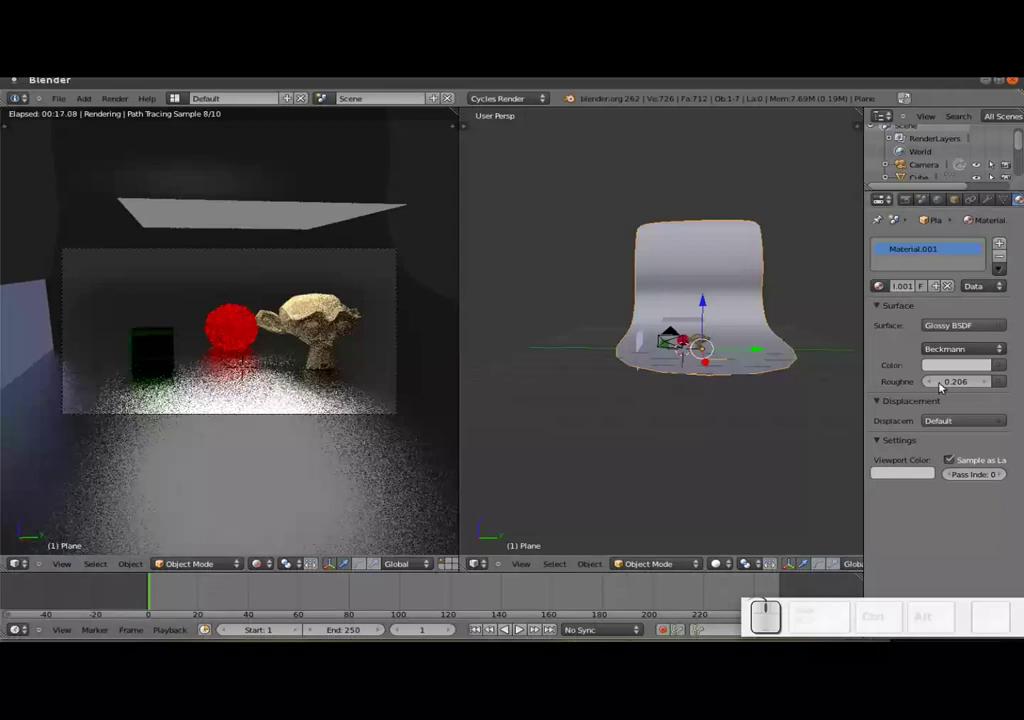
pyautogui.click(954, 381)
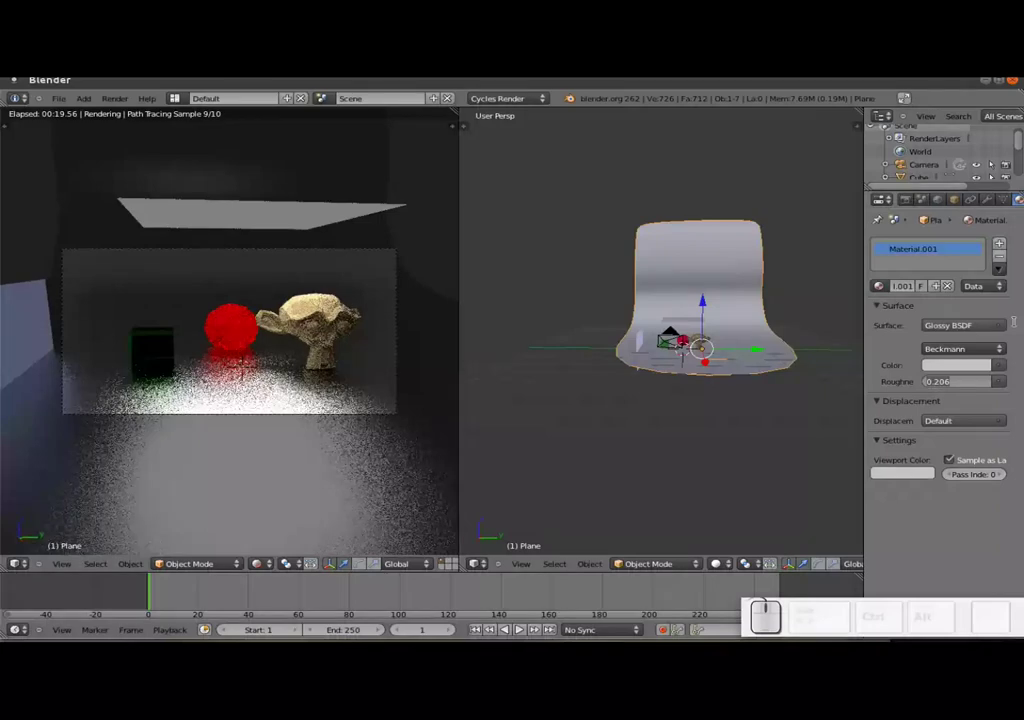
pyautogui.press('KP_1')
pyautogui.press('KP_Enter')
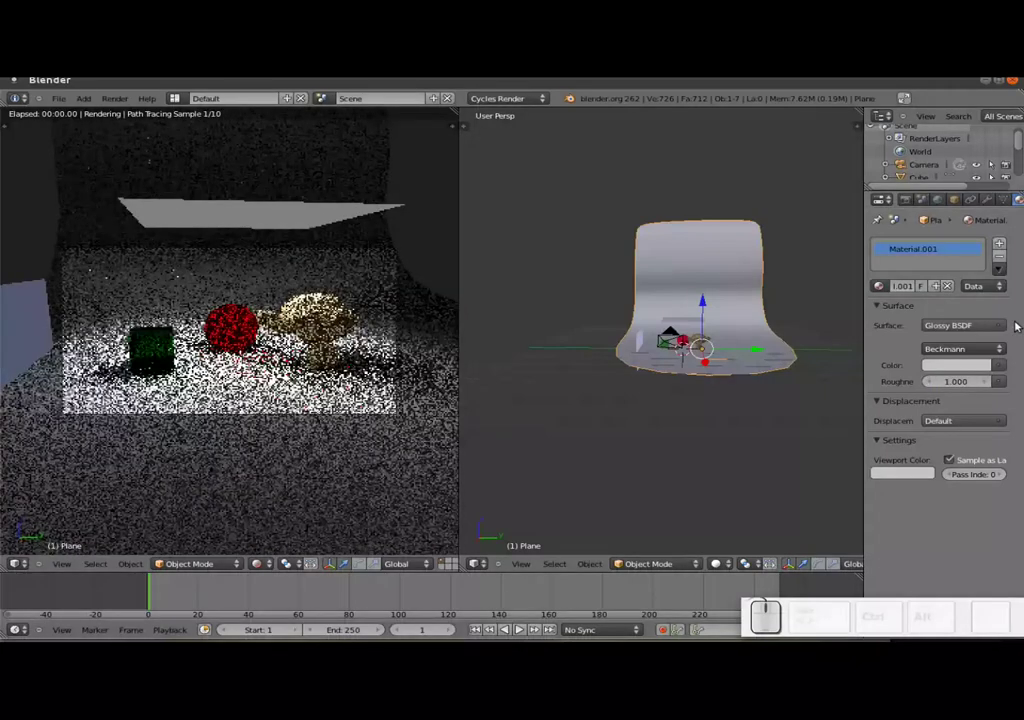
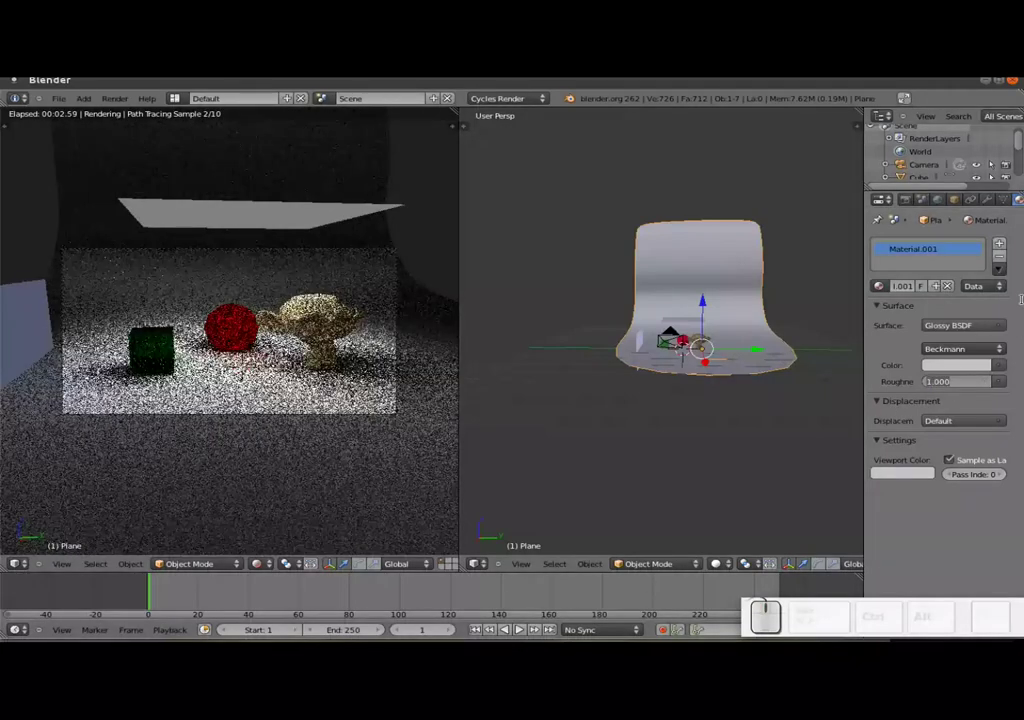
pyautogui.press('KP_Decimal')
pyautogui.press('KP_5')
pyautogui.press('KP_Enter')
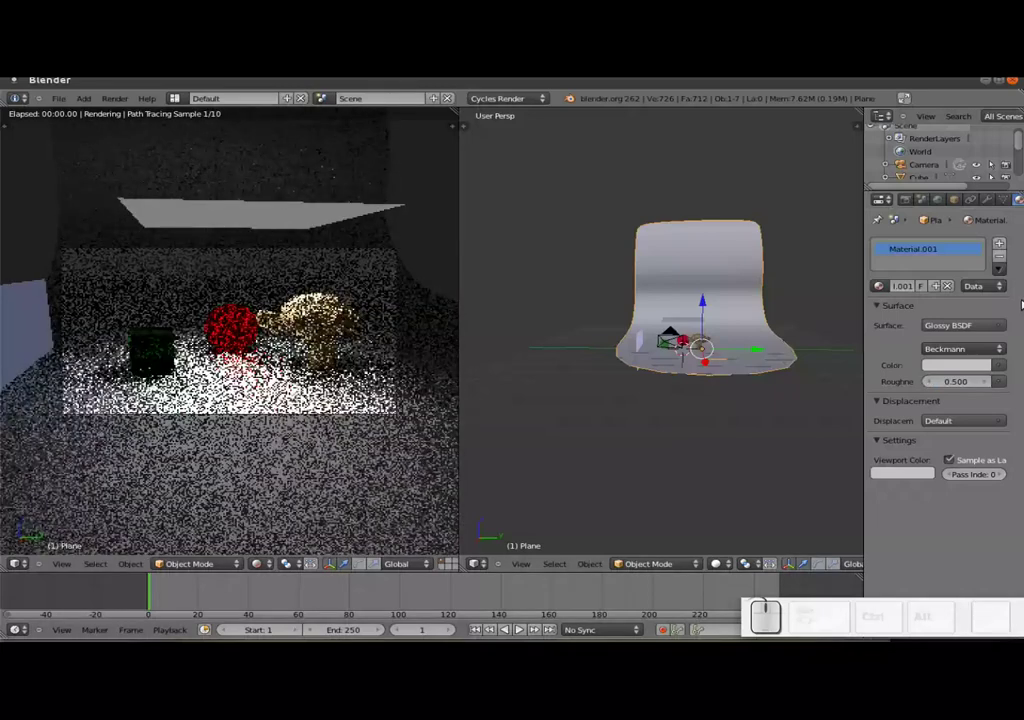
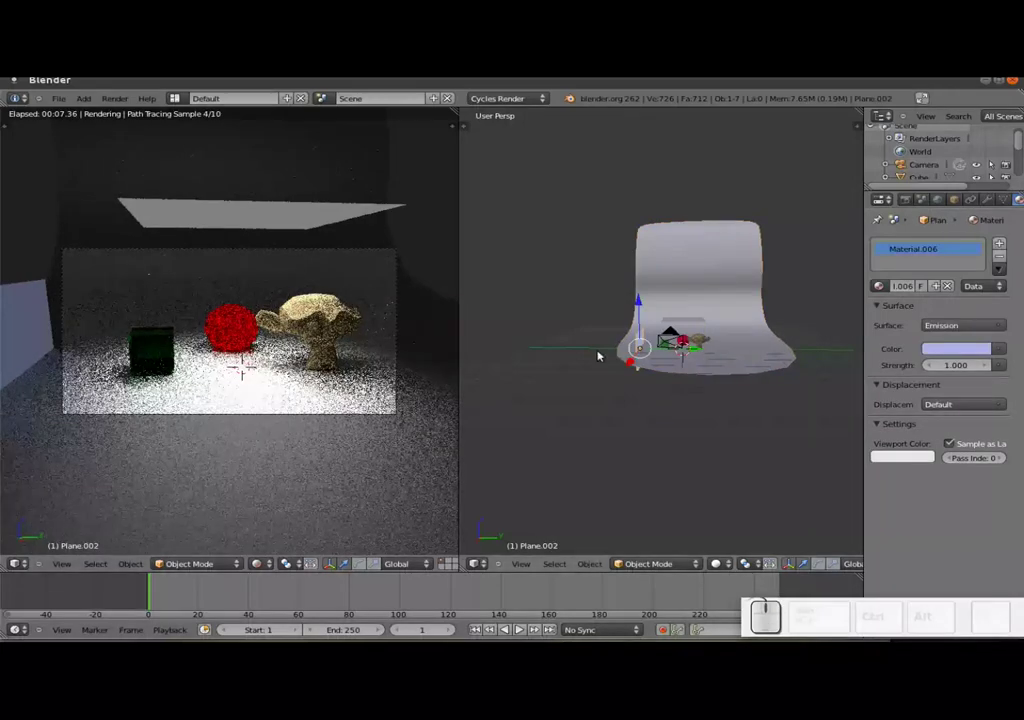
# - Duplicate the pale-blue side light with Shift+D and move the copy to the opposite side
pyautogui.rightClick(647, 343)
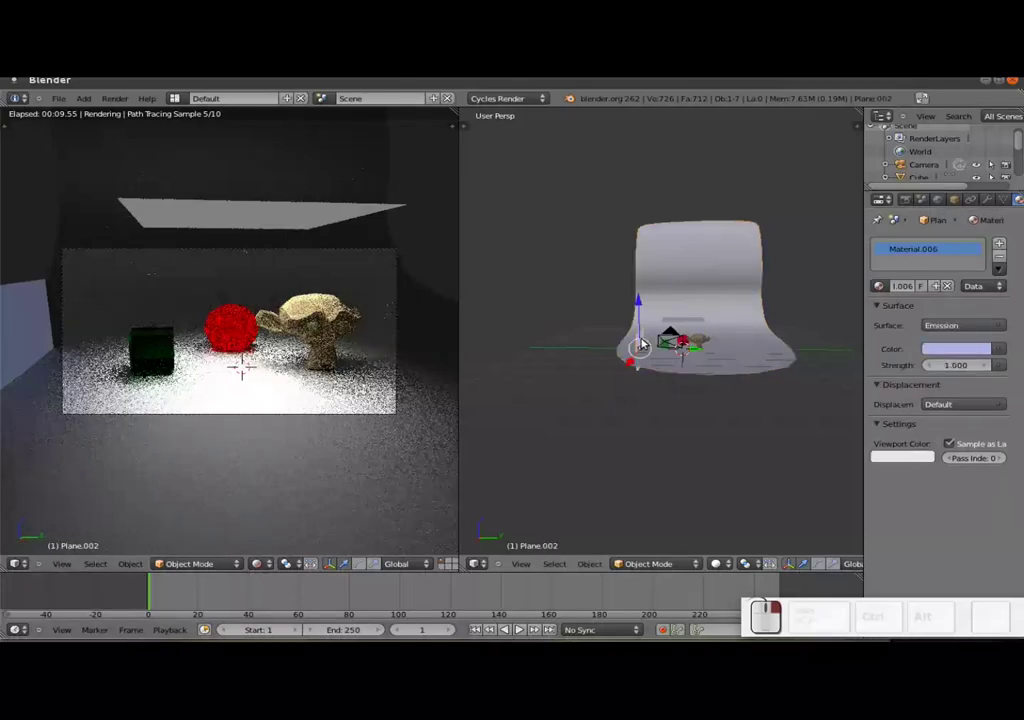
pyautogui.press('shift+d')
pyautogui.press('Return')
pyautogui.moveTo(699, 352); pyautogui.dragTo(787, 351)
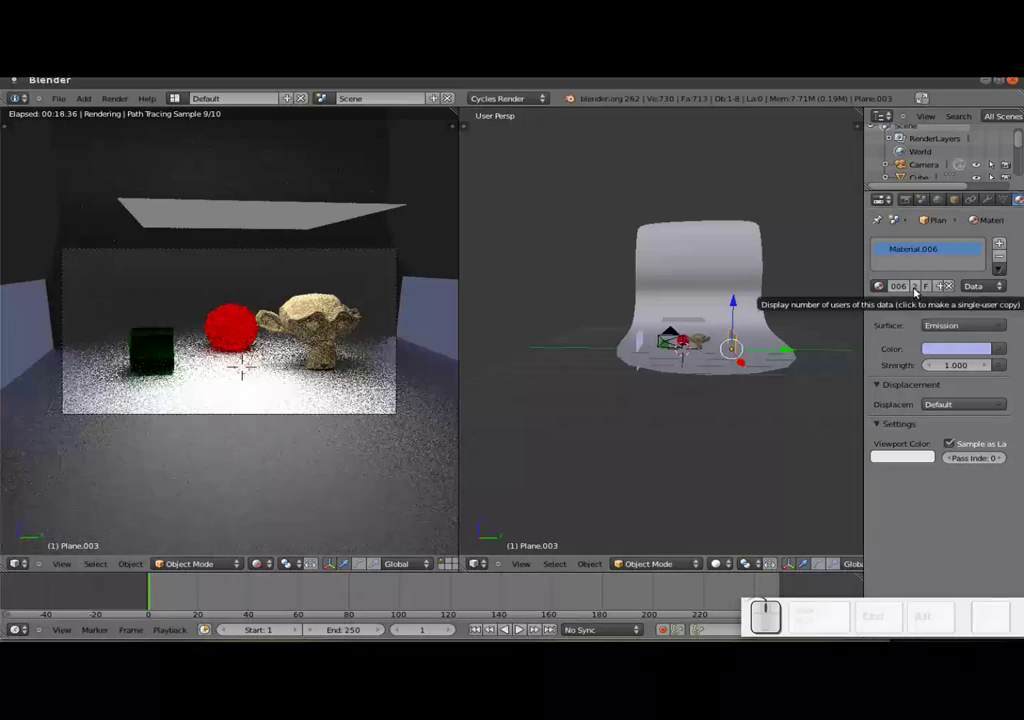
# - Give the copied light its own peach-hued material with emission strength 2
pyautogui.click(915, 295)
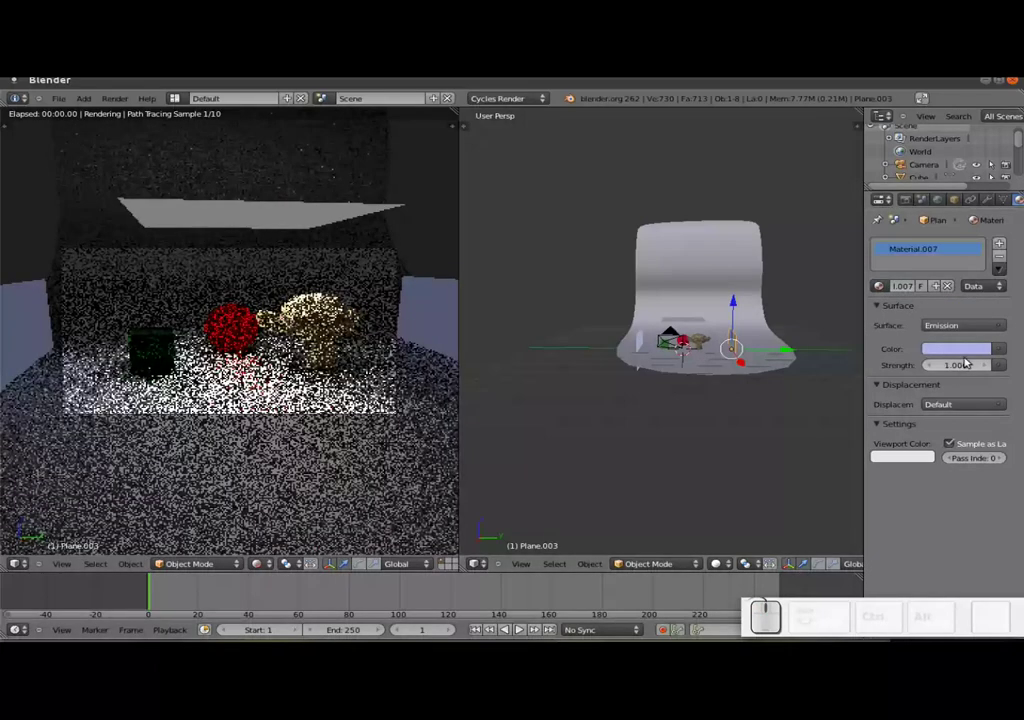
pyautogui.click(969, 353)
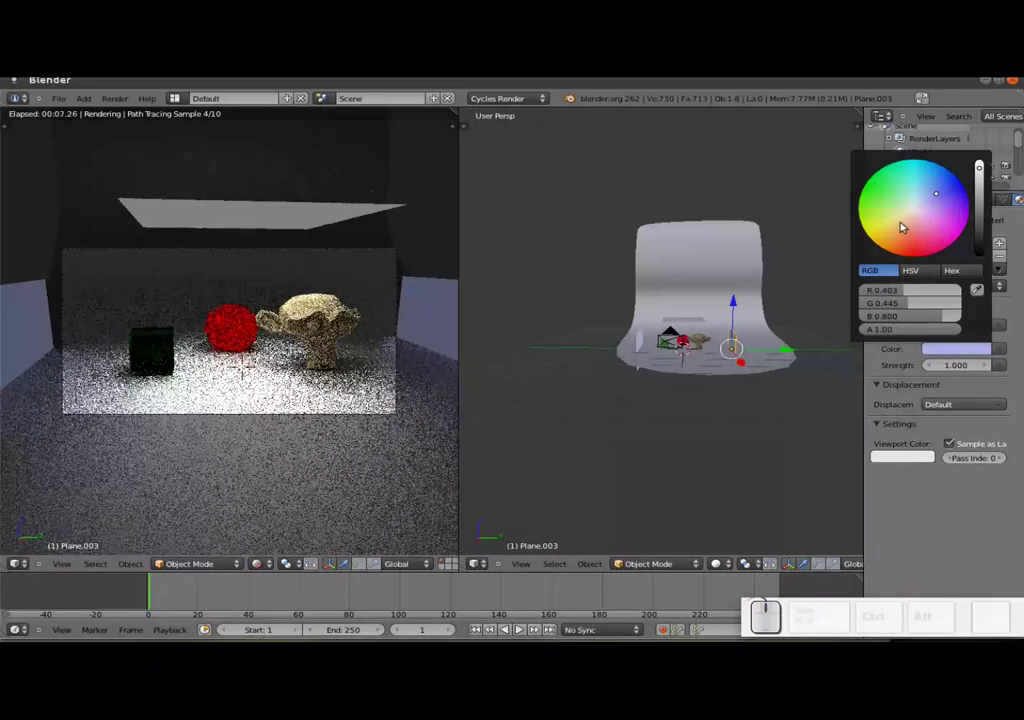
pyautogui.click(906, 225)
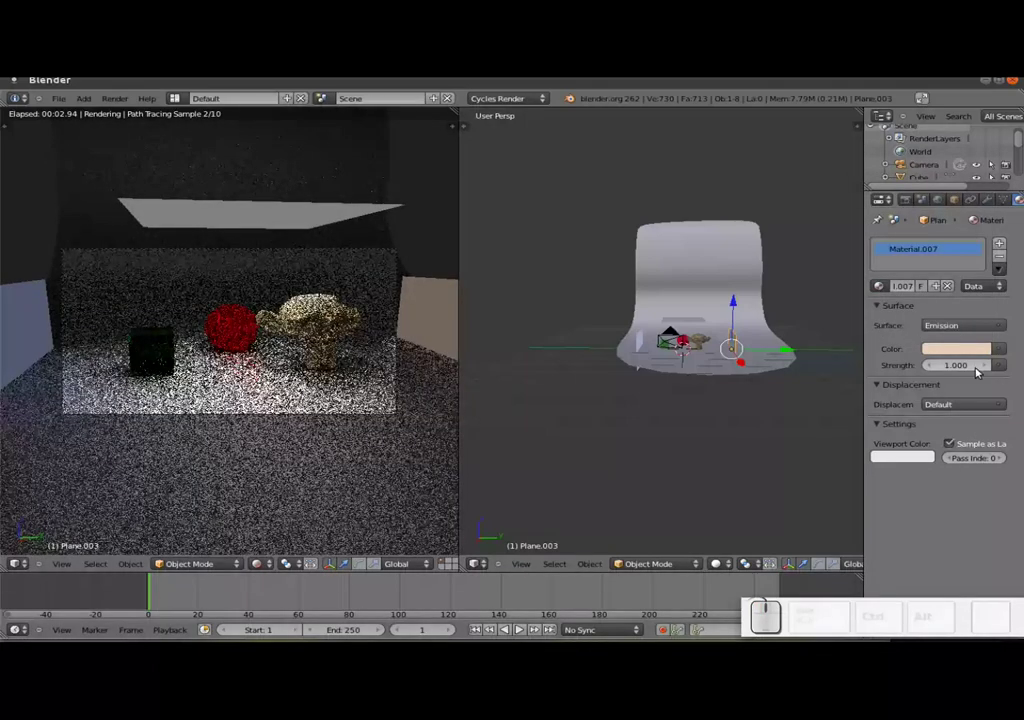
pyautogui.click(955, 369)
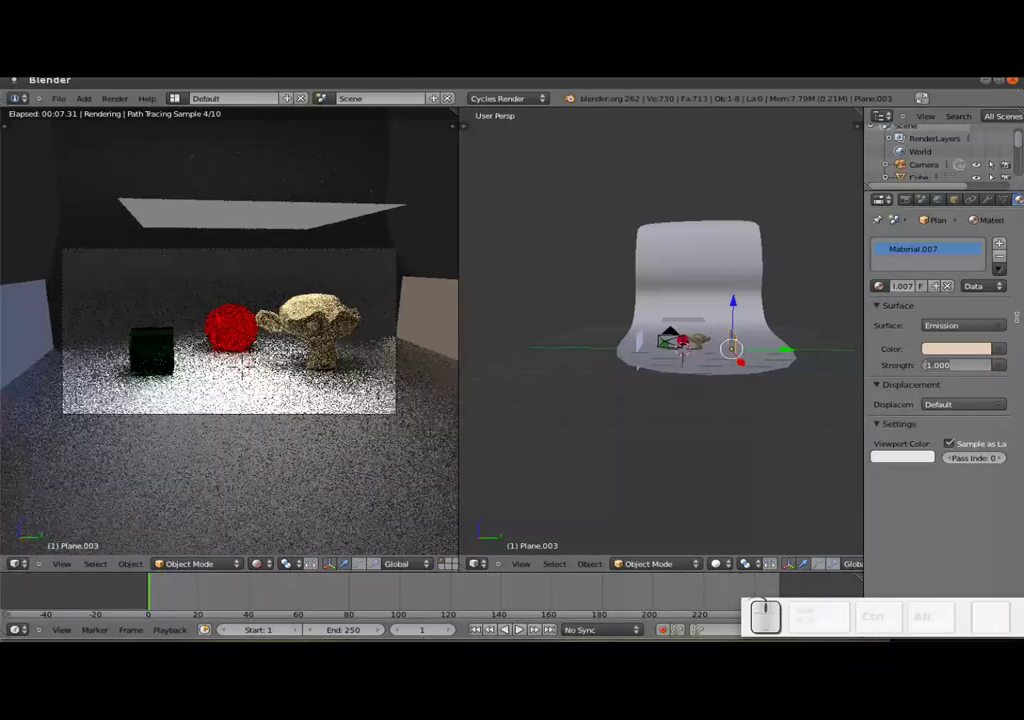
pyautogui.press('KP_2')
pyautogui.press('KP_3')
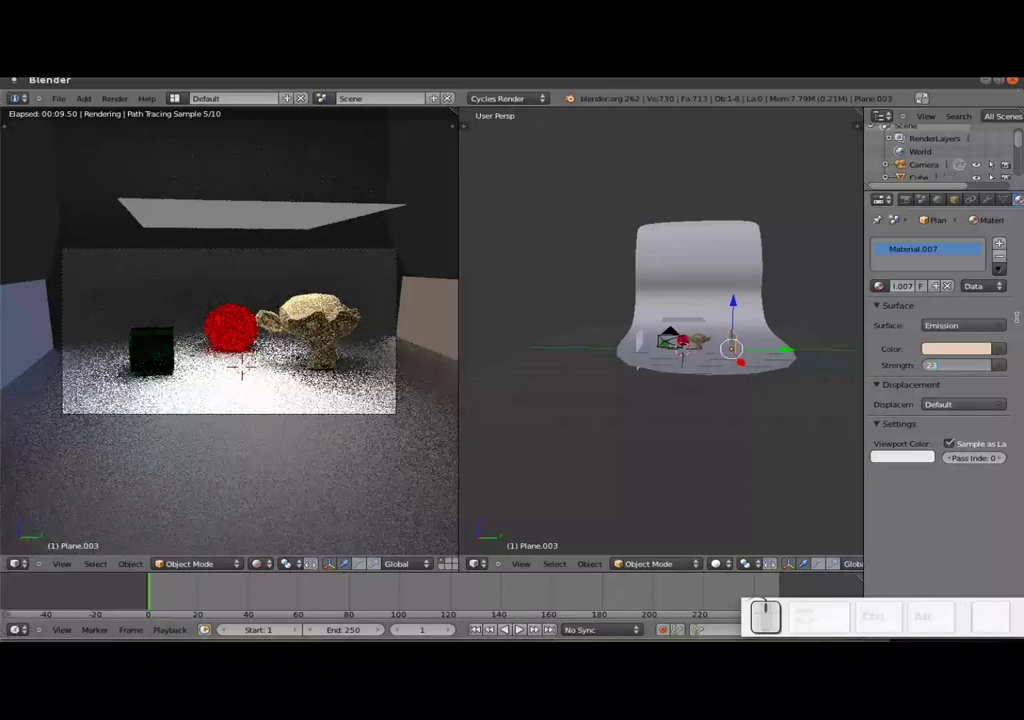
pyautogui.press('BackSpace')
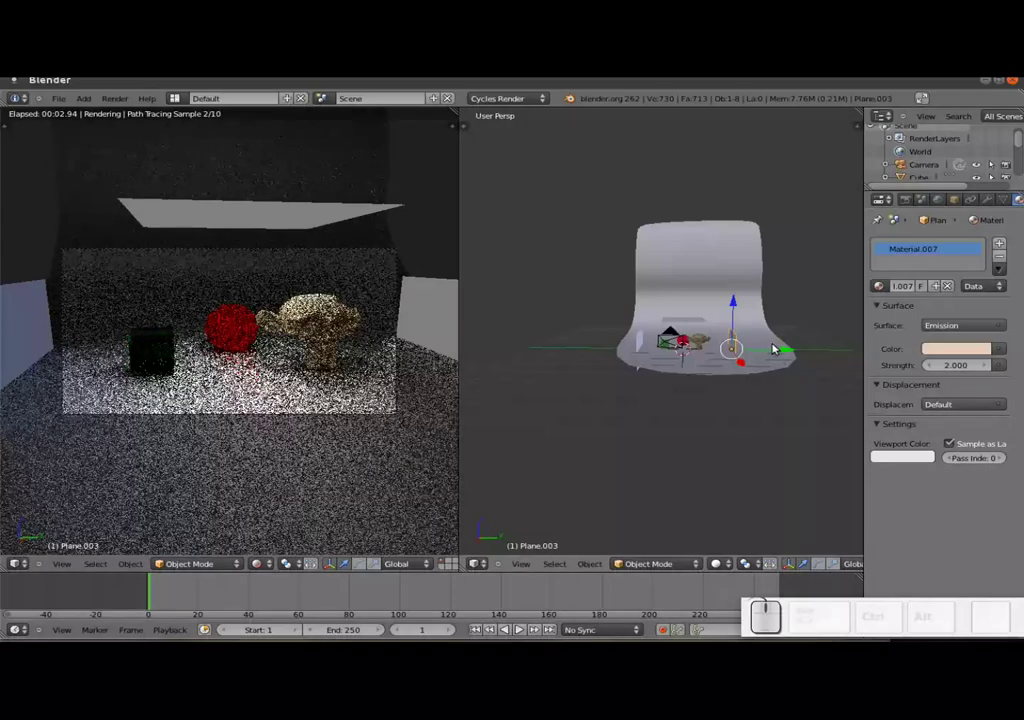
# - Rotate the copied light plane about the vertical Z axis to face the set
pyautogui.press('r')
pyautogui.press('z')
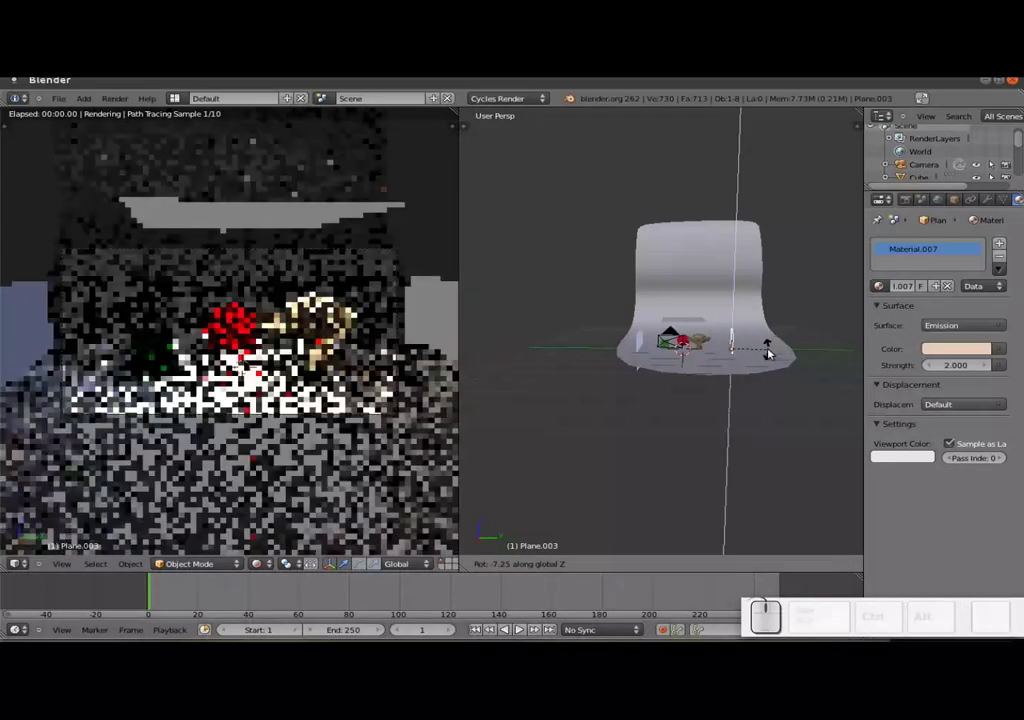
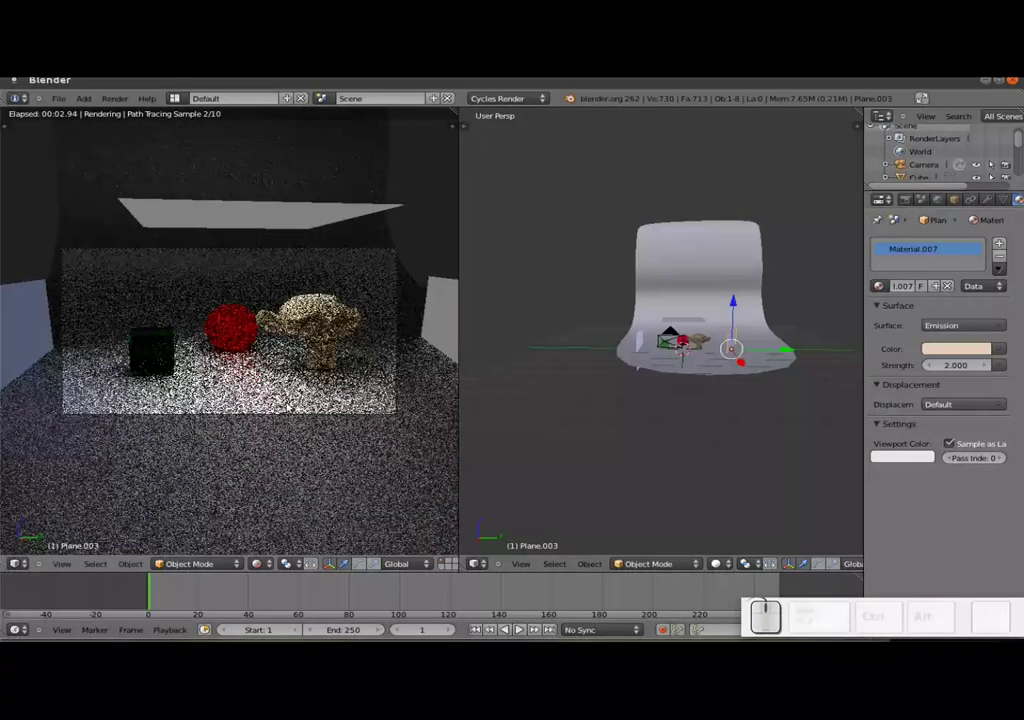
pyautogui.click(784, 357)
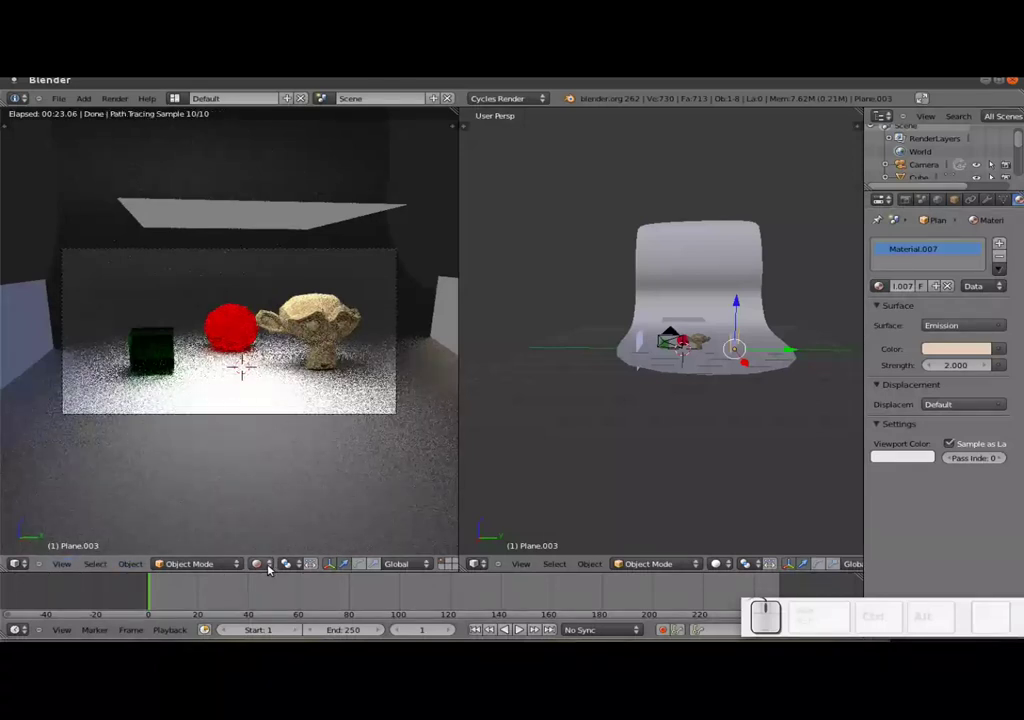
# - Preview the camera view in Wireframe and Texture shading, then return to Rendered
pyautogui.click(269, 572)
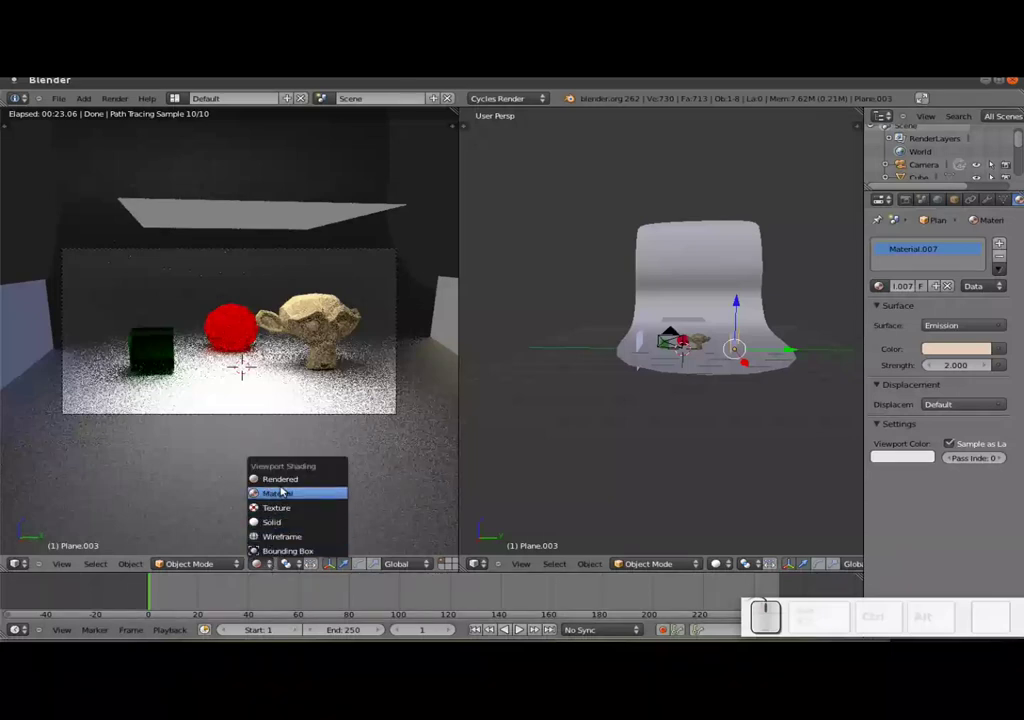
pyautogui.press('Escape')
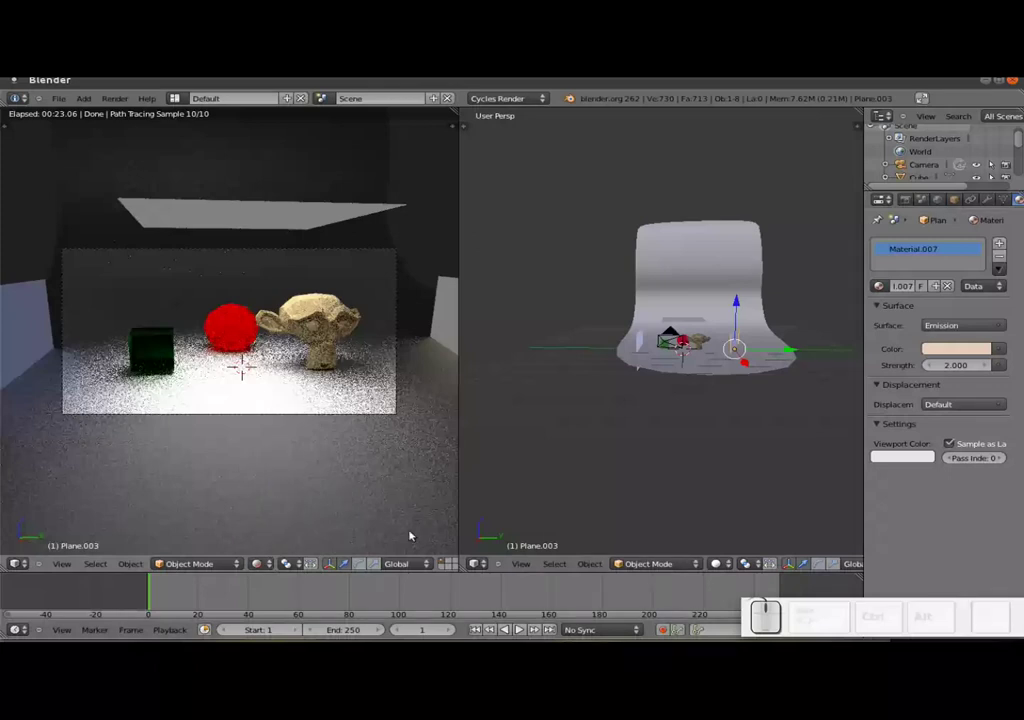
pyautogui.click(275, 566)
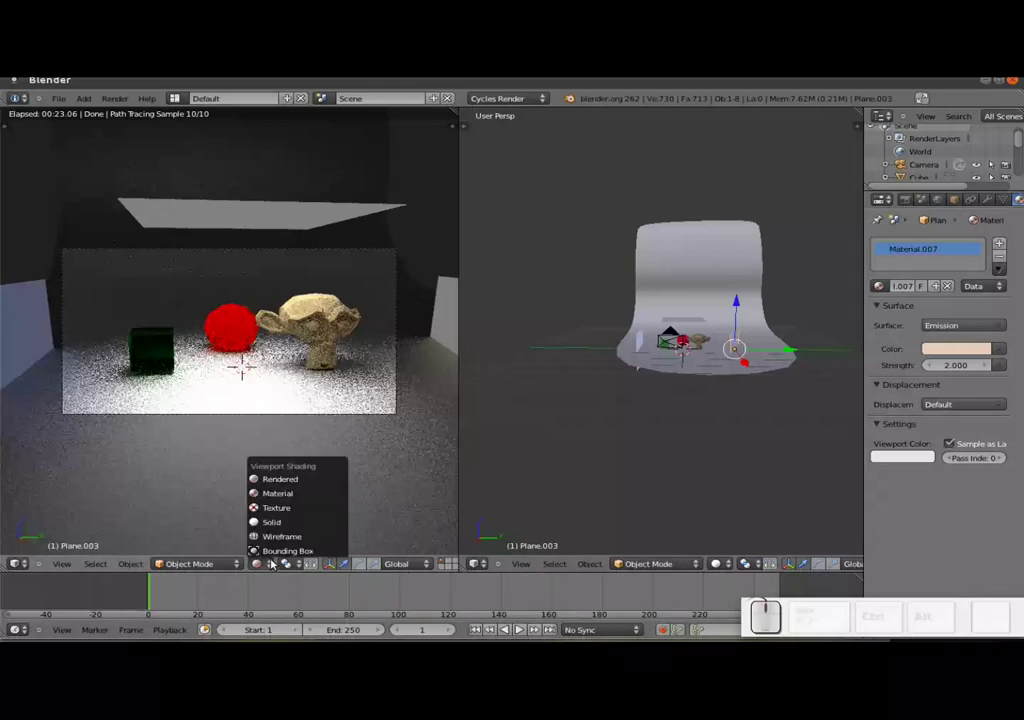
pyautogui.click(283, 542)
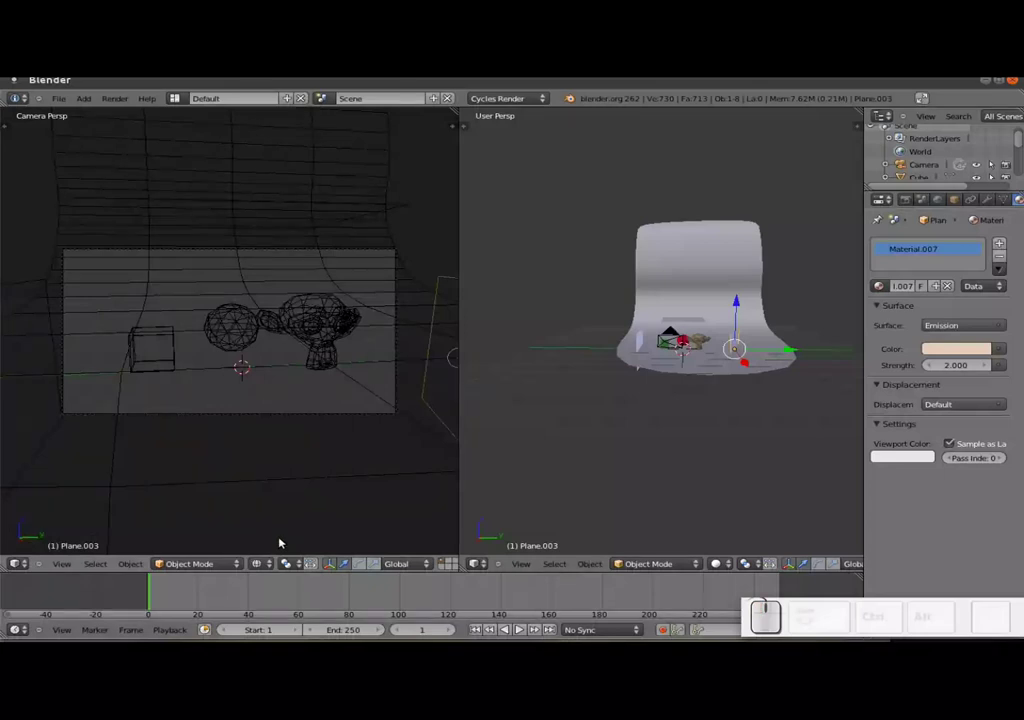
pyautogui.click(274, 566)
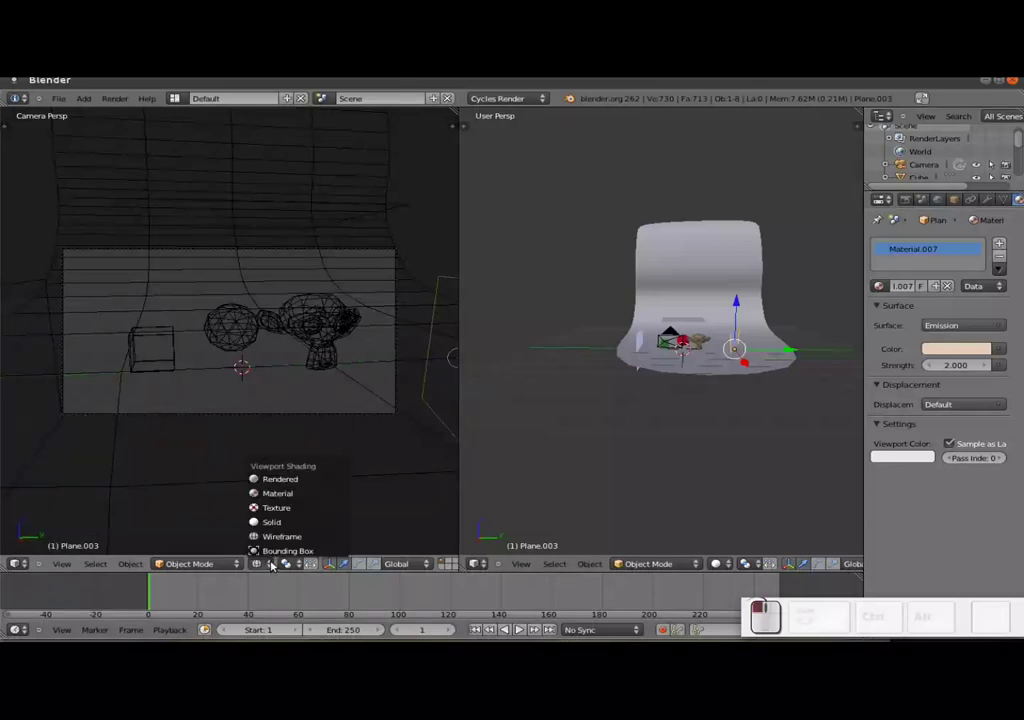
pyautogui.click(279, 513)
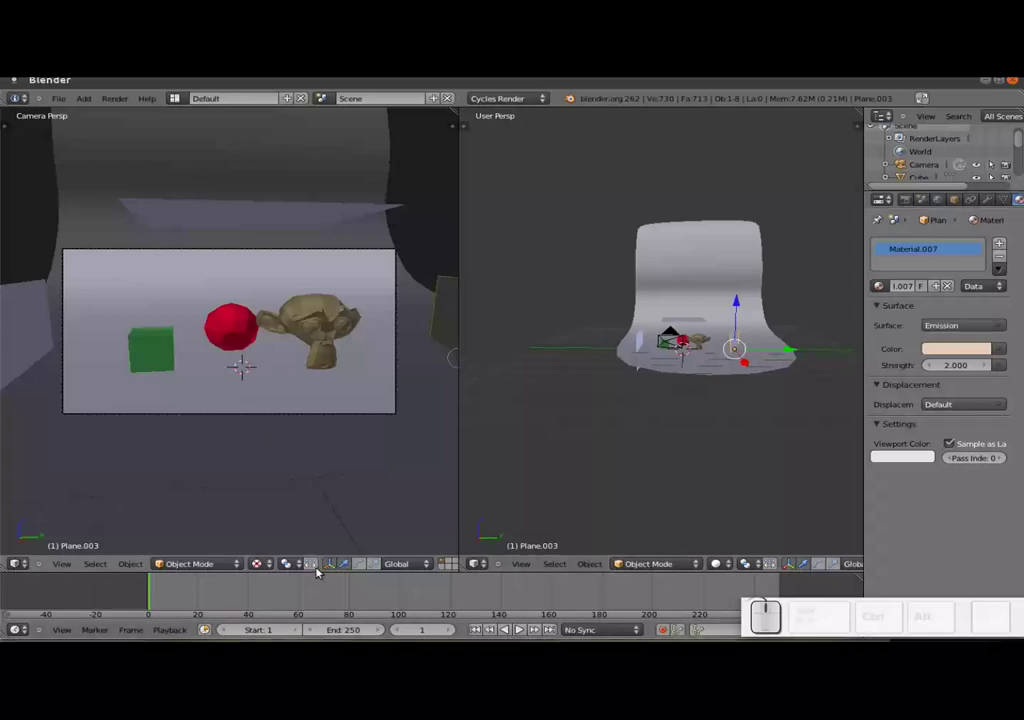
pyautogui.click(518, 624)
pyautogui.click(518, 624)
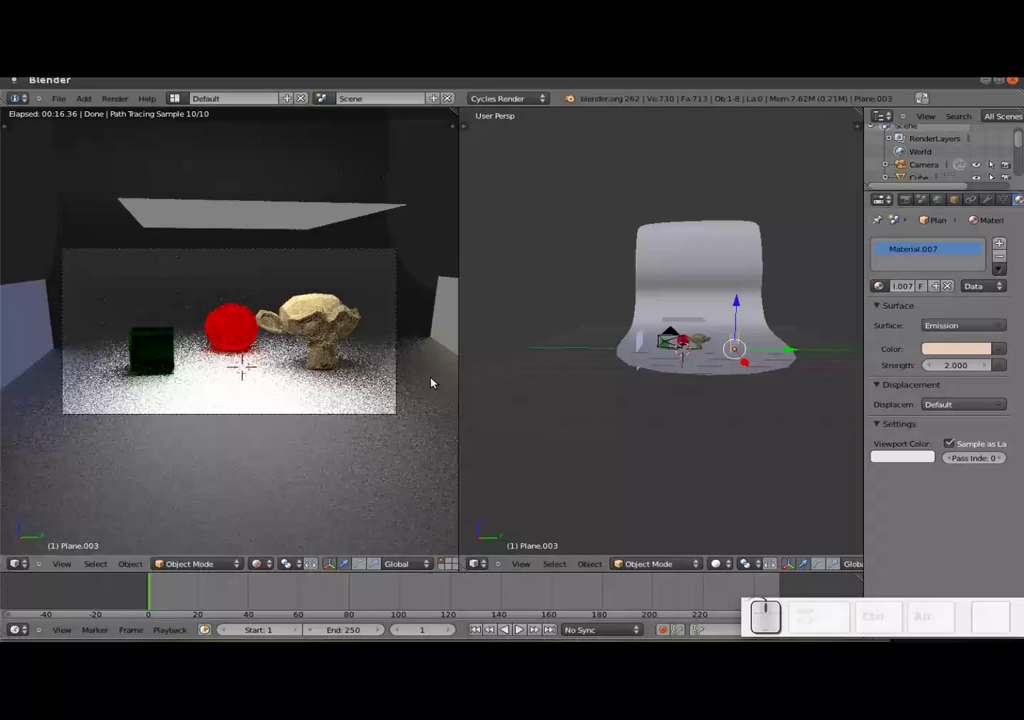
# - Show the Render properties and expand the Integrator settings
pyautogui.click(912, 203)
pyautogui.scroll(-3)
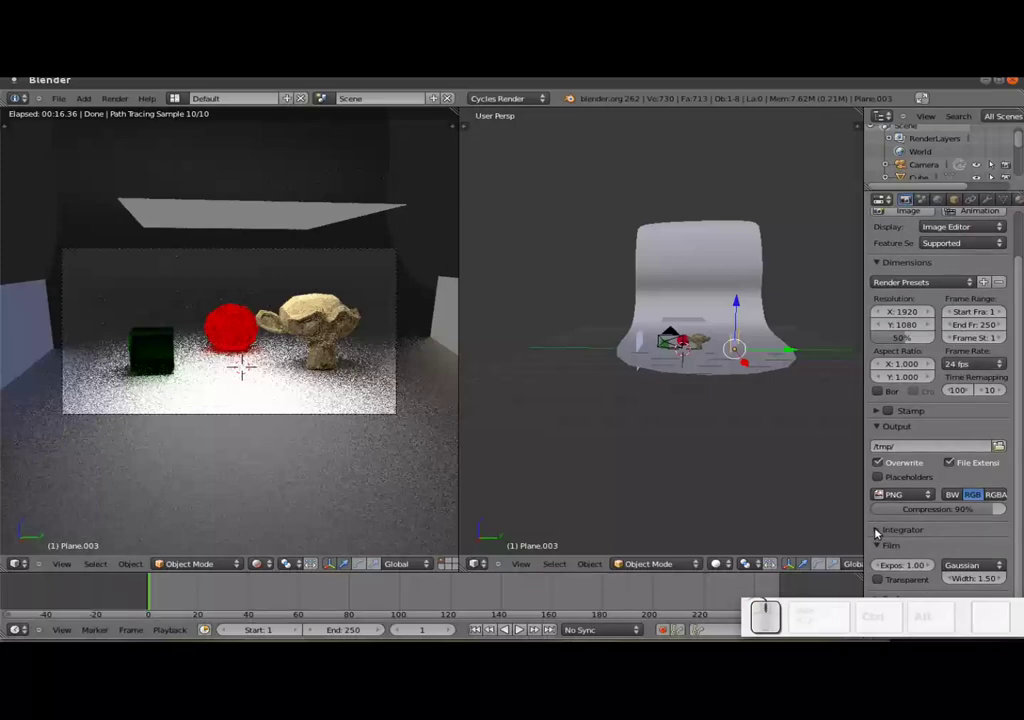
pyautogui.click(877, 529)
pyautogui.scroll(-3)
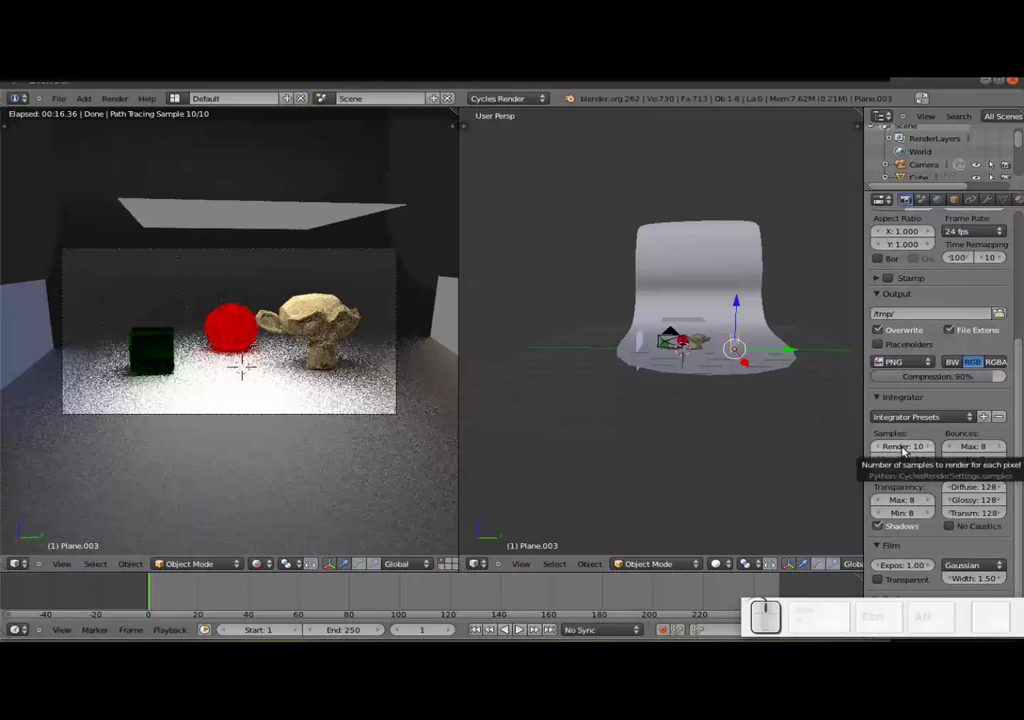
# - Set both the Render and Preview sample counts to 40
pyautogui.click(906, 451)
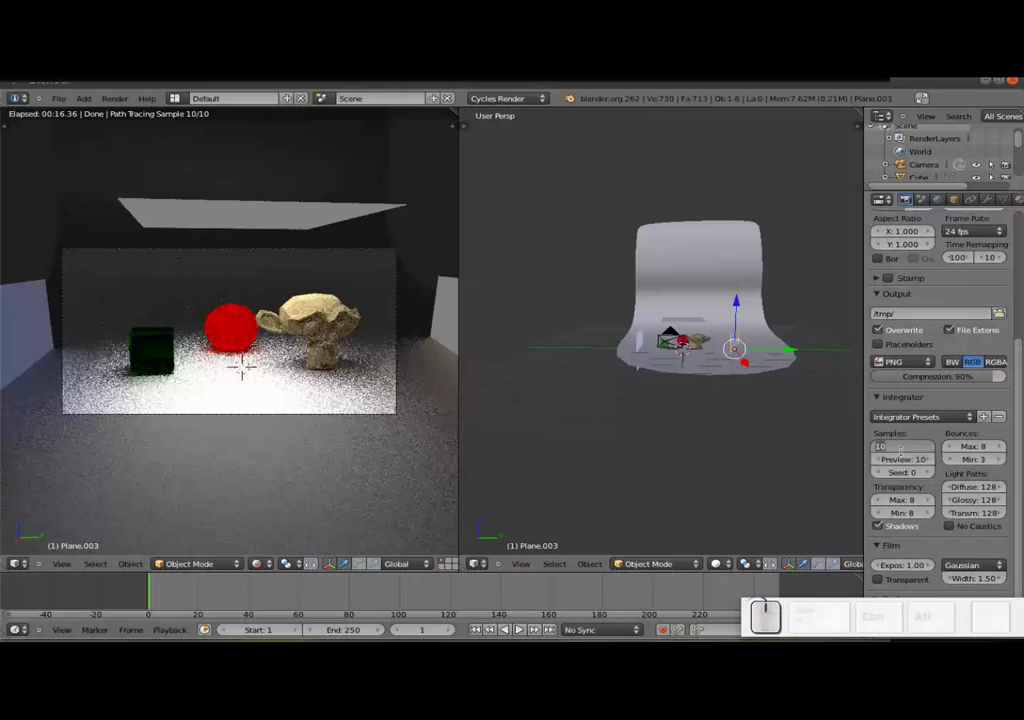
pyautogui.click(915, 432)
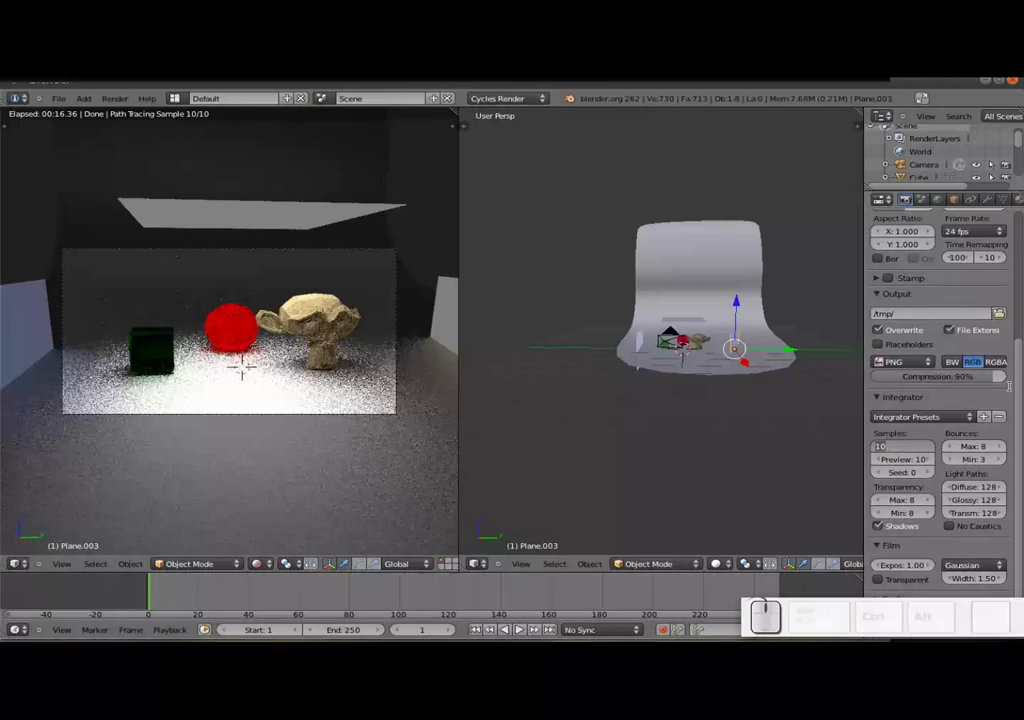
pyautogui.press('KP_4')
pyautogui.press('KP_0')
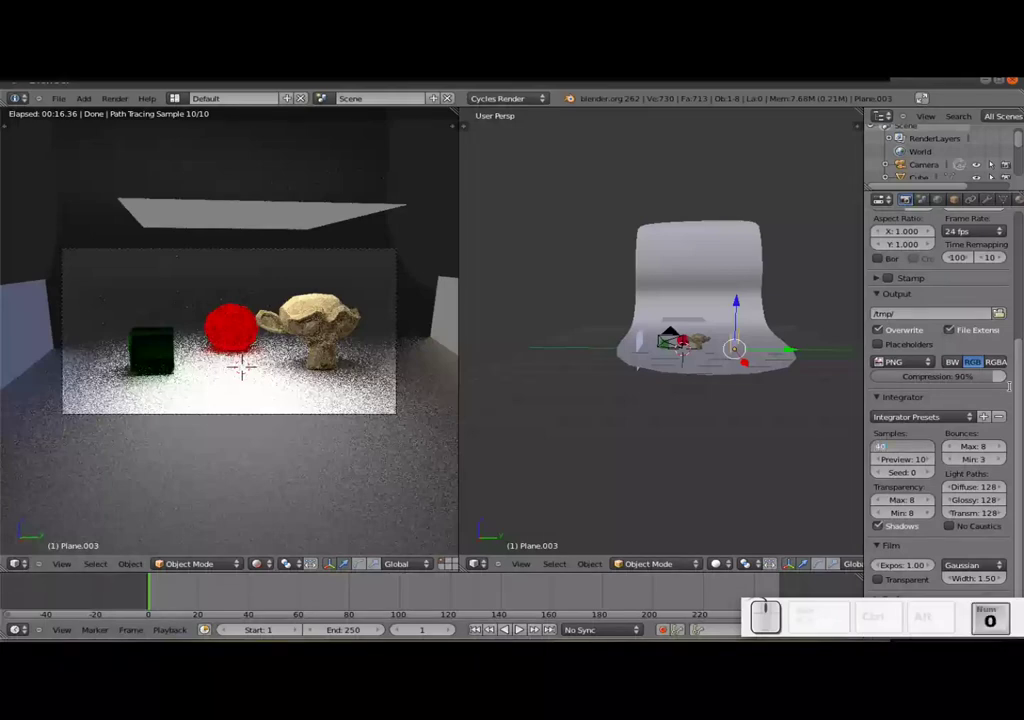
pyautogui.press('KP_Enter')
pyautogui.click(910, 465)
pyautogui.press('KP_4')
pyautogui.press('KP_0')
pyautogui.press('KP_Enter')
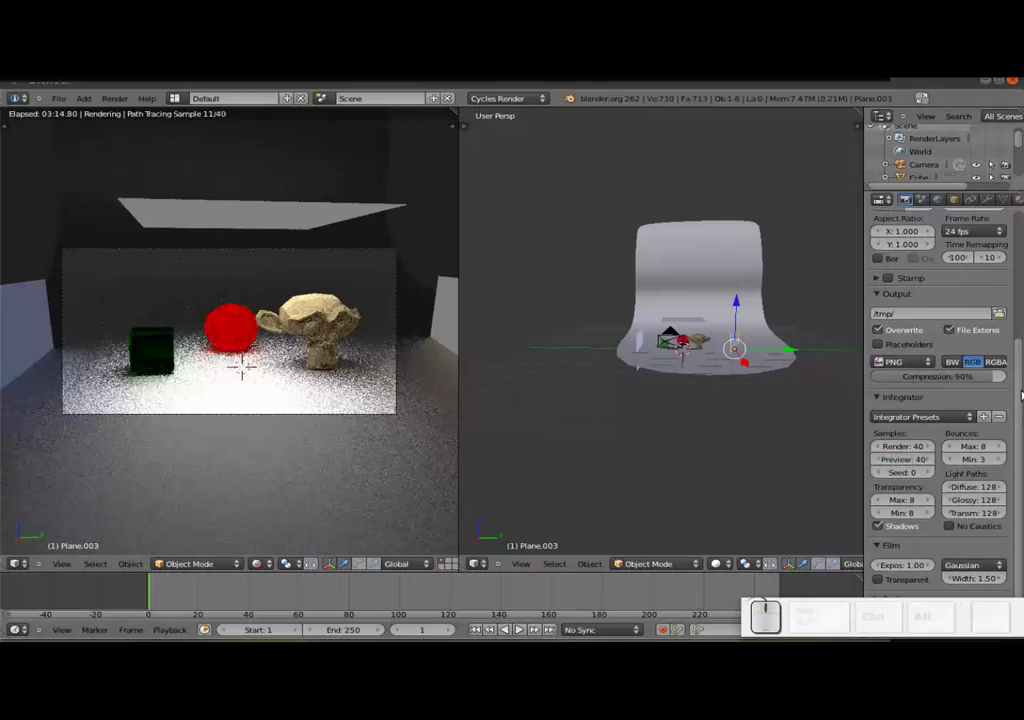
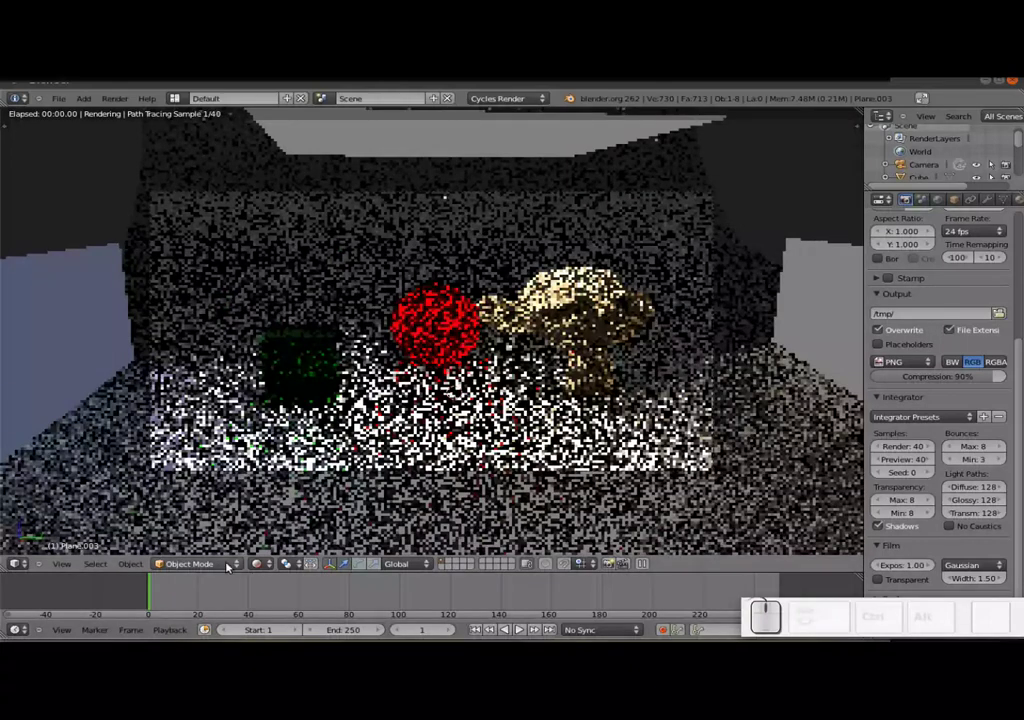
# - Switch the viewport to Solid shading and launch the final F12 Cycles render of the studio scene
pyautogui.click(263, 568)
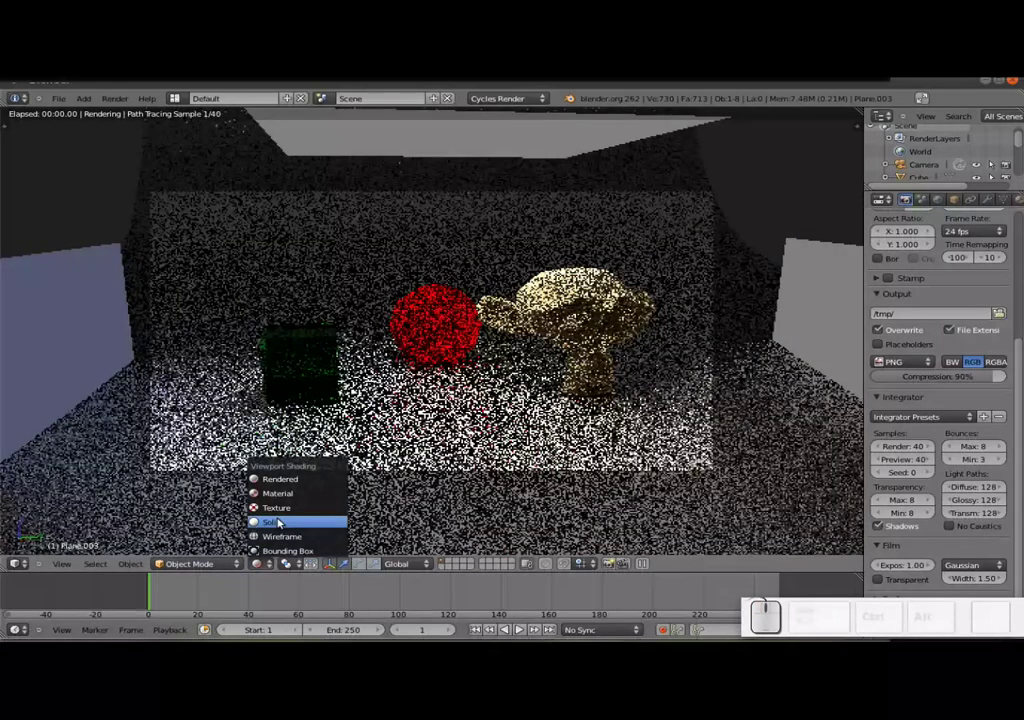
pyautogui.click(280, 486)
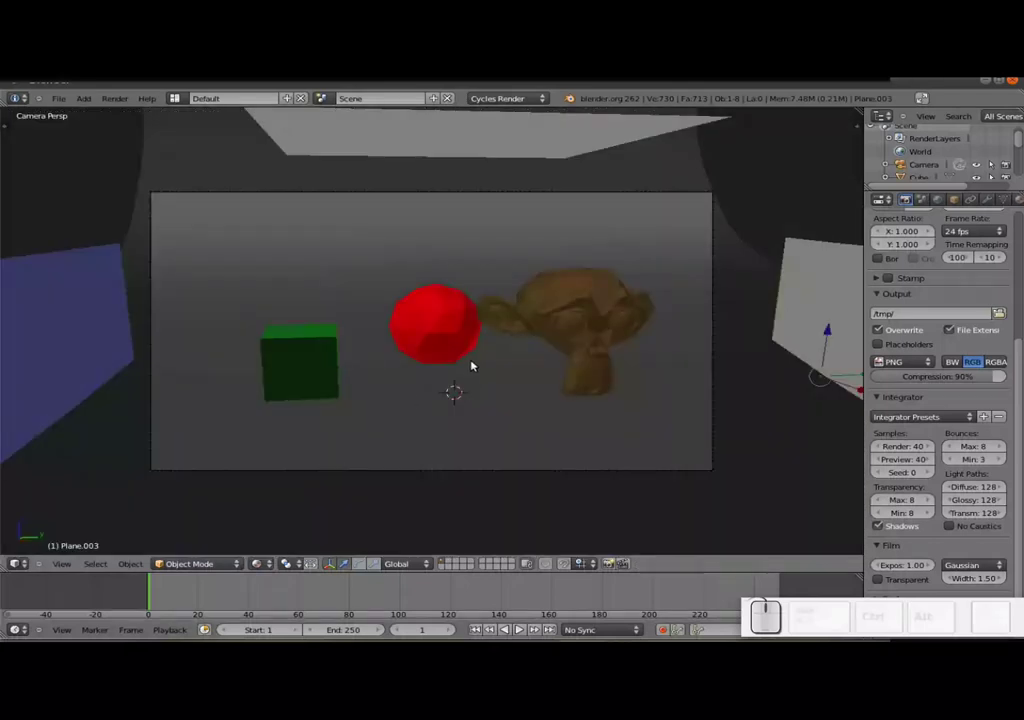
pyautogui.press('F12')
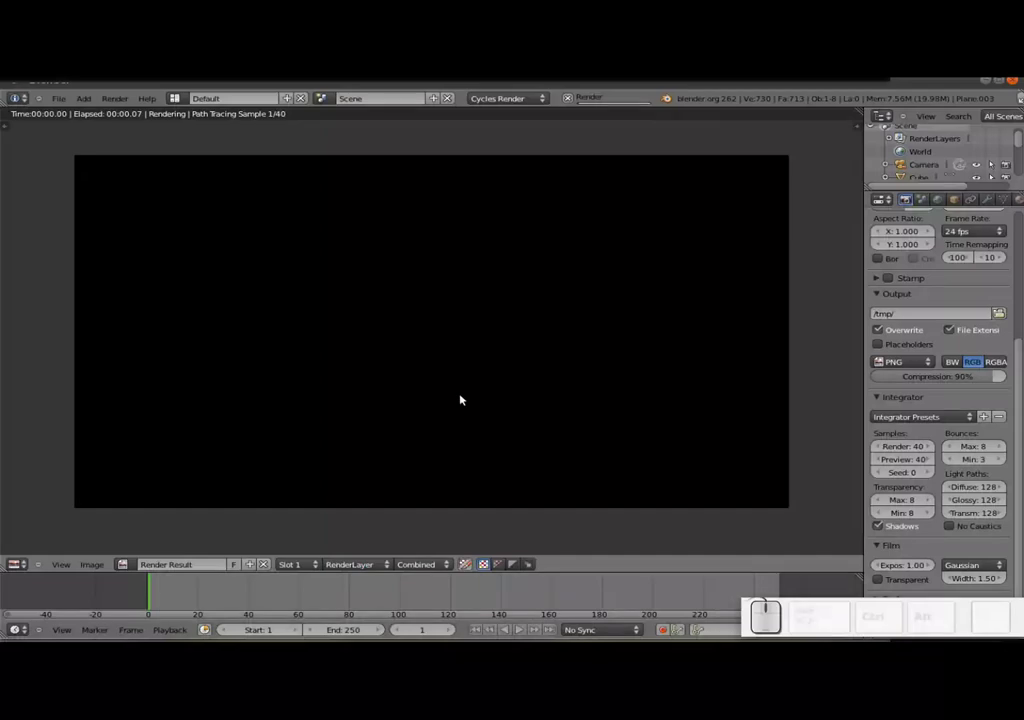